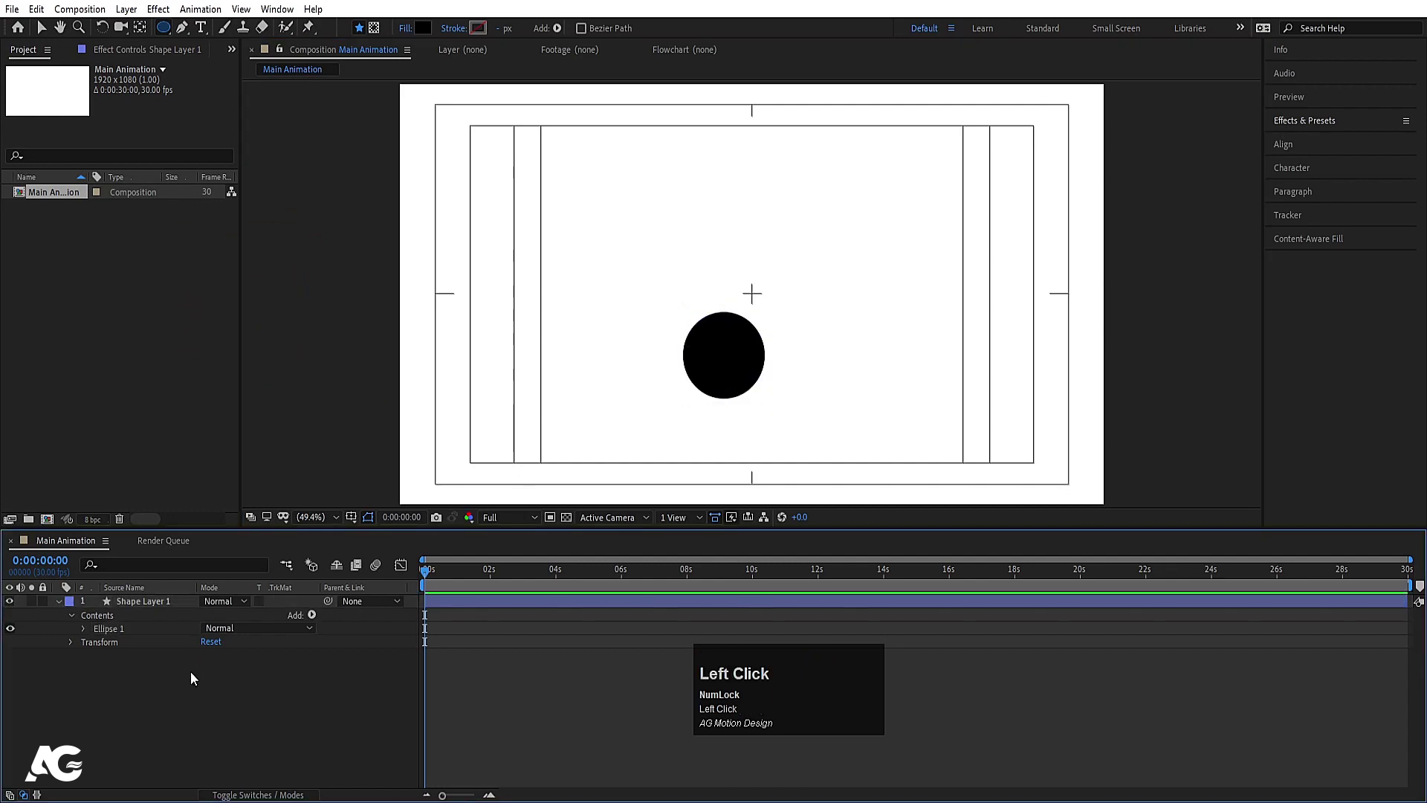
Step: Centre the black circle in the composition with Align and scale it to 75%
key("ctrl+alt+Home")
left_click(1320, 152)
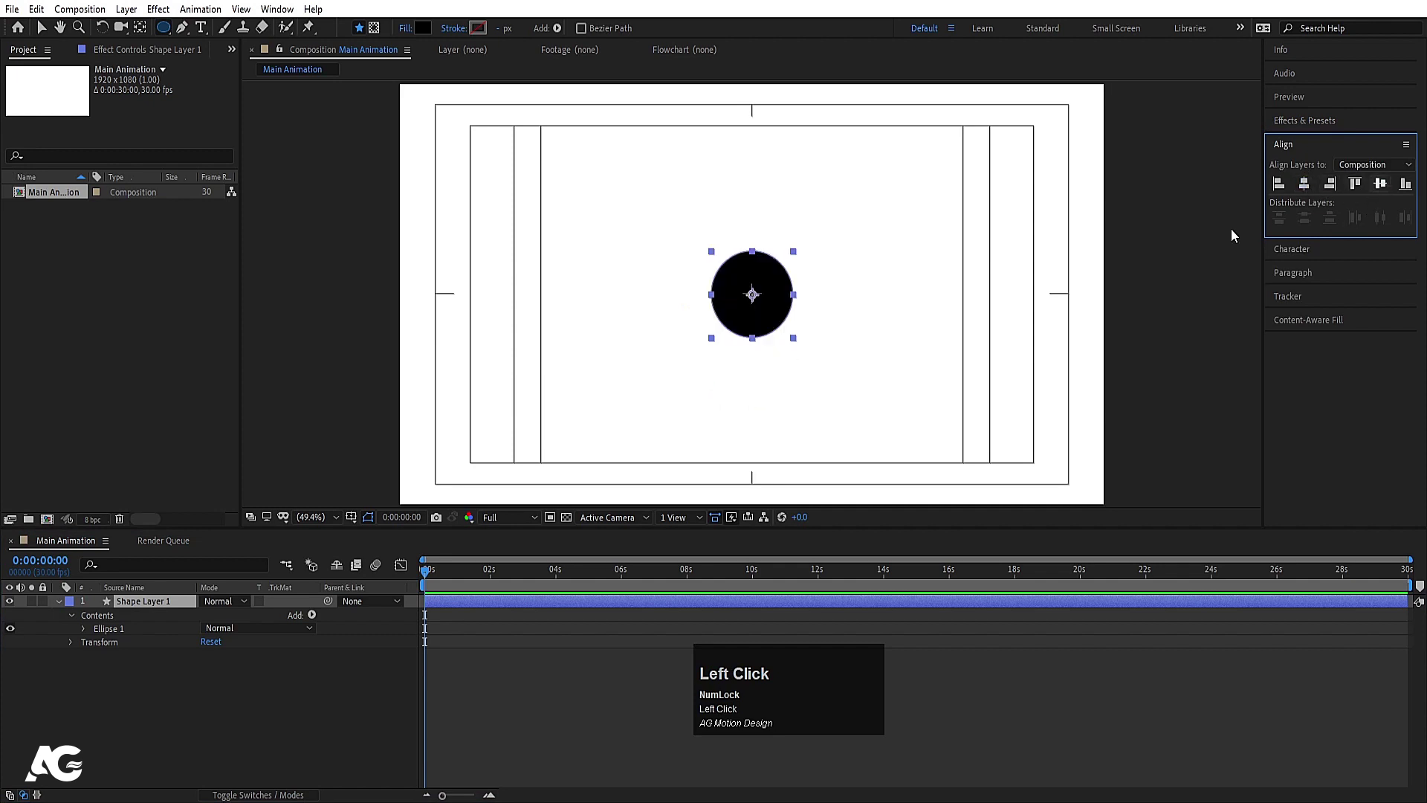
key("s")
left_click(227, 623)
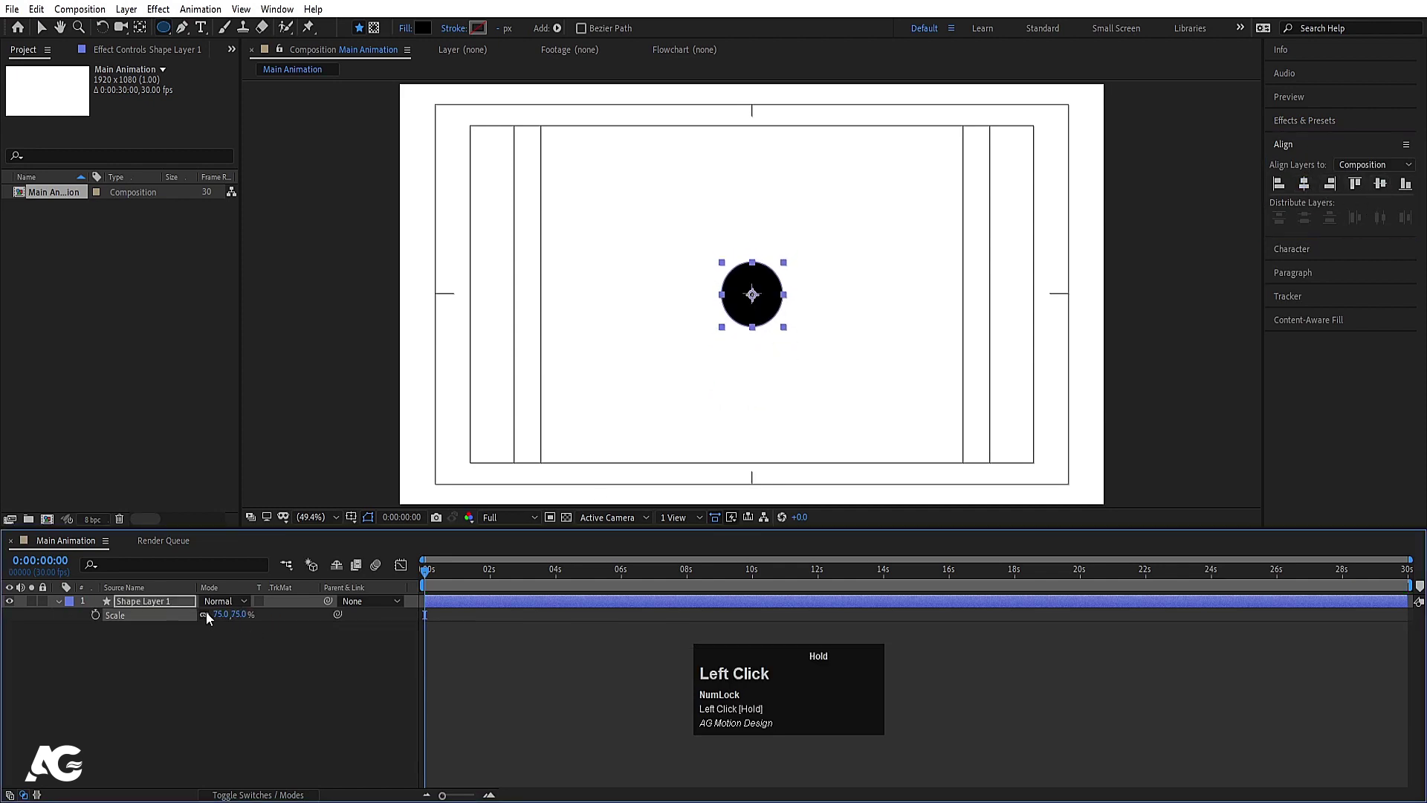
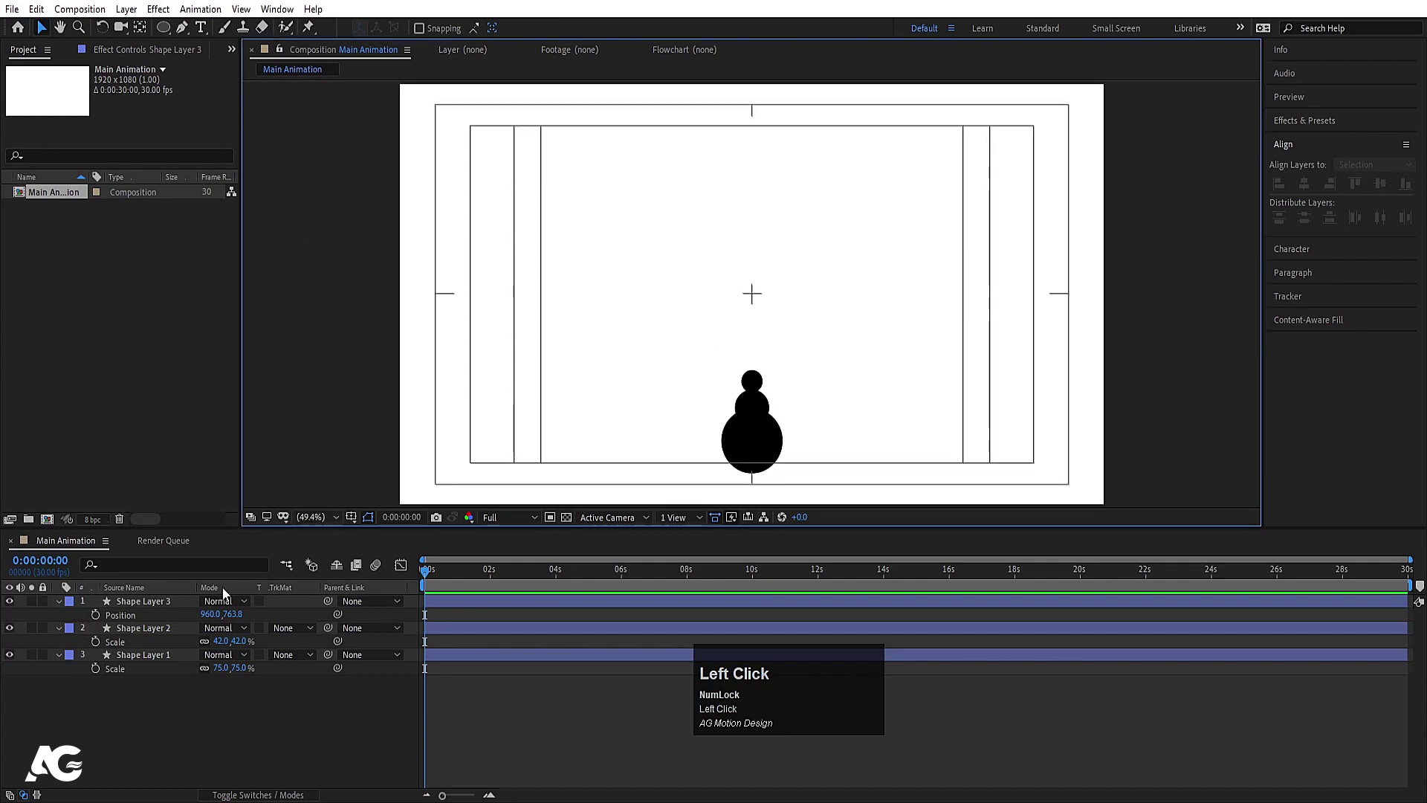
Step: Draw a long thin black board rectangle resting on top of the pivot circles
left_click(185, 35)
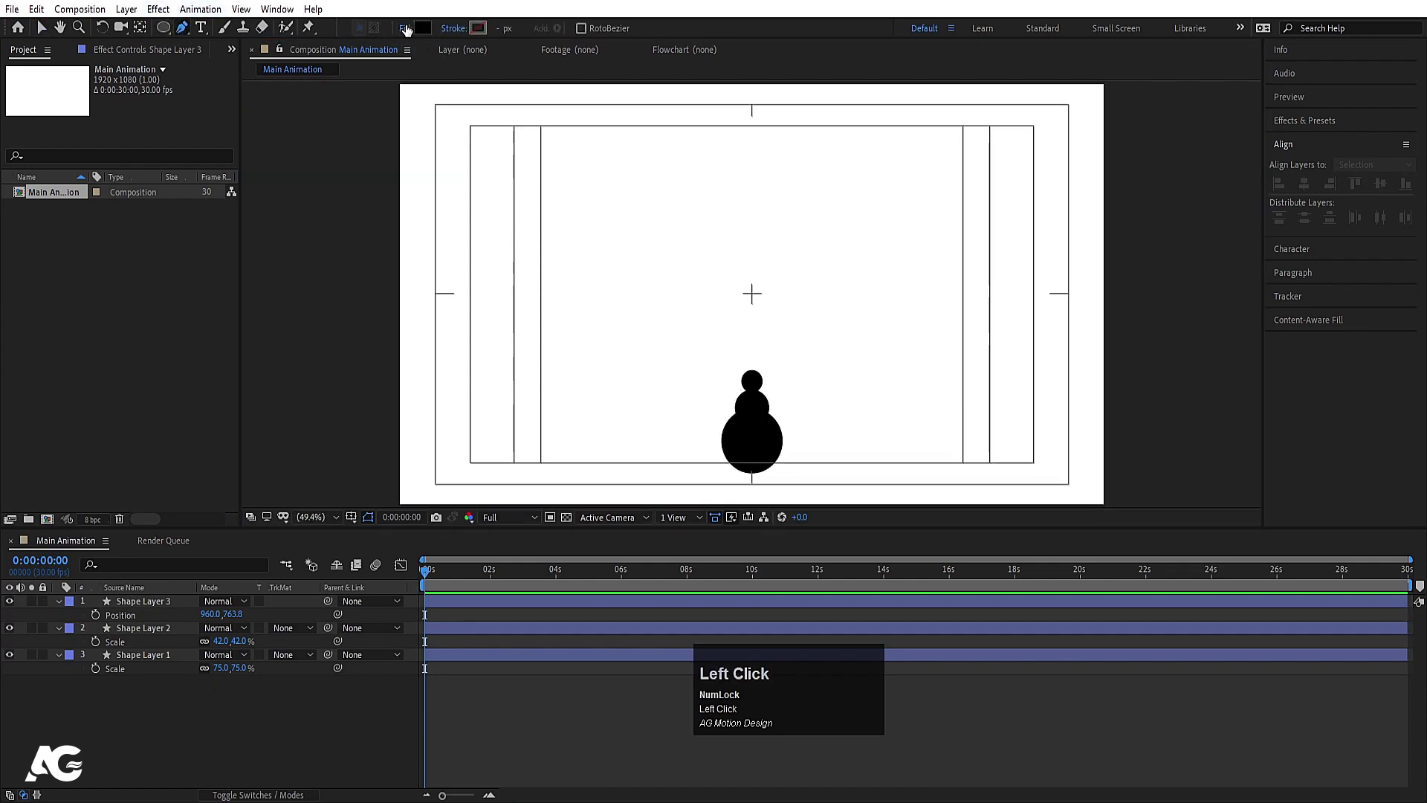
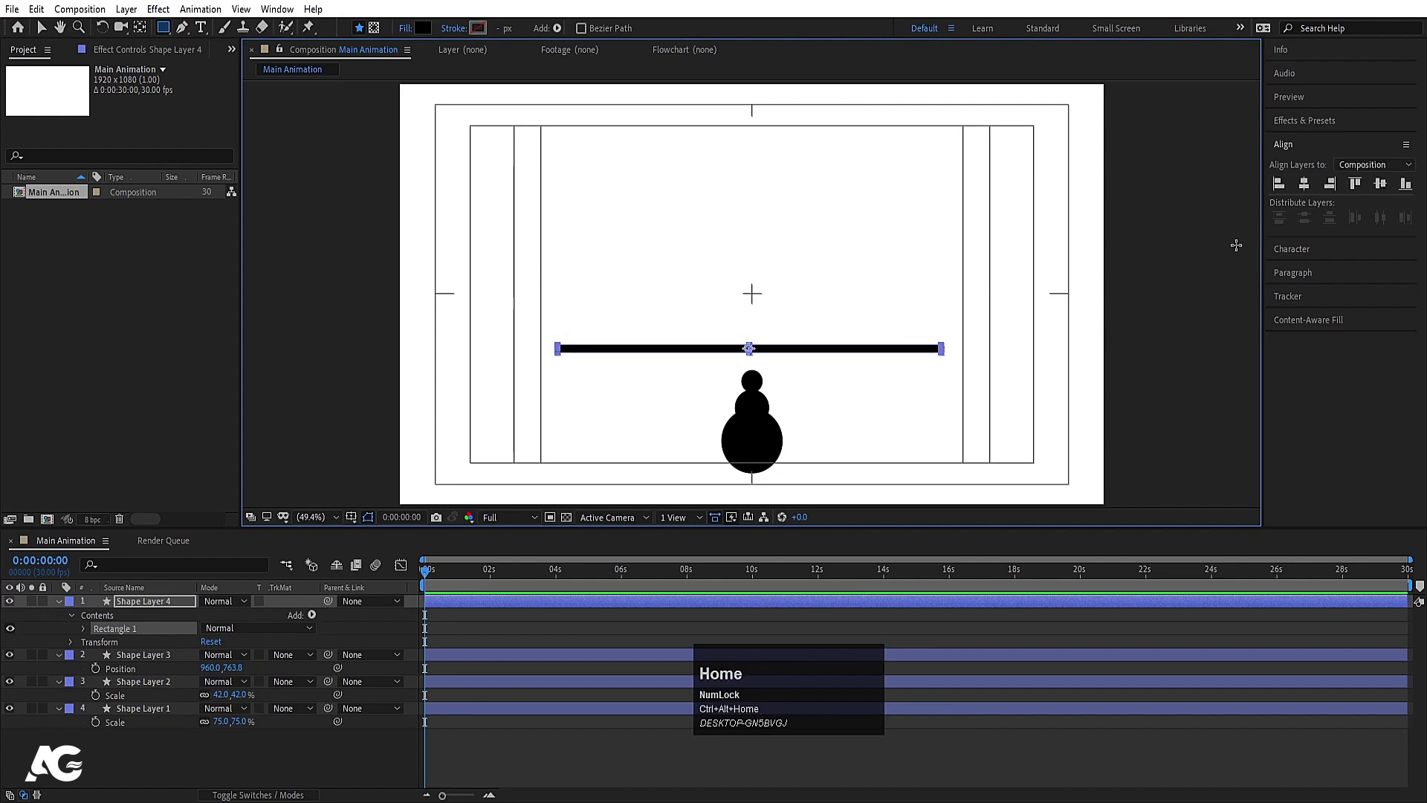
left_click(1303, 196)
key("v")
left_click(160, 610)
Step: Draw a wide black ground rectangle along the bottom and move it up to meet the pivot
key("p")
left_click_drag(240, 622, 273, 627)
key("r")
left_click_drag(205, 757, 136, 608)
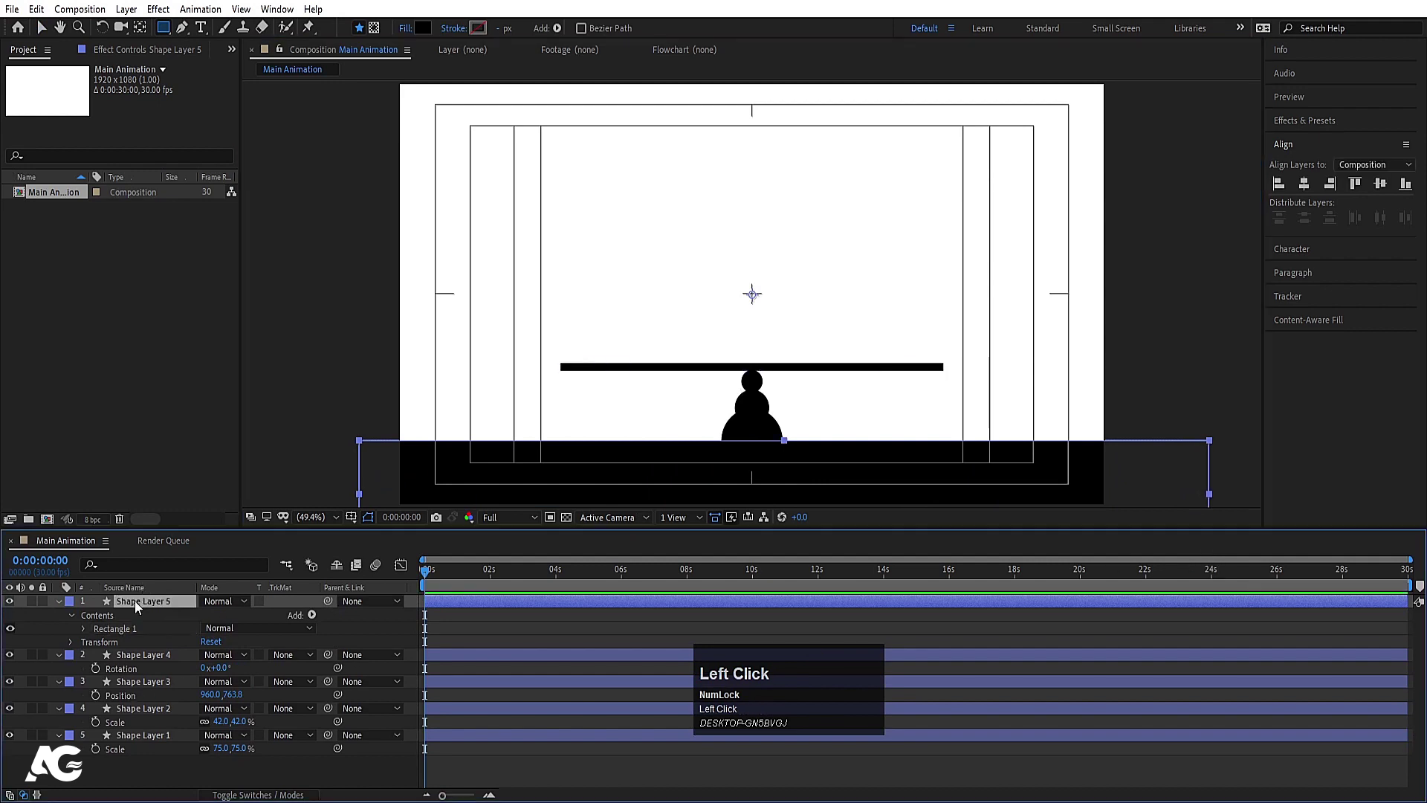
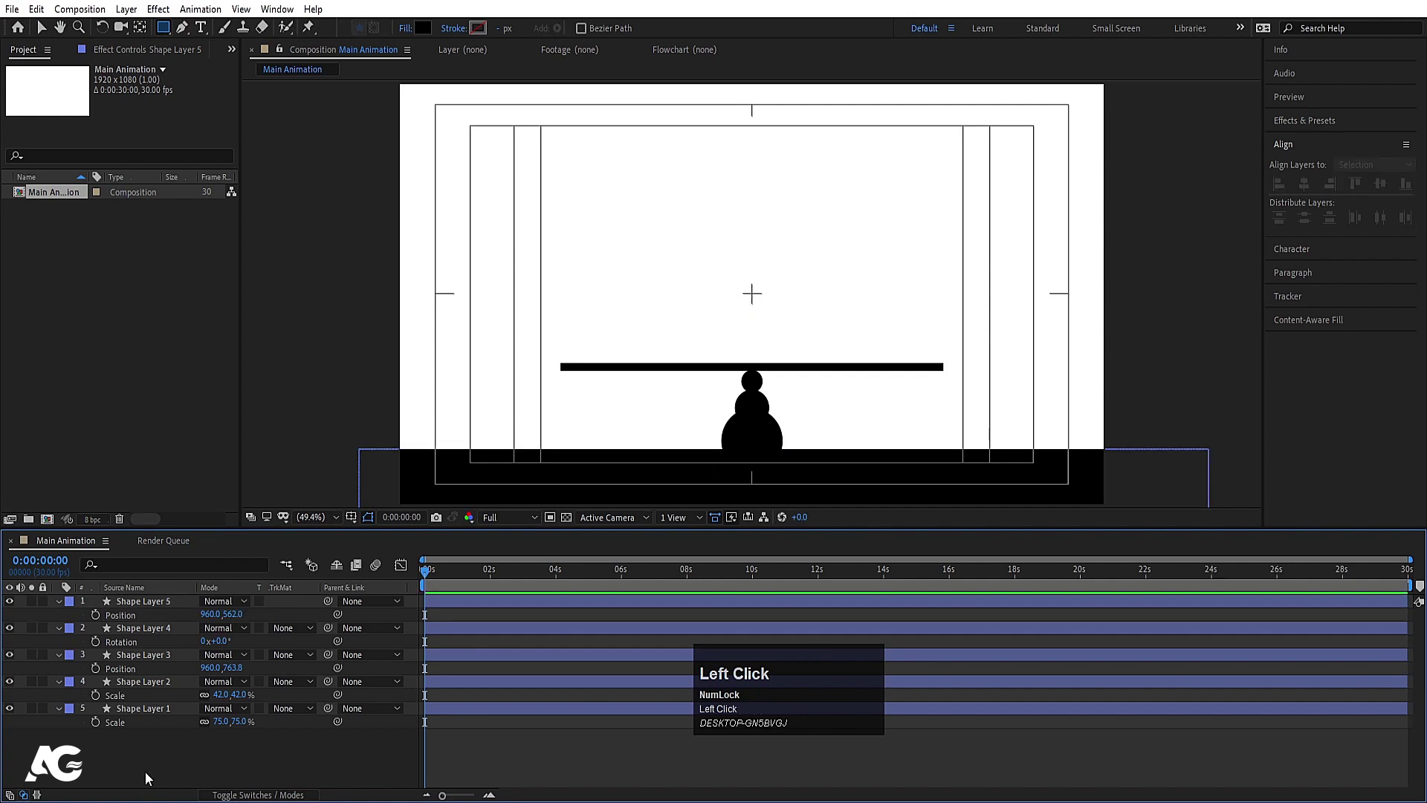
Step: Rename the bottom rectangle layer to 'ground'
key("u")
left_click(157, 610)
key("Return")
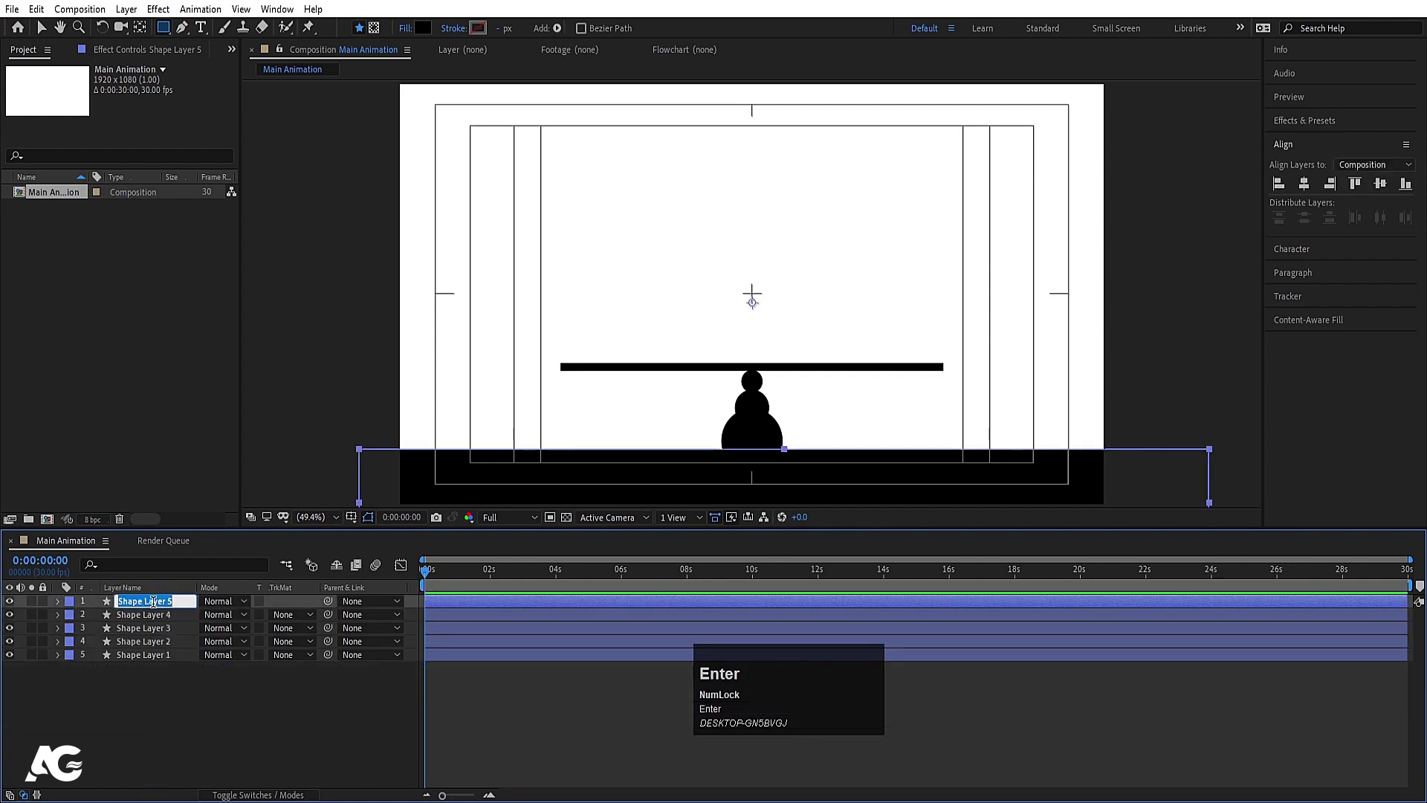
type("ground")
key("Return")
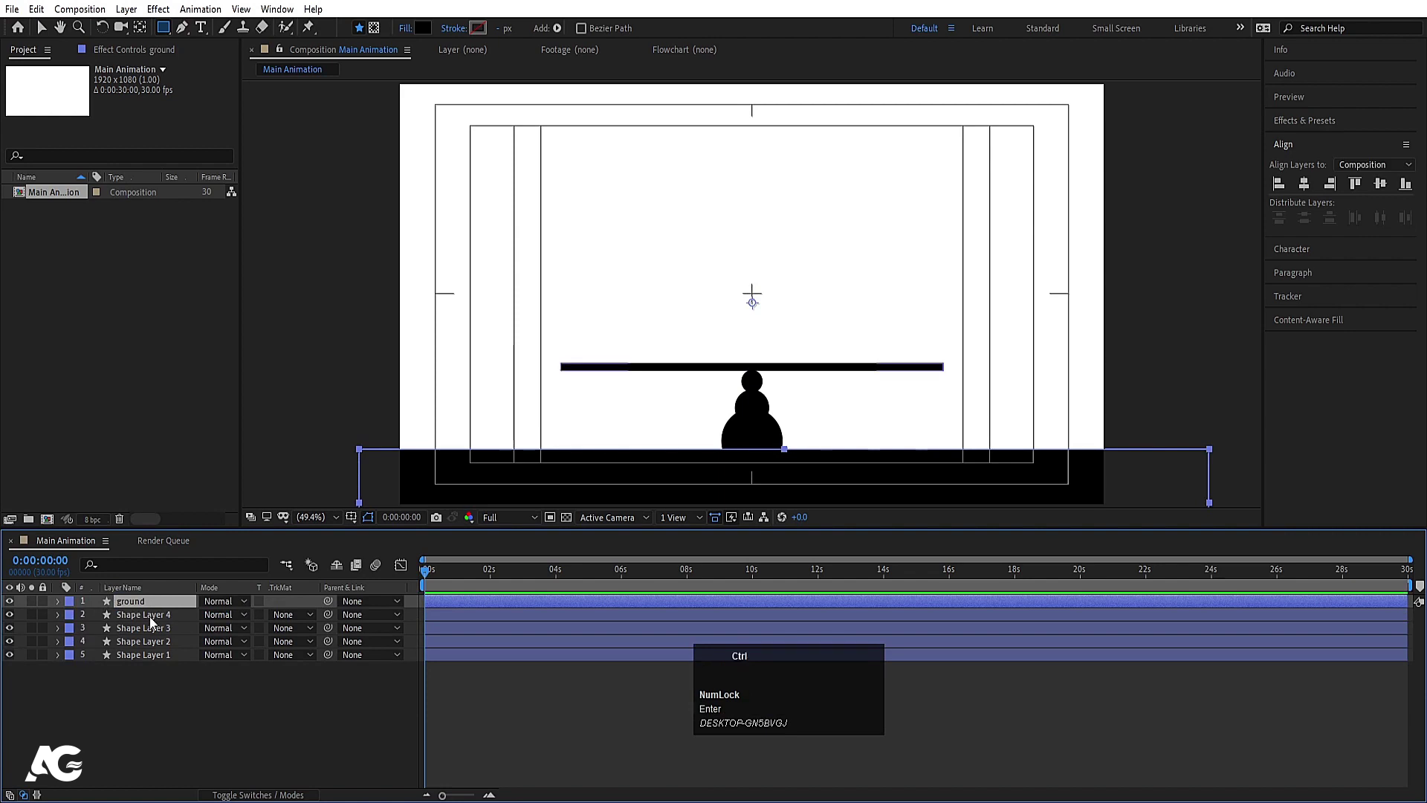
Step: Tilt the wooden board to -23° rotation so its left end touches the ground
key("ctrl+alt+Home")
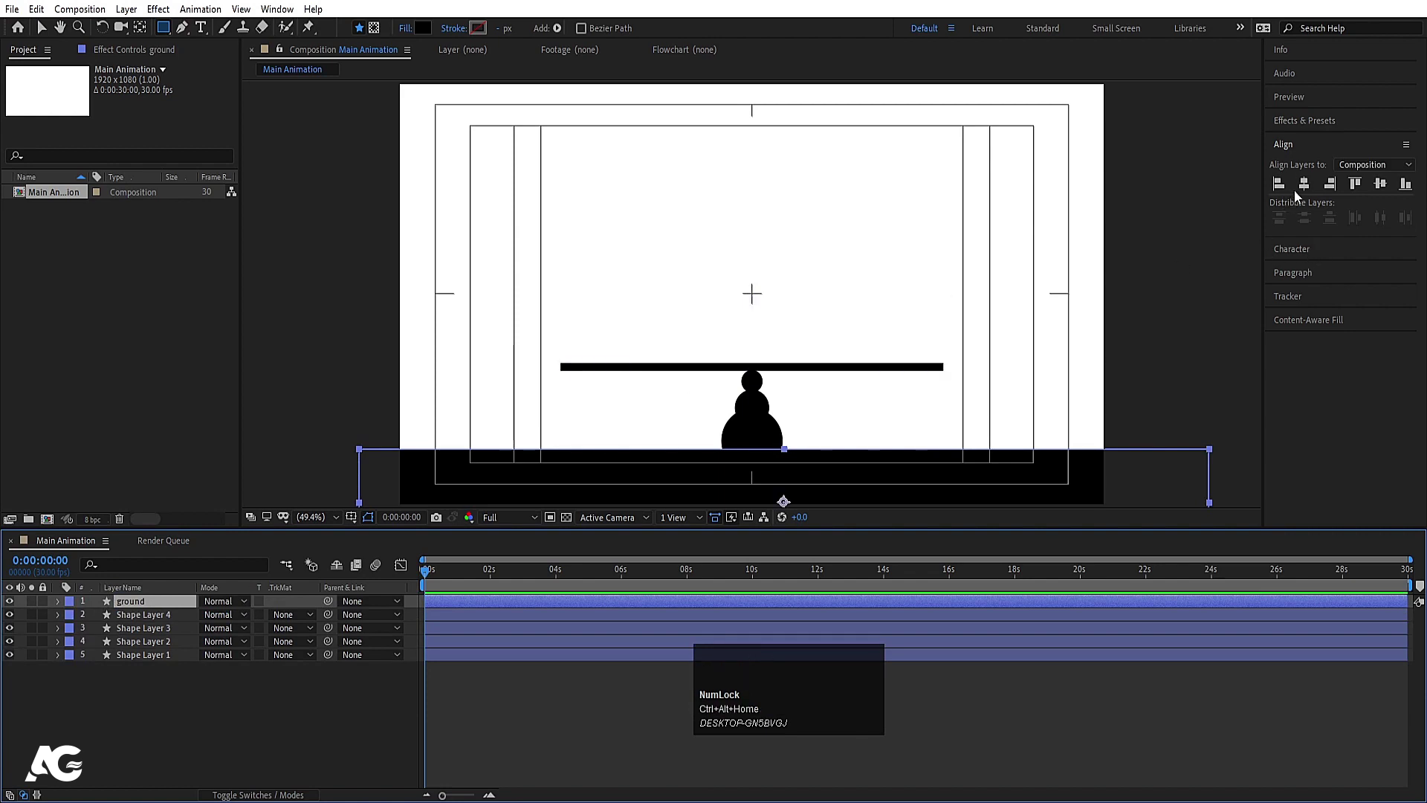
left_click(1308, 192)
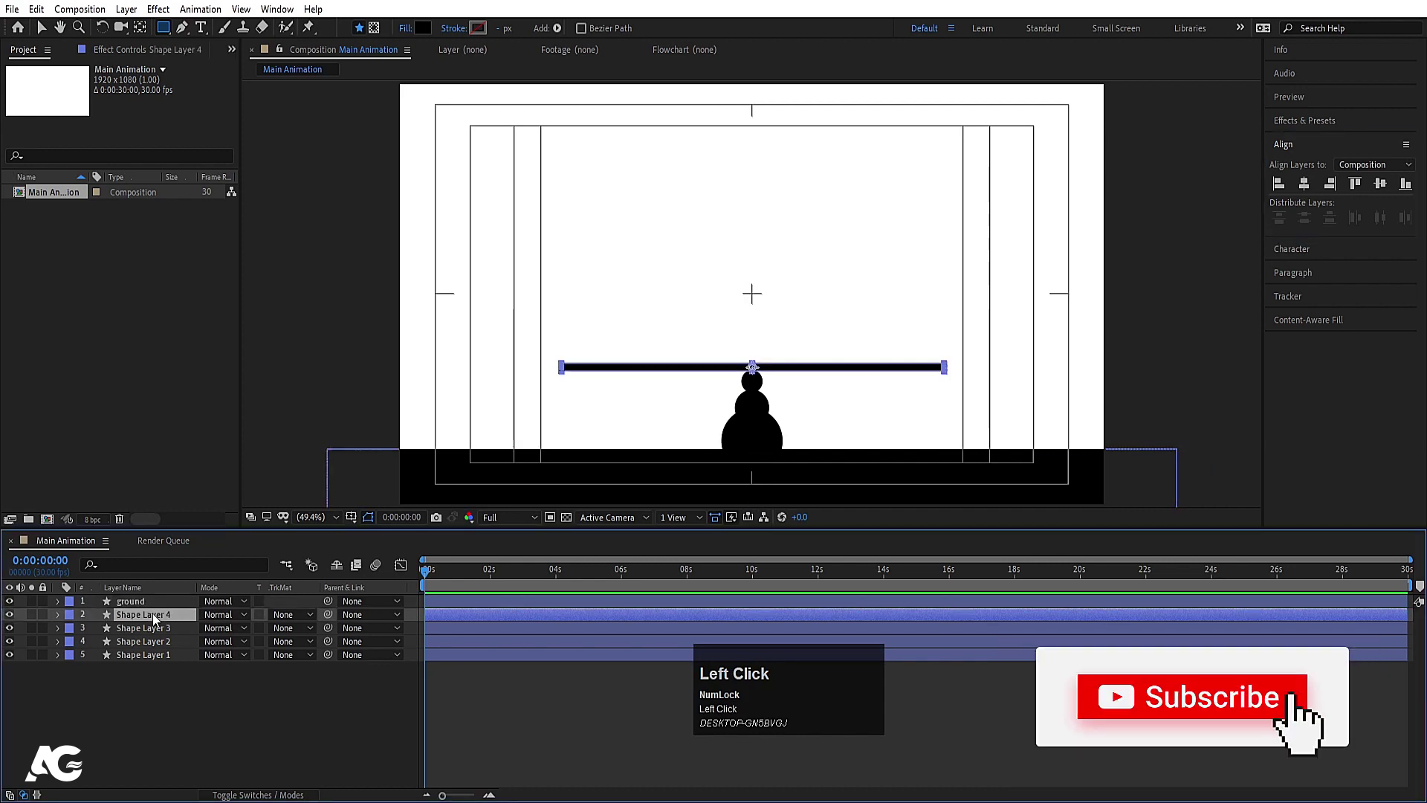
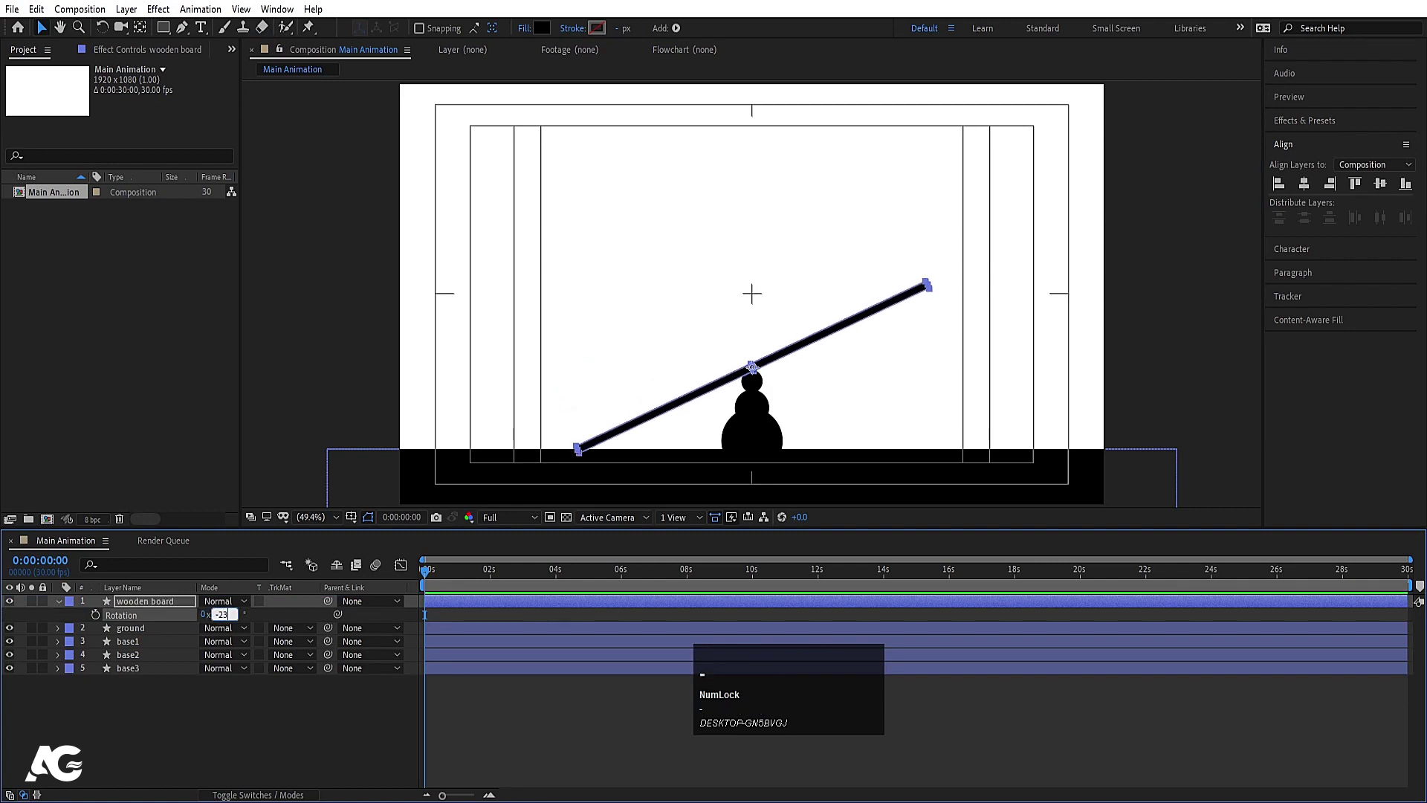
key("Return")
left_click(249, 704)
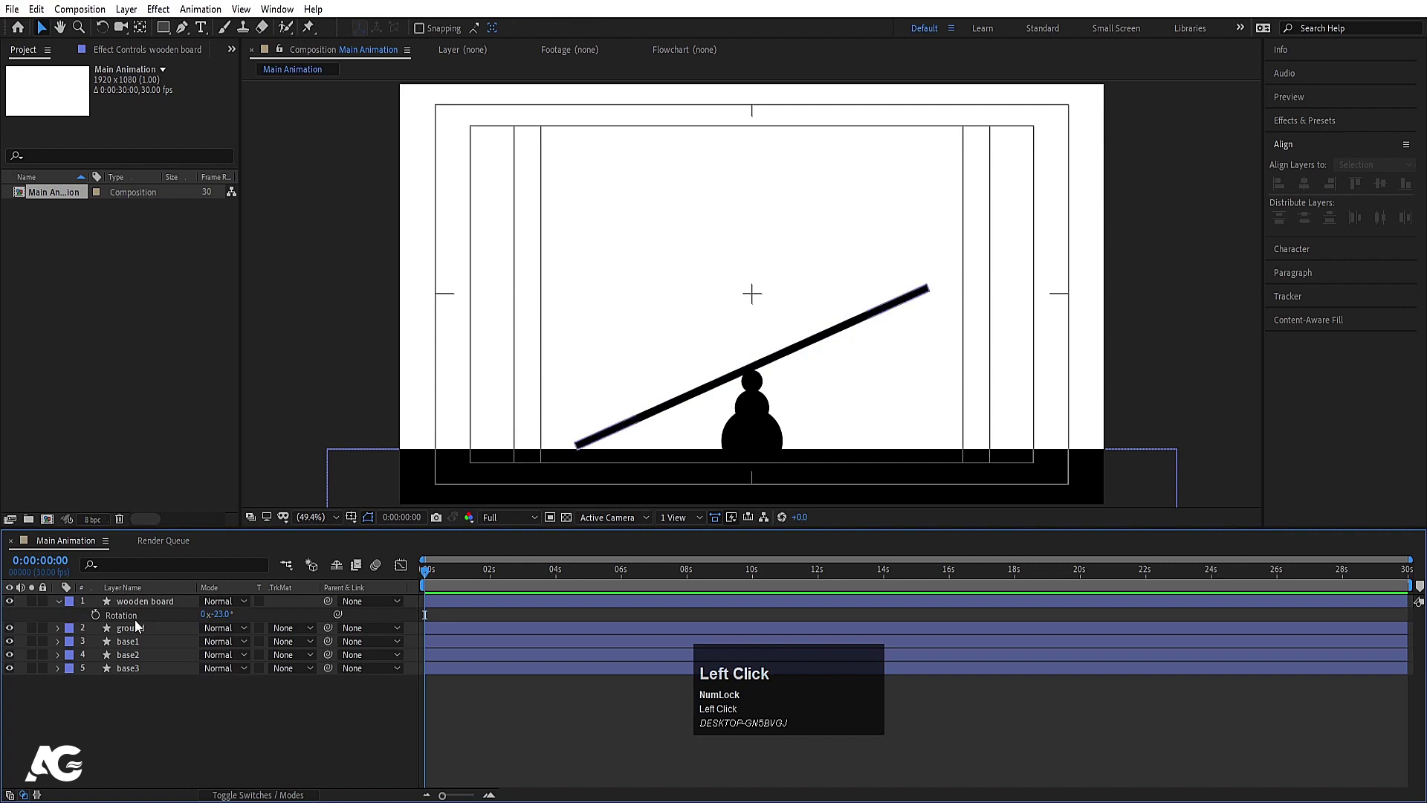
Step: Zoom the timeline in to individual frames
key("=")
type("==")
left_click(232, 720)
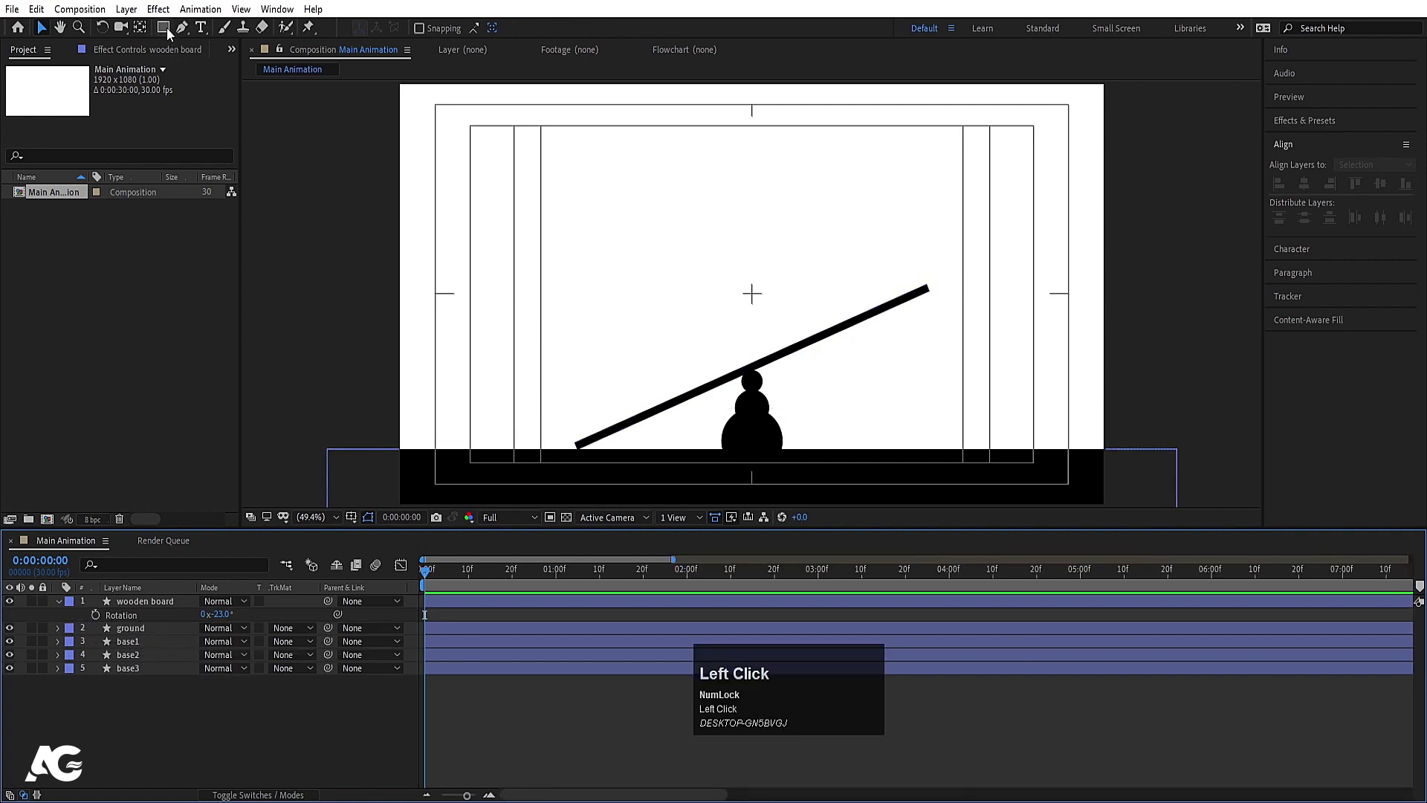
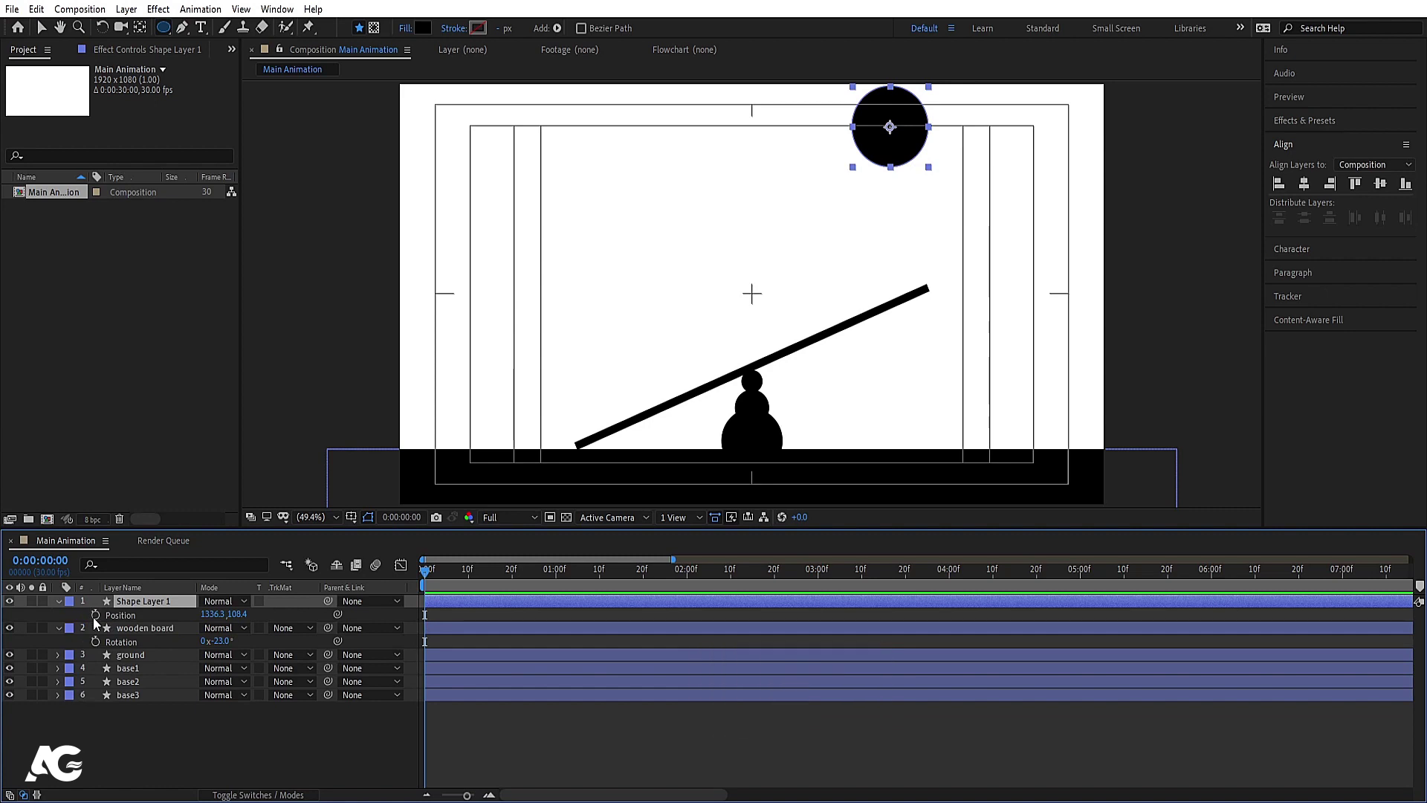
Step: Keyframe the ball's position dropping onto the board's raised end with an Easy Ease (F9) fall
left_click(103, 621)
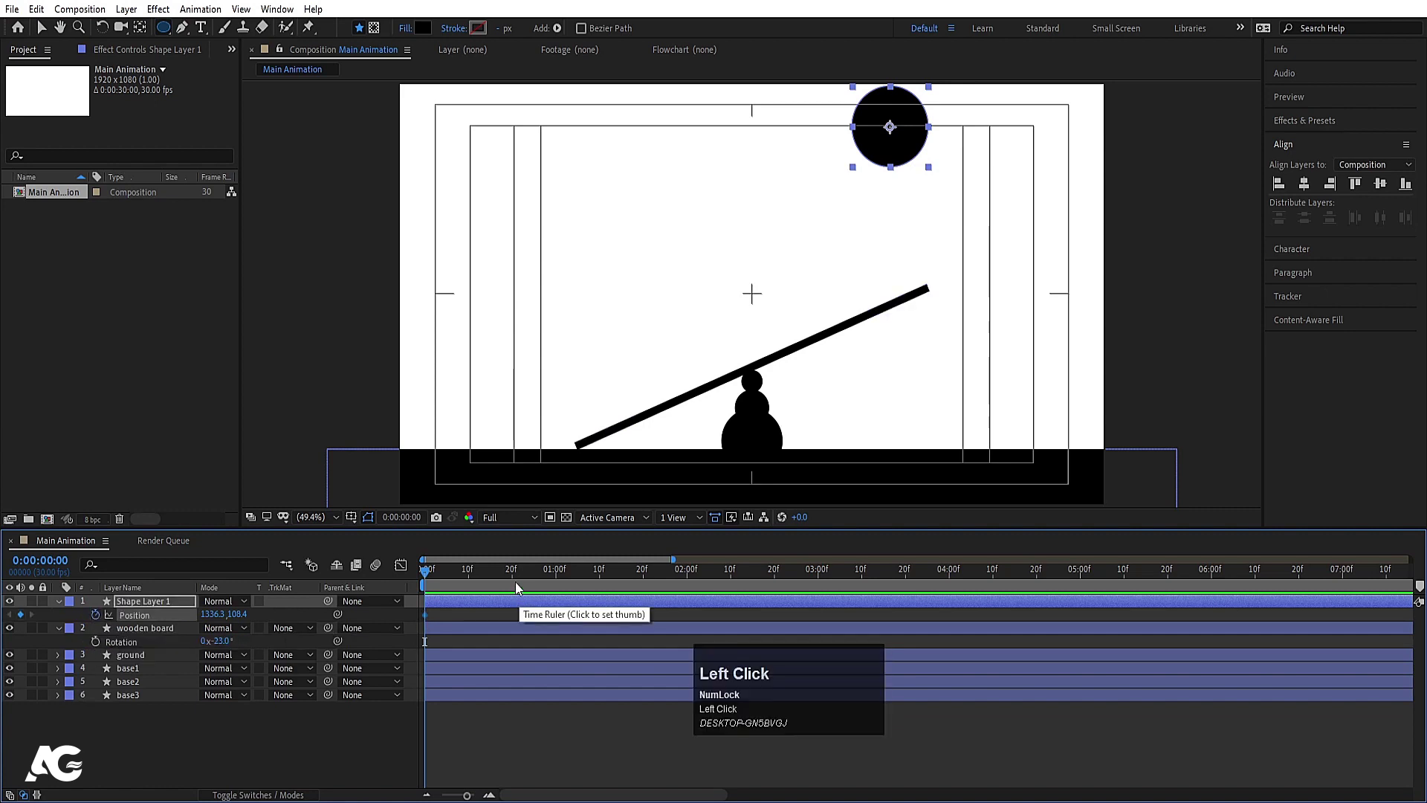
left_click_drag(559, 576, 463, 582)
key("space")
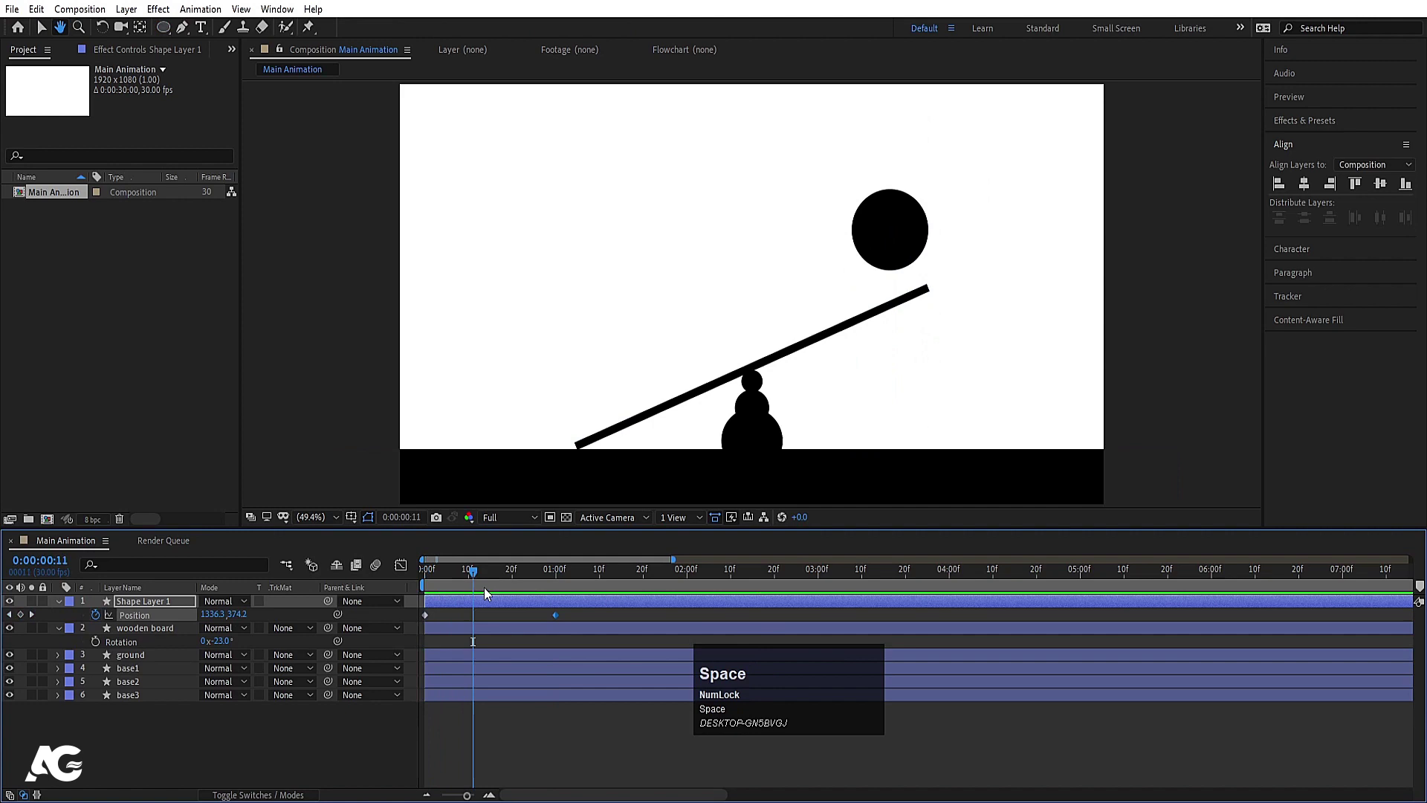
left_click_drag(466, 581, 473, 623)
key("space")
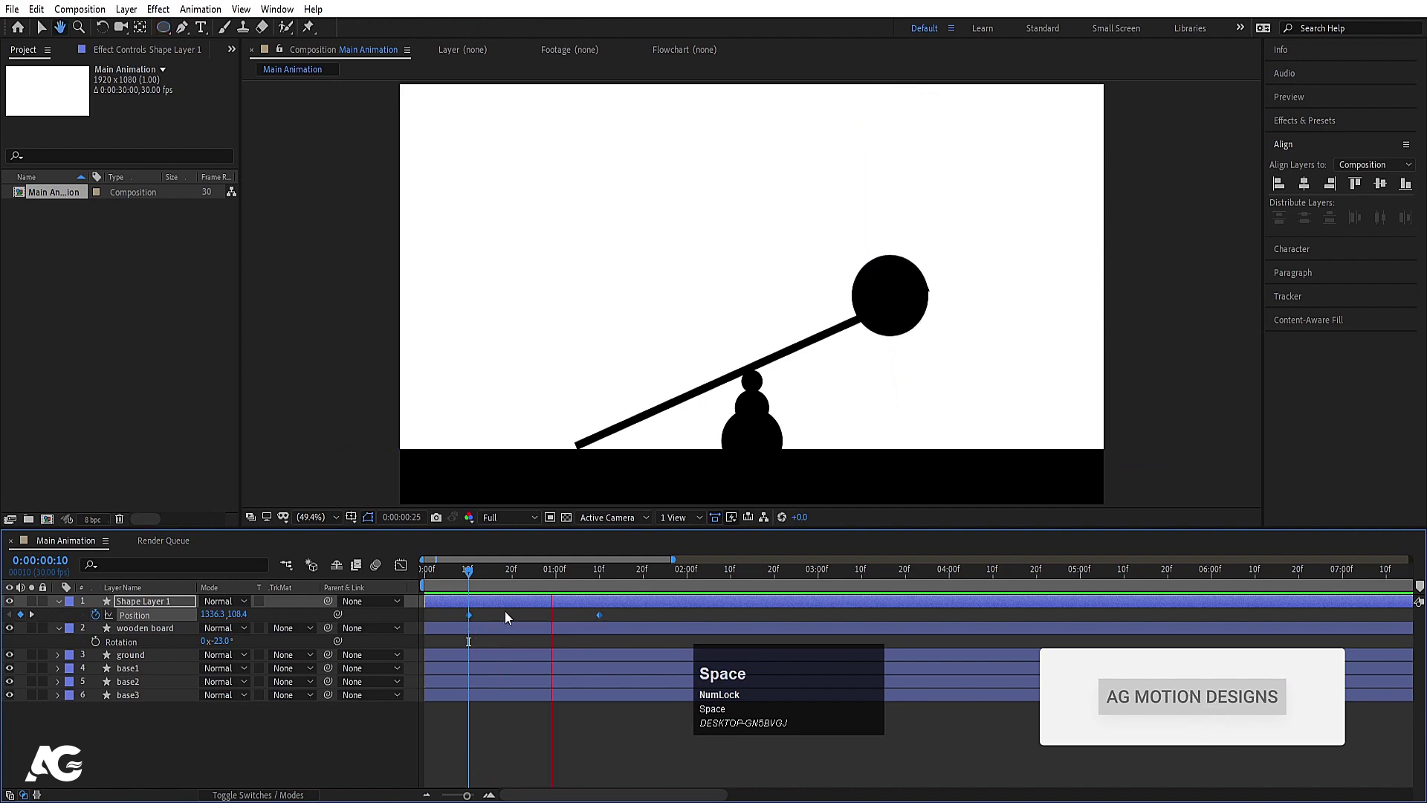
left_click(454, 618)
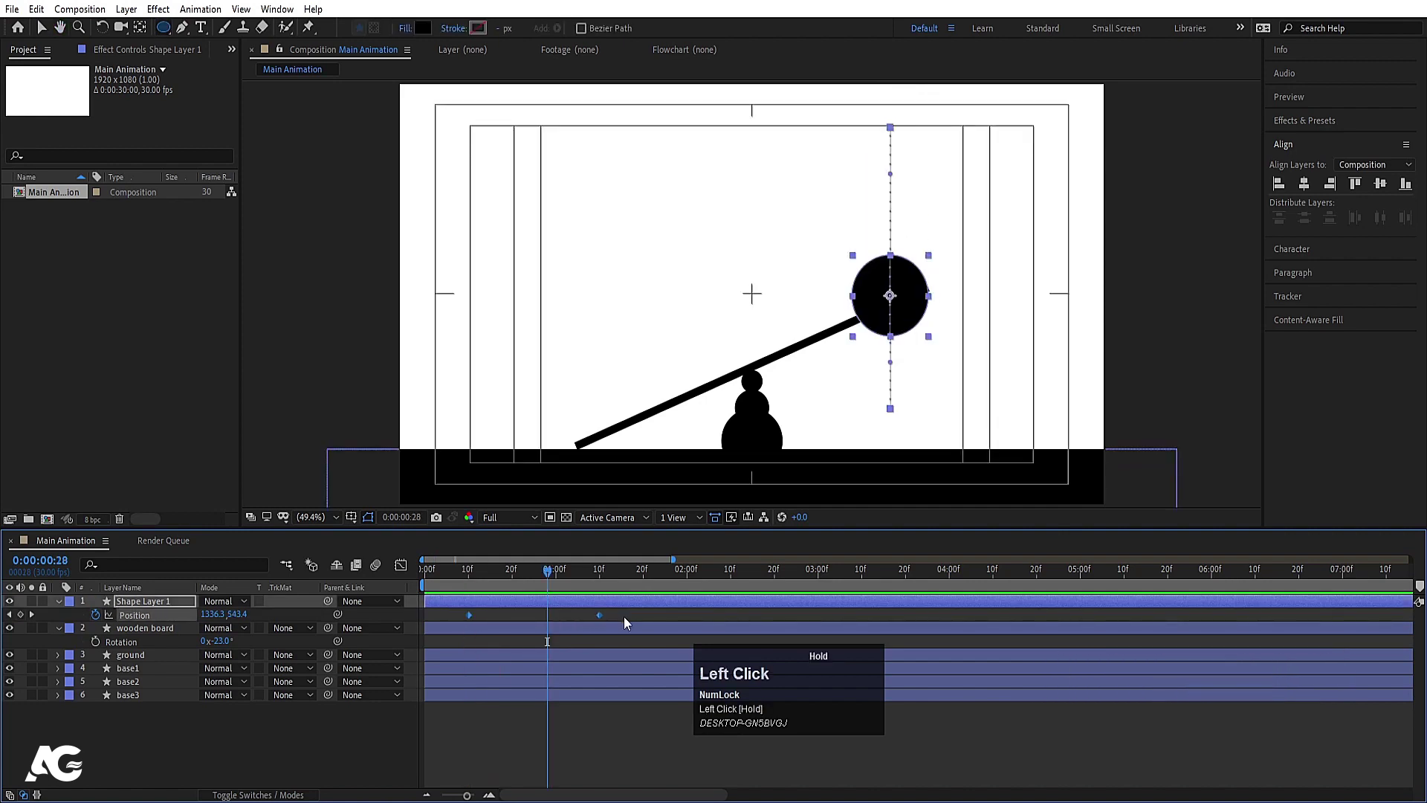
key("F9")
left_click_drag(398, 575, 628, 735)
left_click_drag(629, 735, 469, 583)
Step: Preview the drop and refine the ball's landing point on the board's end
key("space")
left_click(405, 572)
key("space")
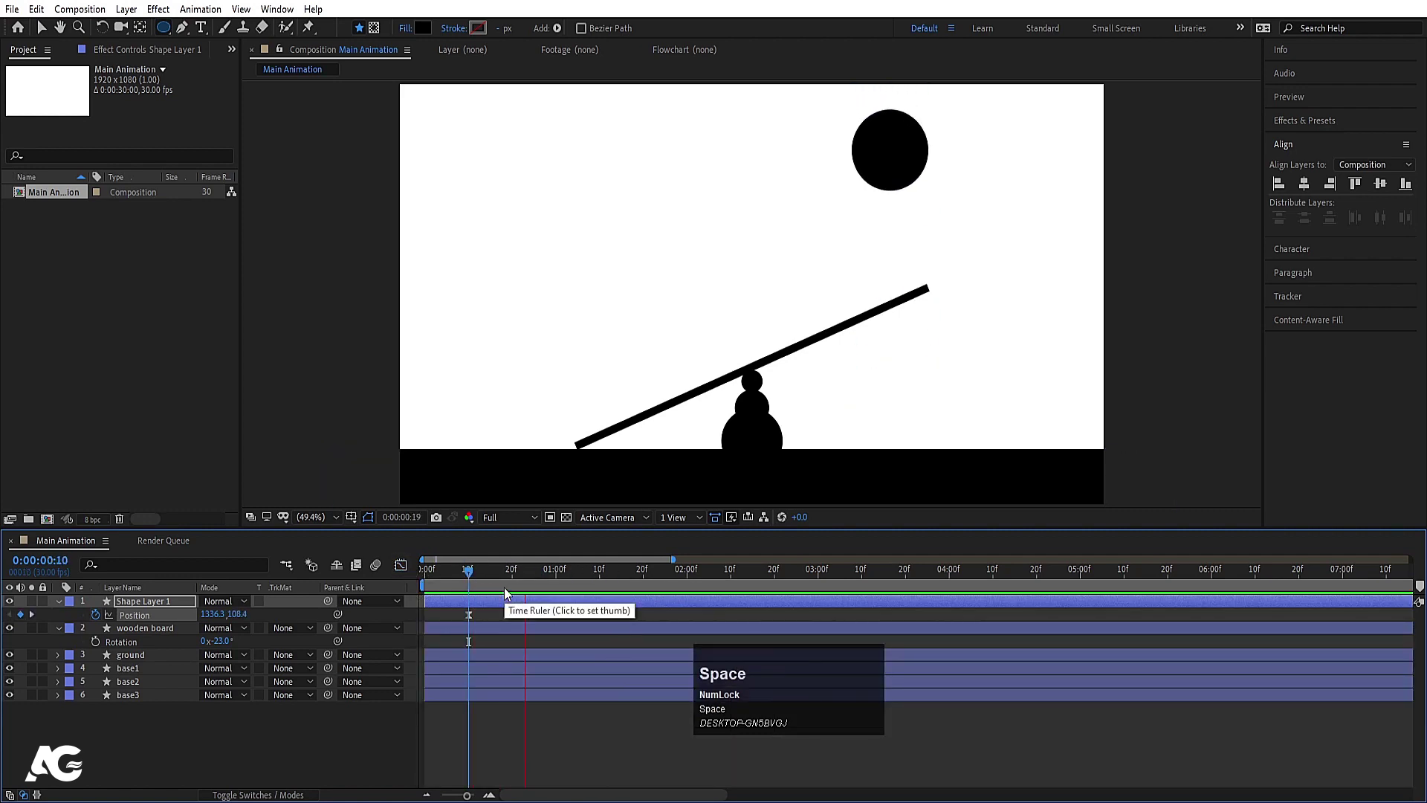
left_click_drag(614, 623, 593, 759)
key("space")
left_click(406, 575)
key("space")
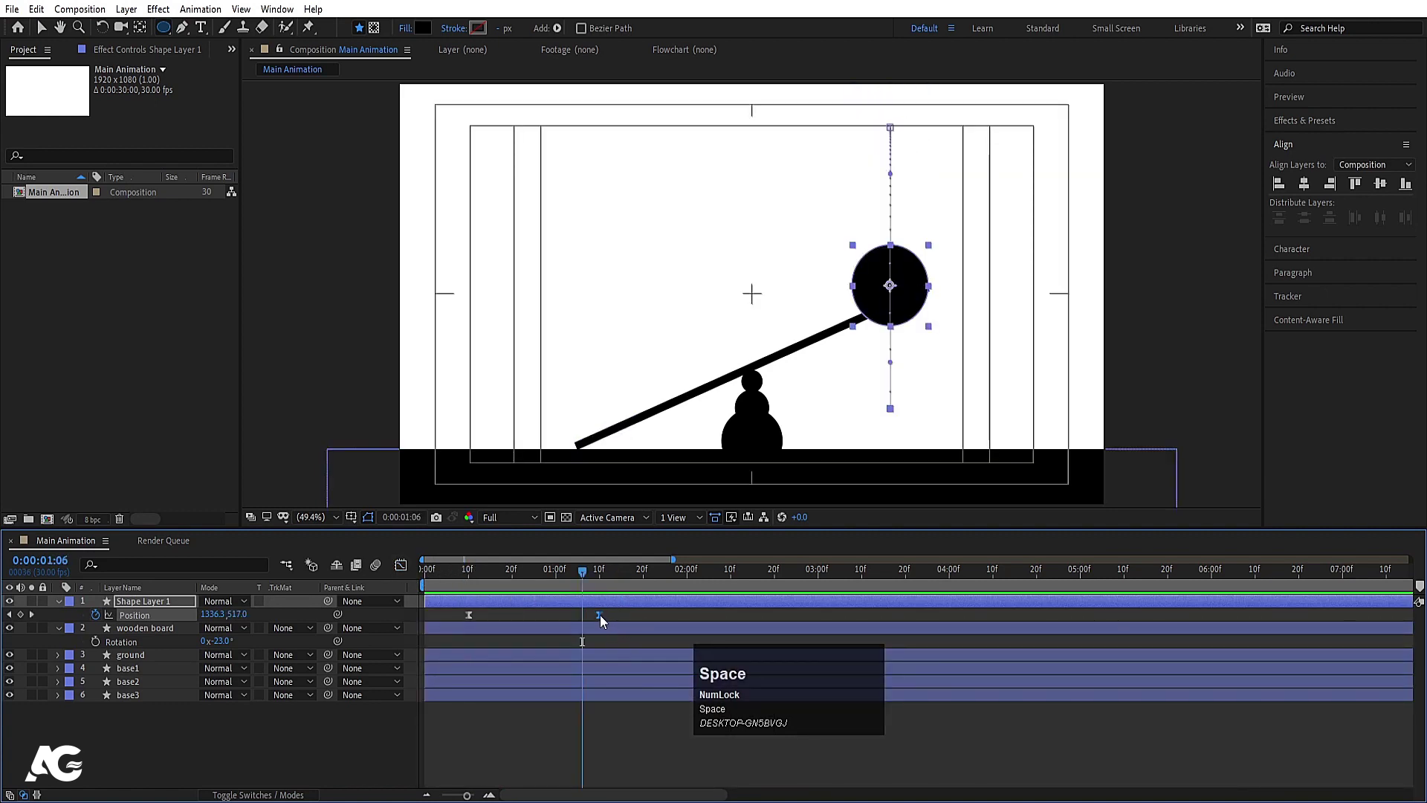
left_click_drag(601, 623, 472, 582)
key("space")
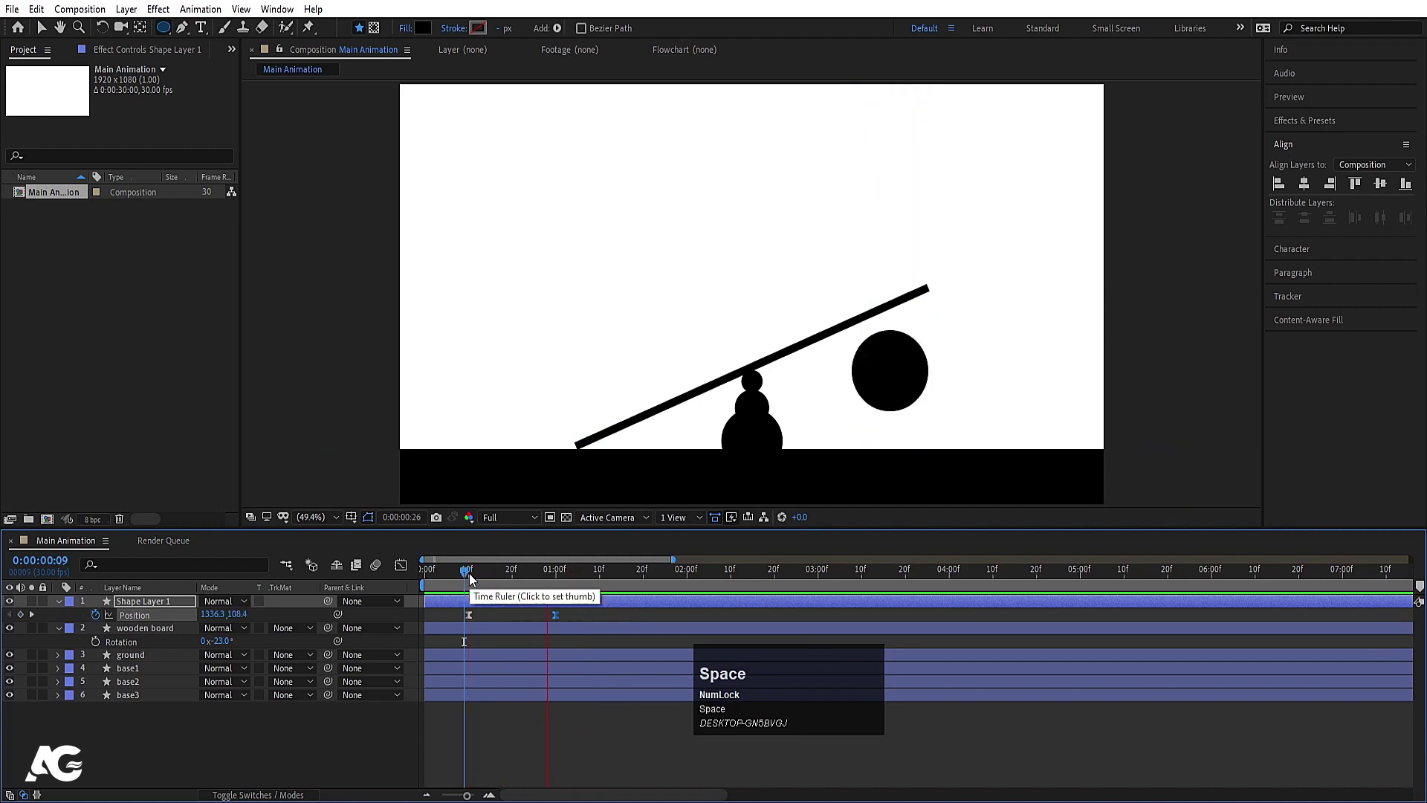
left_click_drag(549, 584, 544, 584)
key("Page_Down")
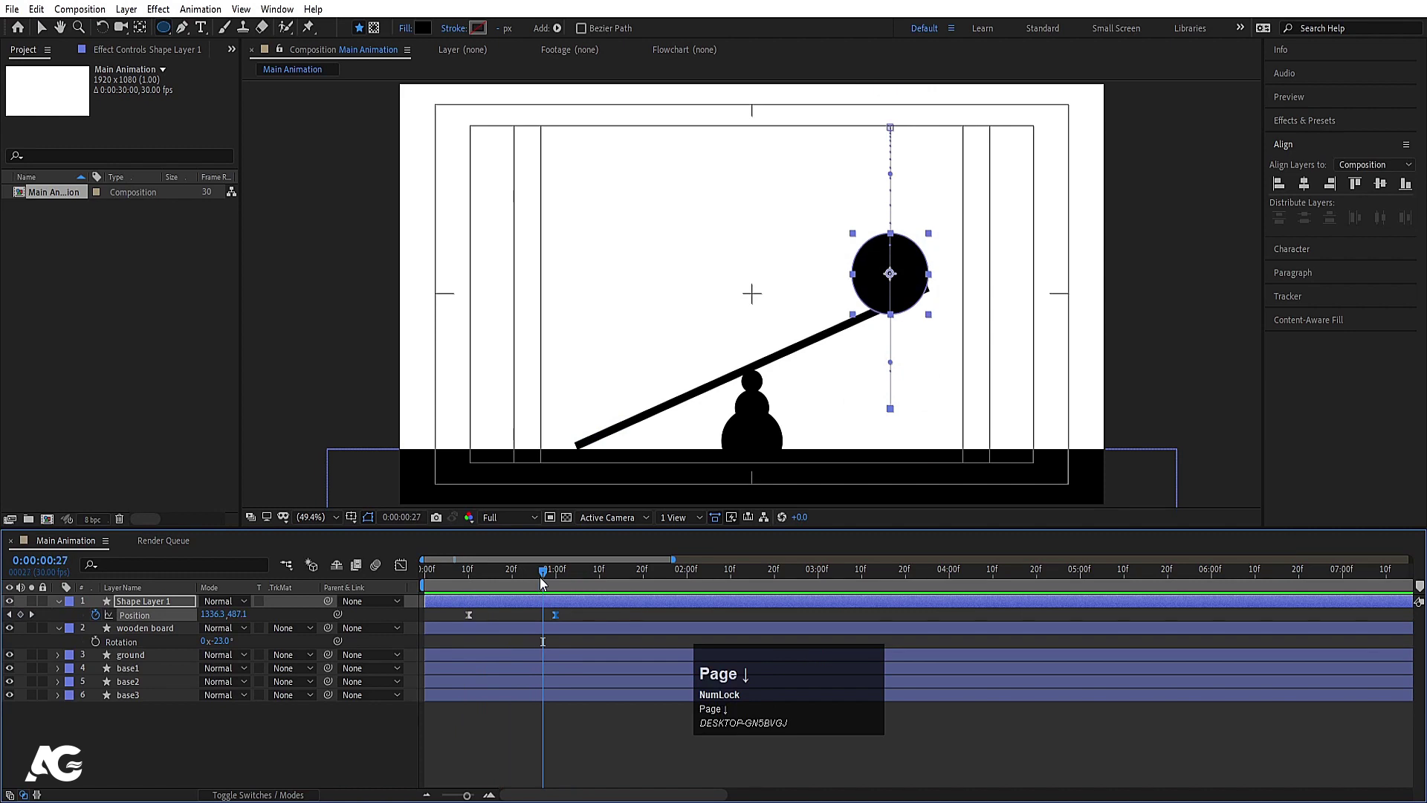
Step: Add board Rotation keyframes at -23° and at the frame the ball lands, eased with F9
key("Page_Up")
left_click(545, 636)
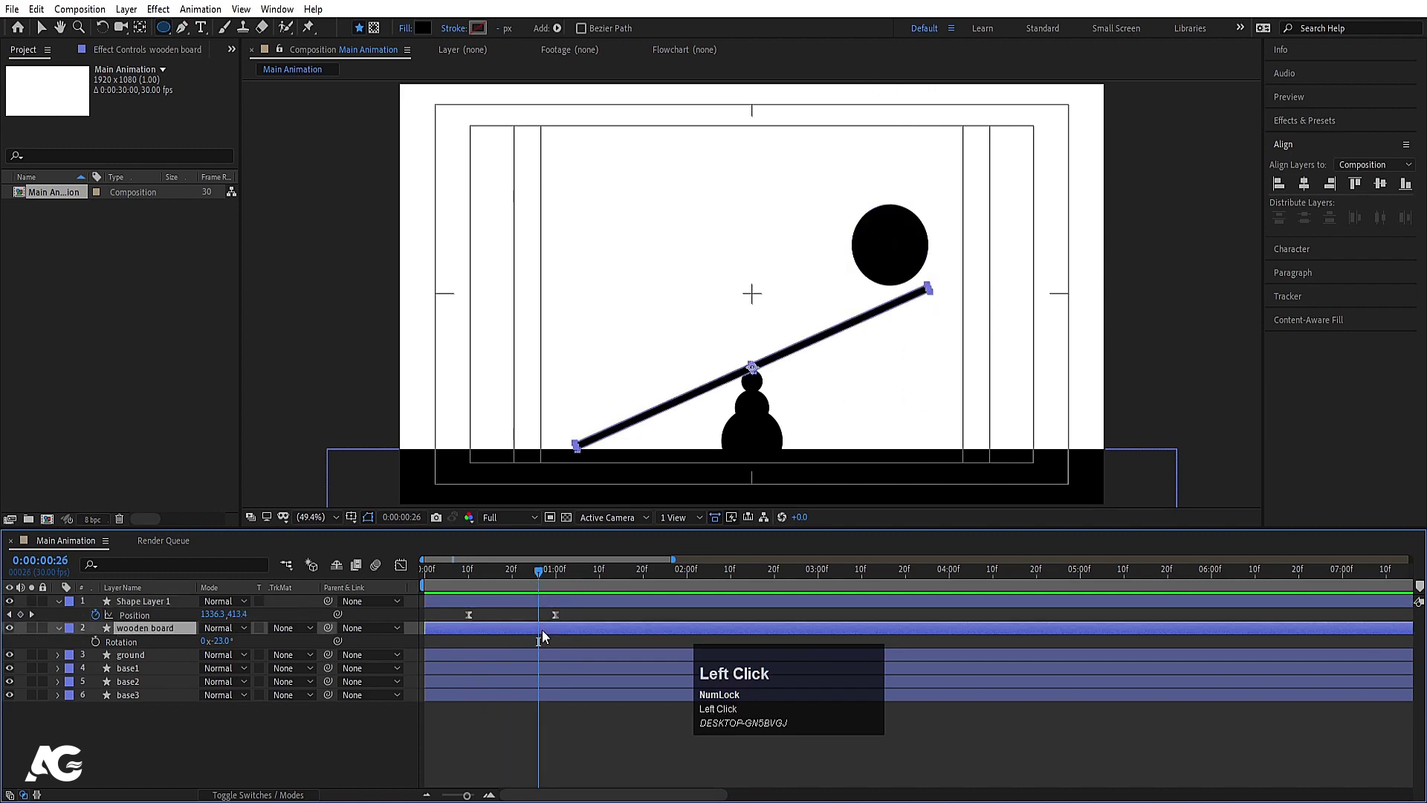
key("r")
type("rr")
left_click(99, 649)
key("k")
left_click_drag(225, 653, 498, 639)
key("j")
key("space")
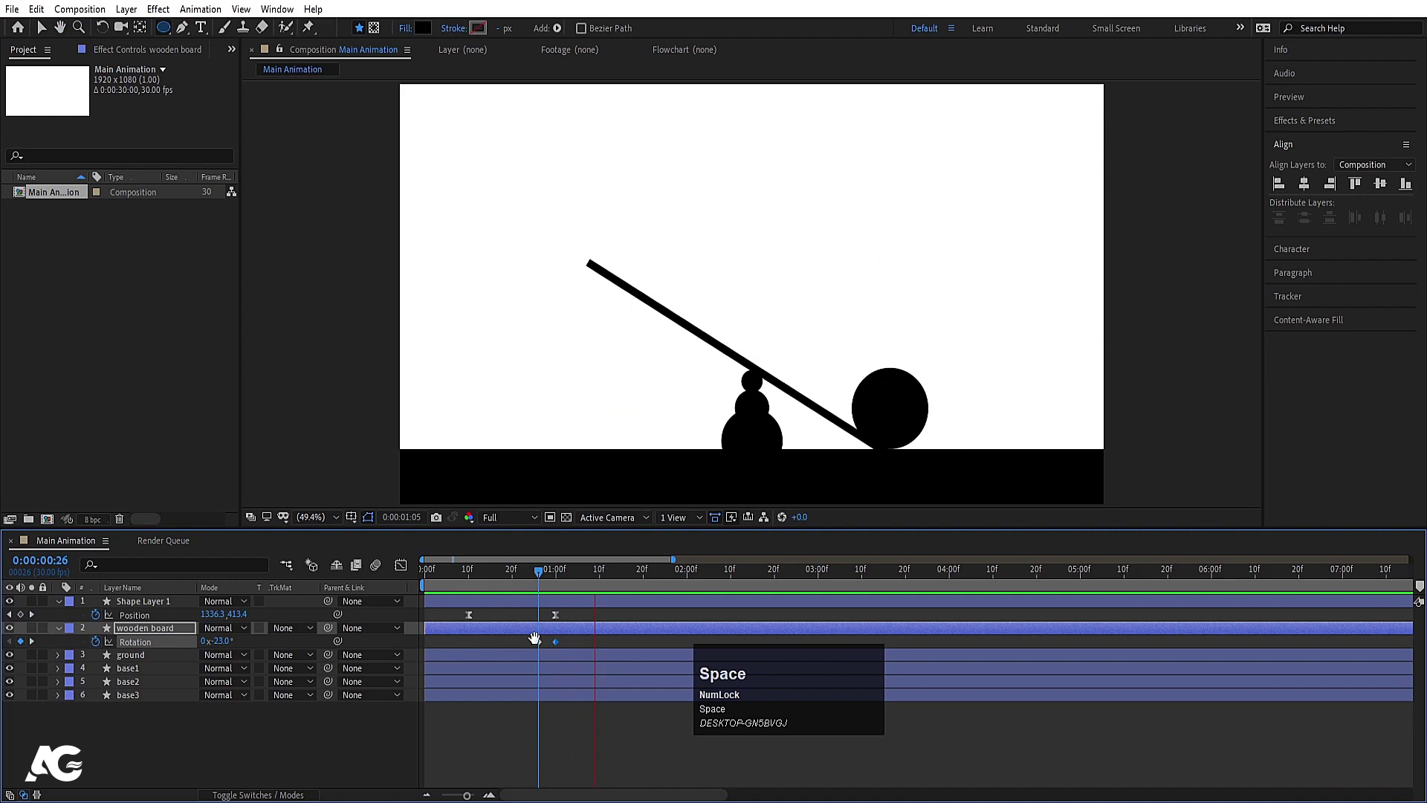
key("j")
left_click(528, 651)
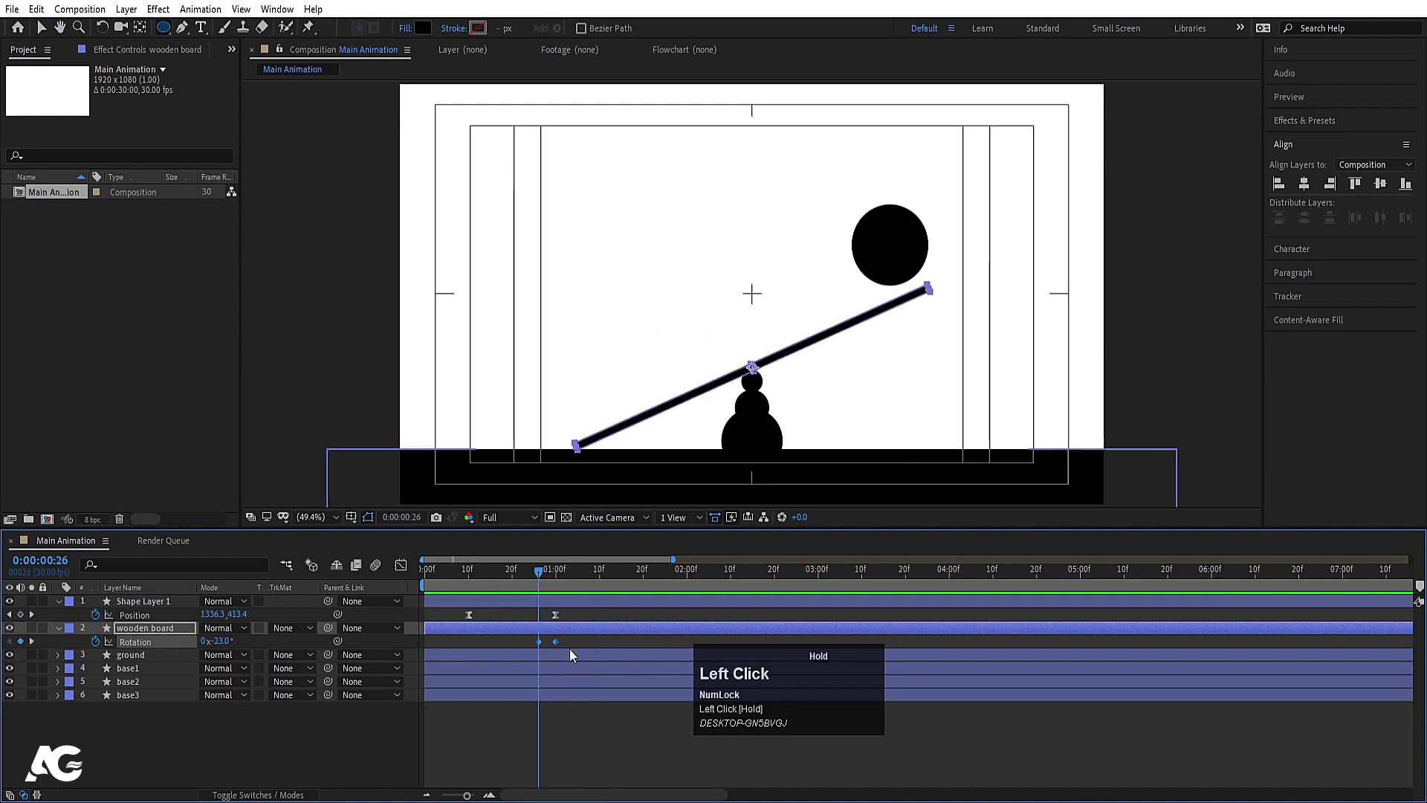
key("F9")
Step: Tip the board the other way as the ball lands and preview the timing
key("space")
left_click(515, 582)
key("space")
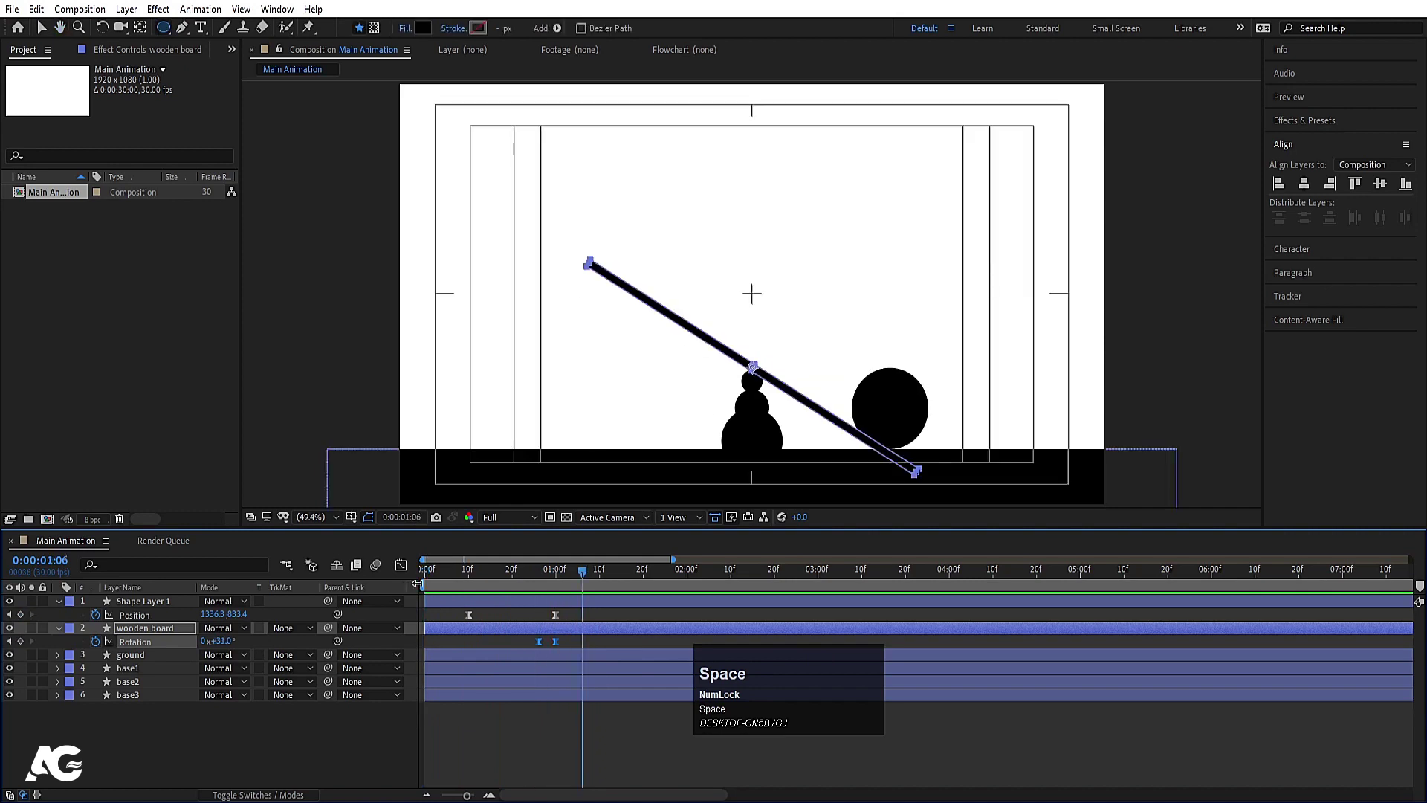
left_click_drag(570, 587, 570, 610)
key("space")
left_click(582, 643)
key("space")
left_click_drag(223, 648, 524, 582)
key("h")
type("hj")
key("space")
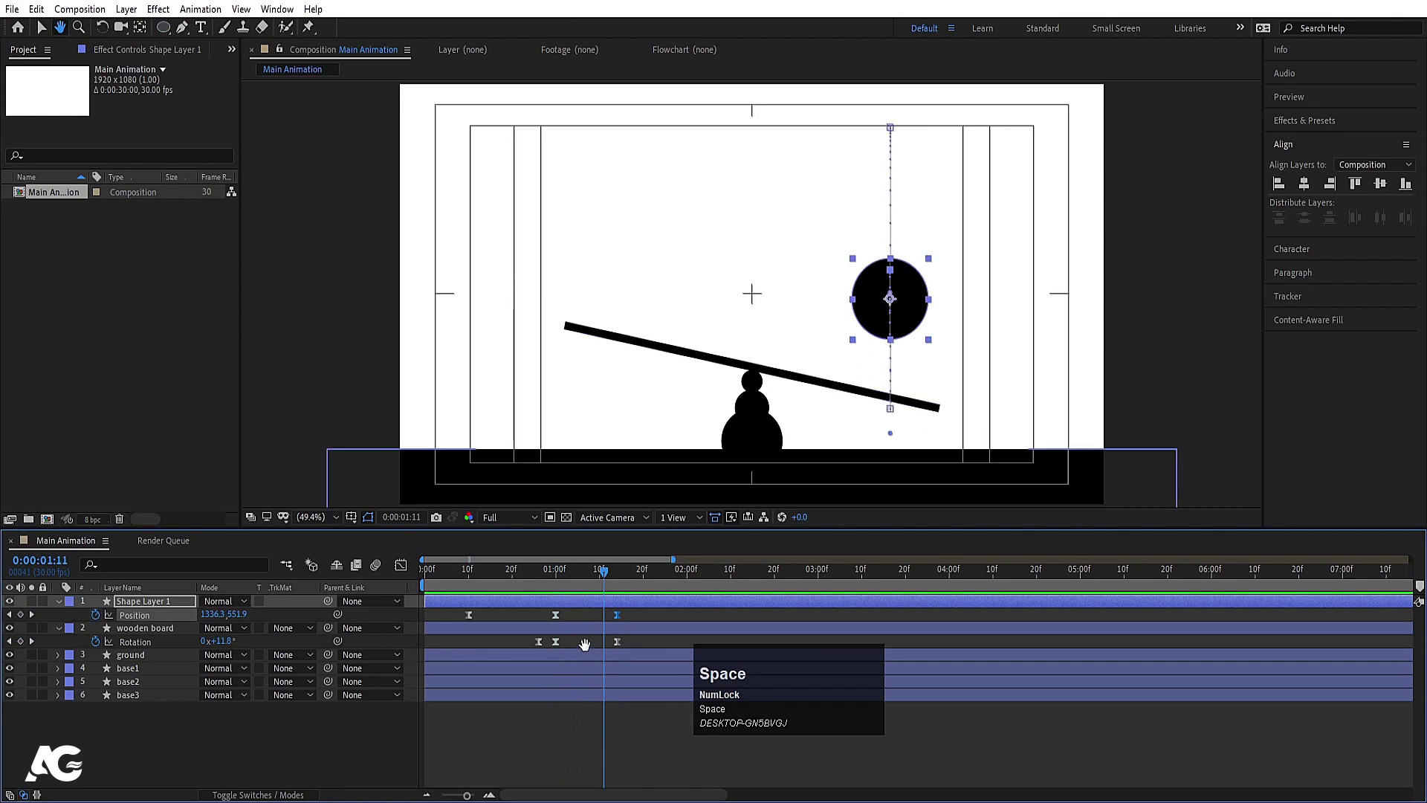
Step: Ease the board settling to about +7° tilt and preview the drop-and-tip
key("v")
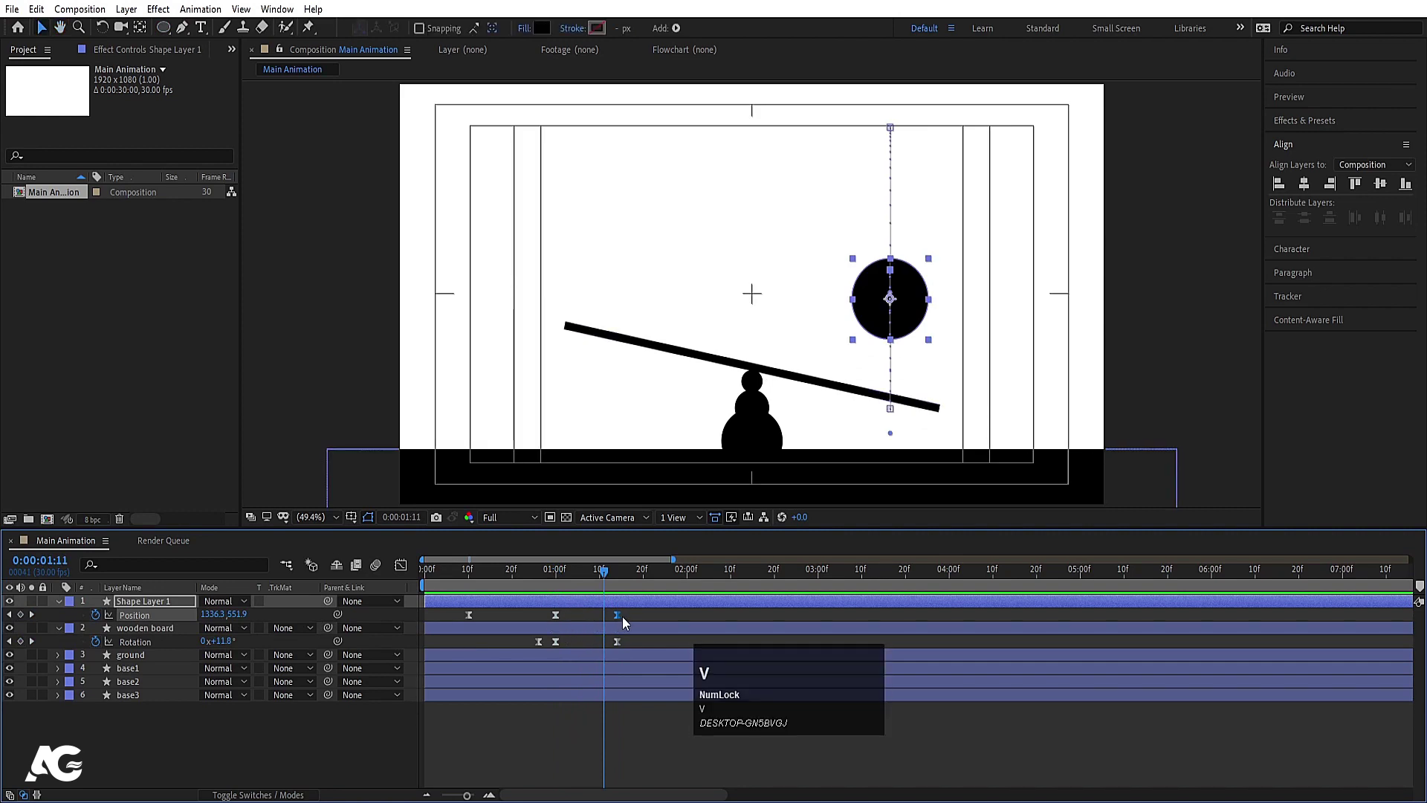
left_click_drag(628, 622, 413, 575)
left_click(413, 572)
key("F9")
left_click(560, 584)
key("space")
left_click(548, 585)
key("space")
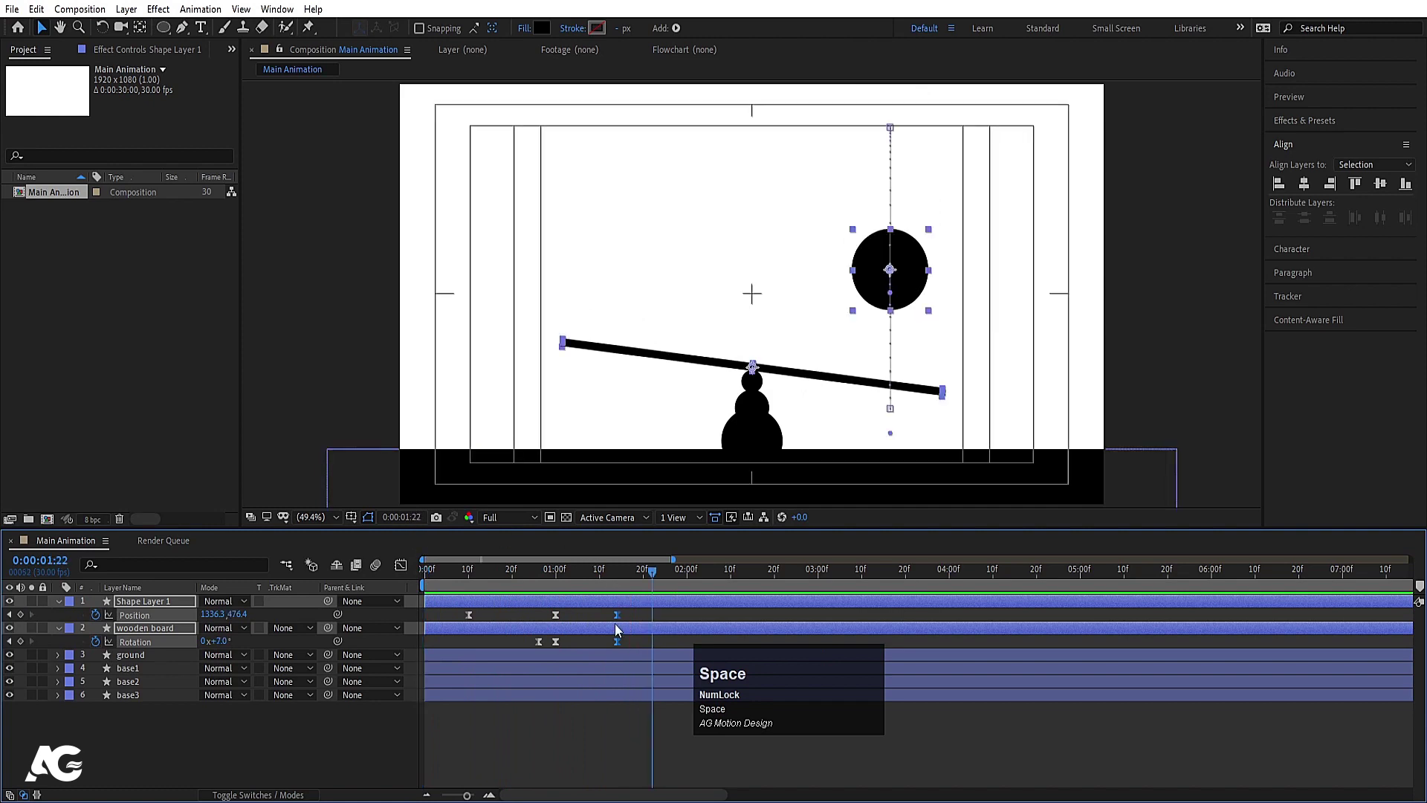
left_click(621, 624)
key("space")
Step: RAM-preview the seesaw animation from the start and collapse the layer properties
left_click(599, 592)
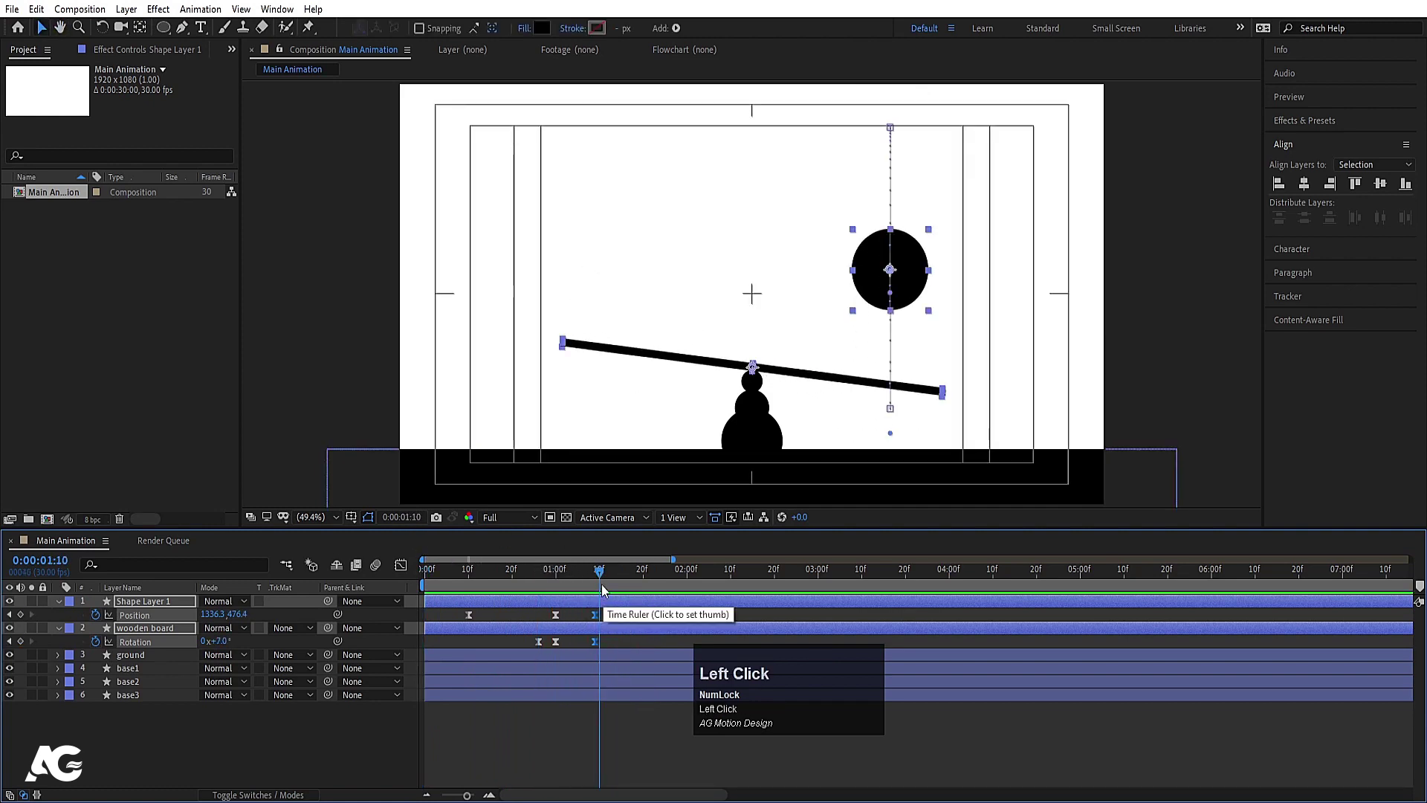
key("space")
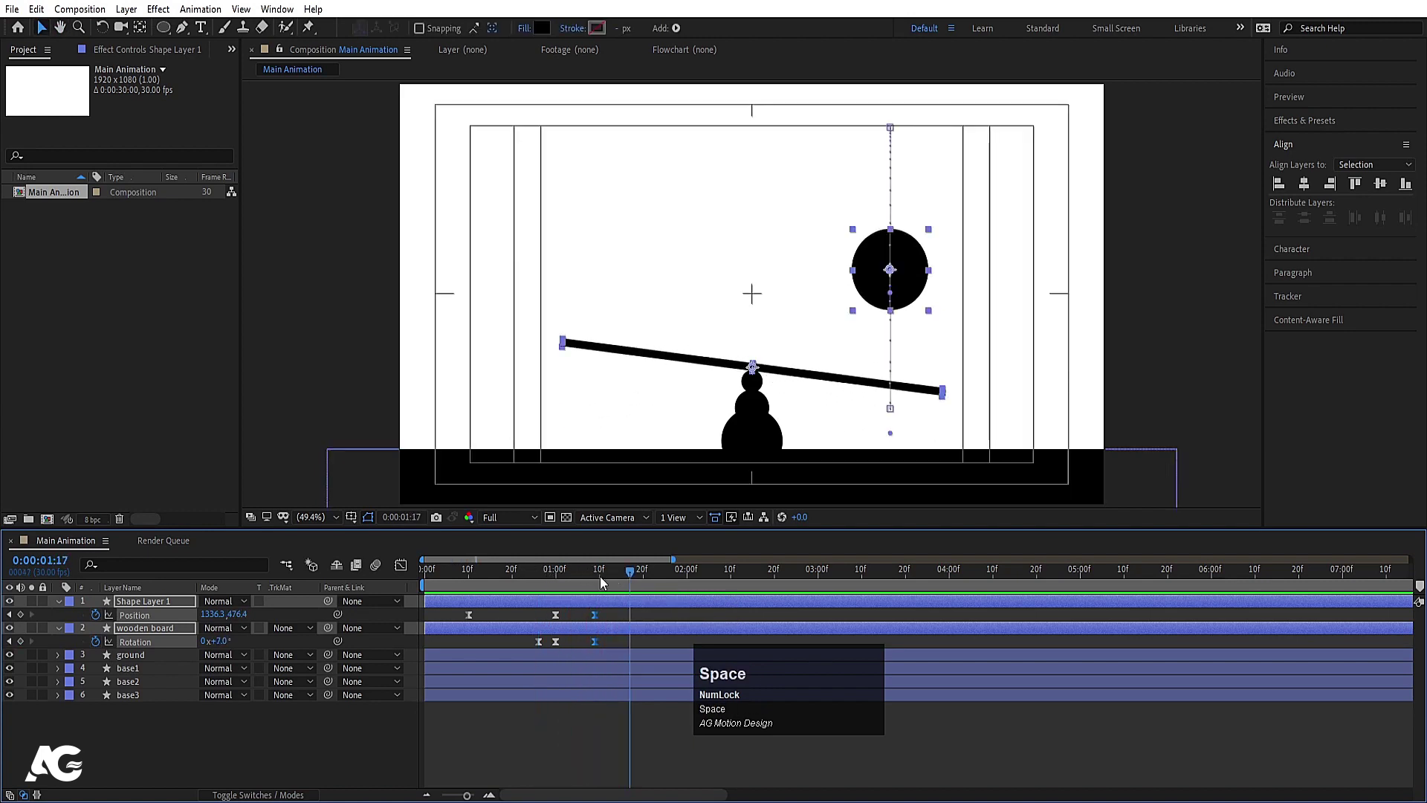
left_click(599, 583)
key("space")
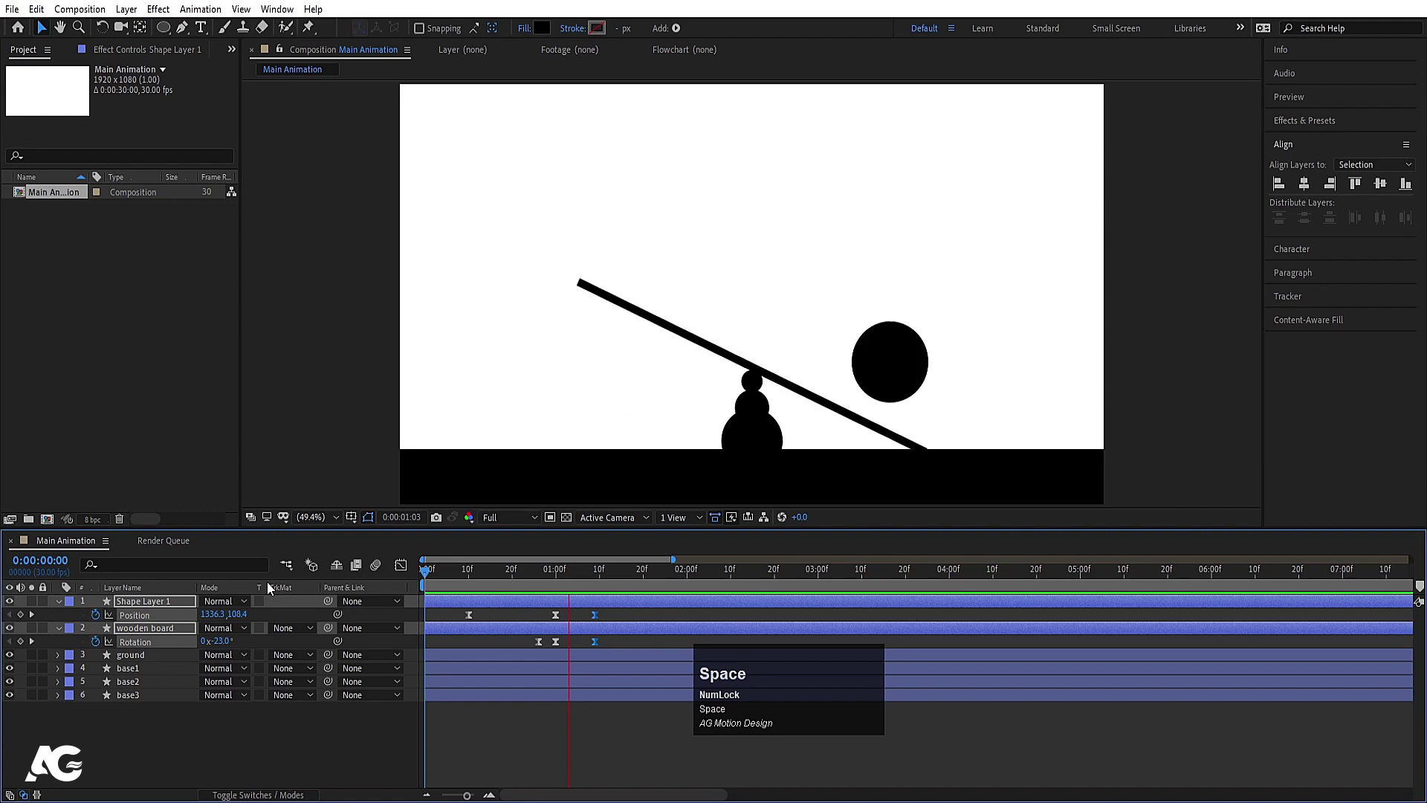
left_click_drag(596, 619, 280, 571)
key("space")
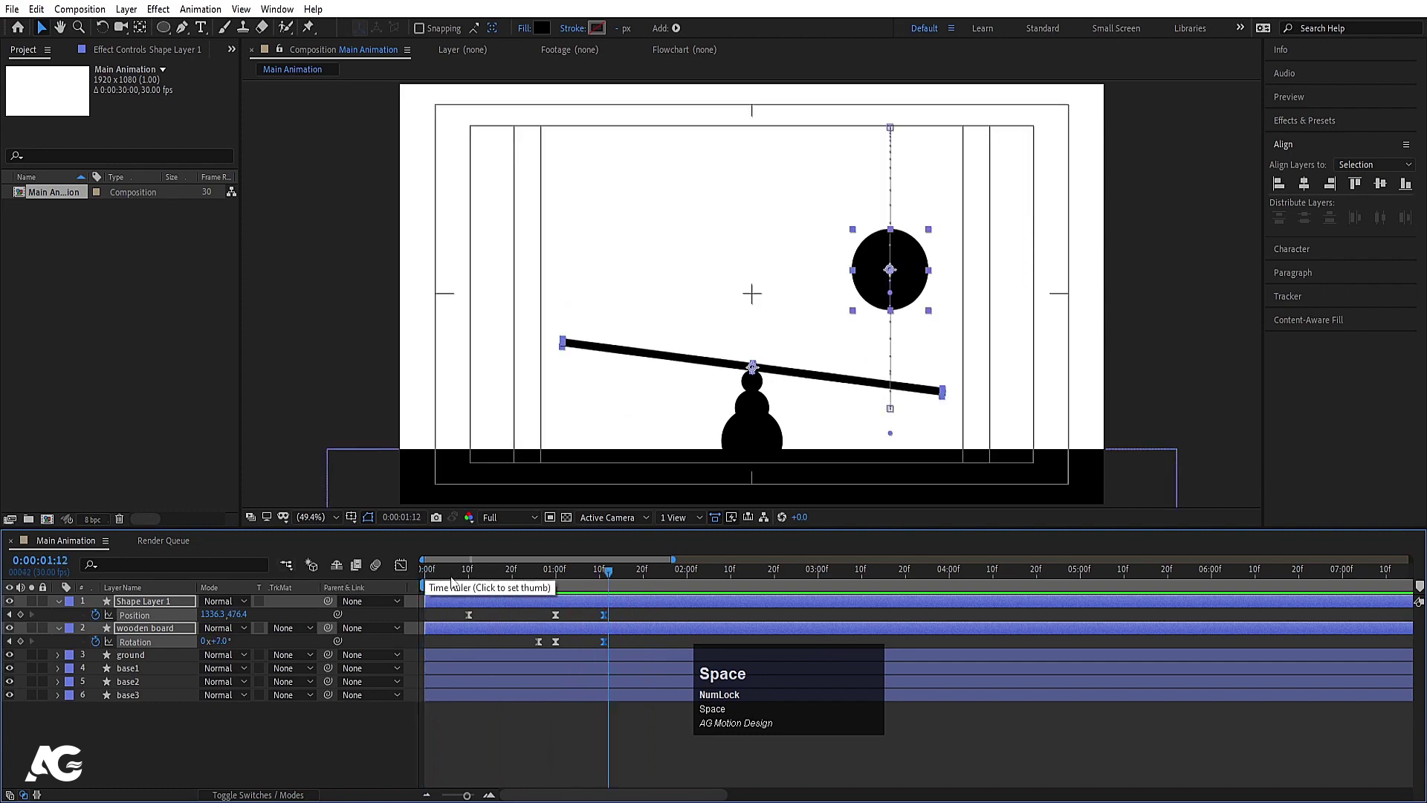
left_click_drag(501, 580, 236, 755)
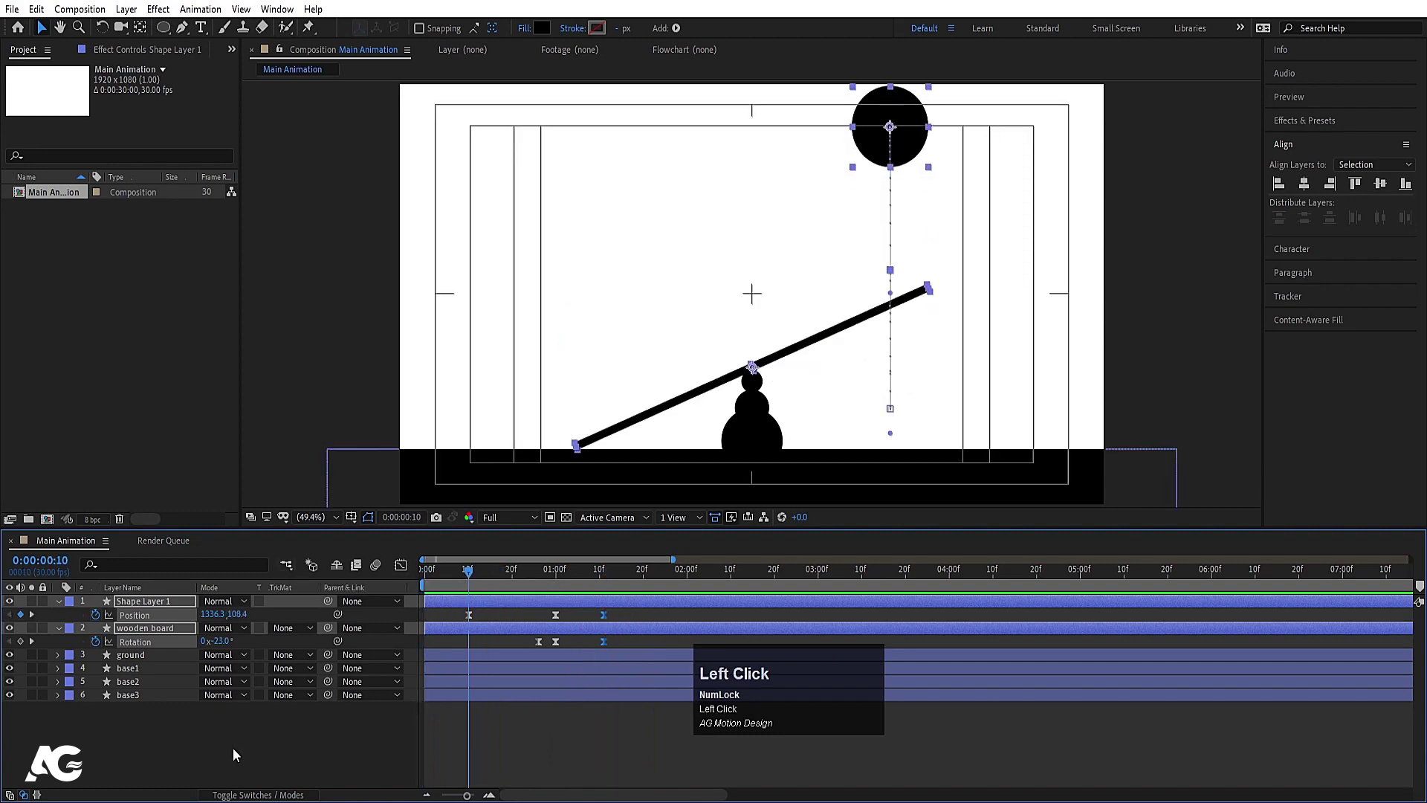
key("u")
left_click(164, 37)
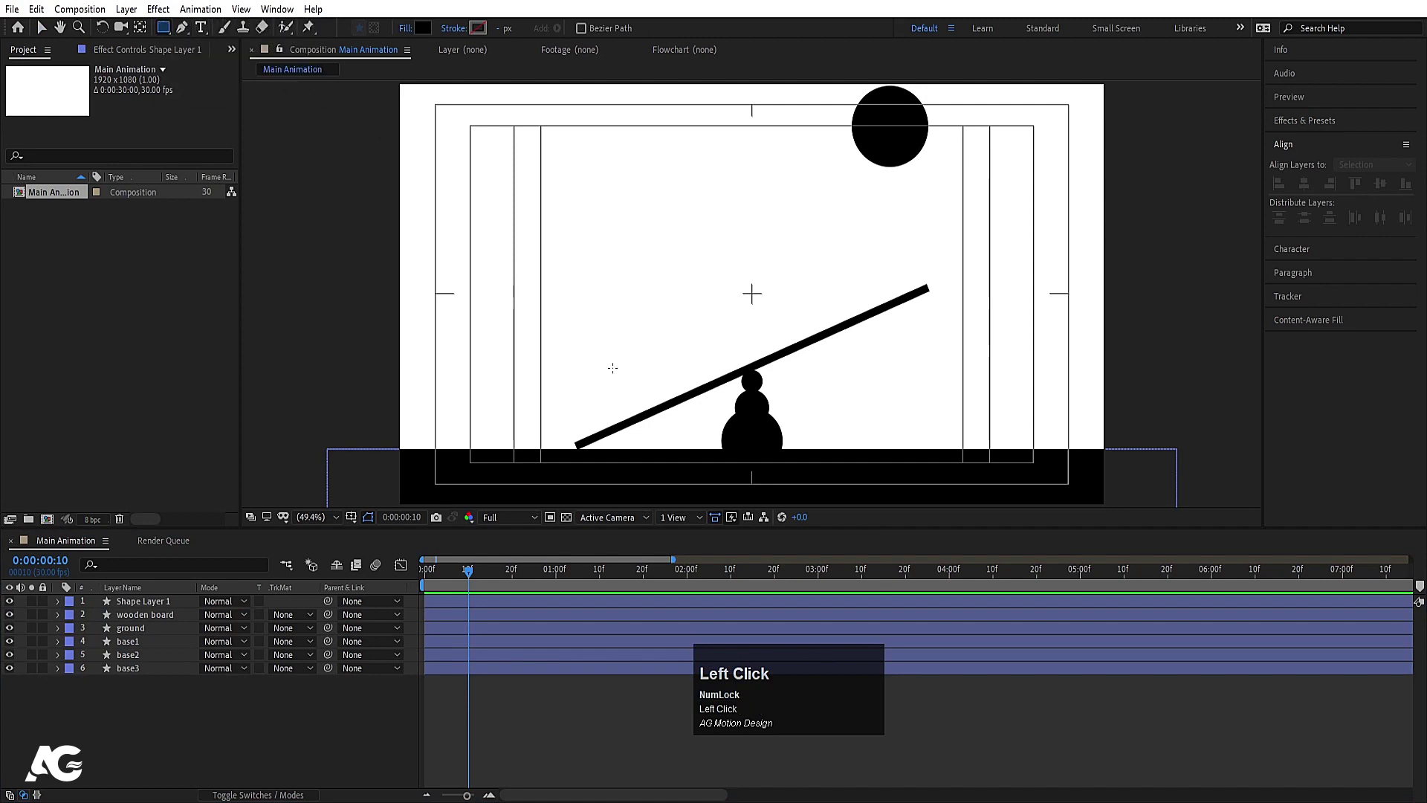
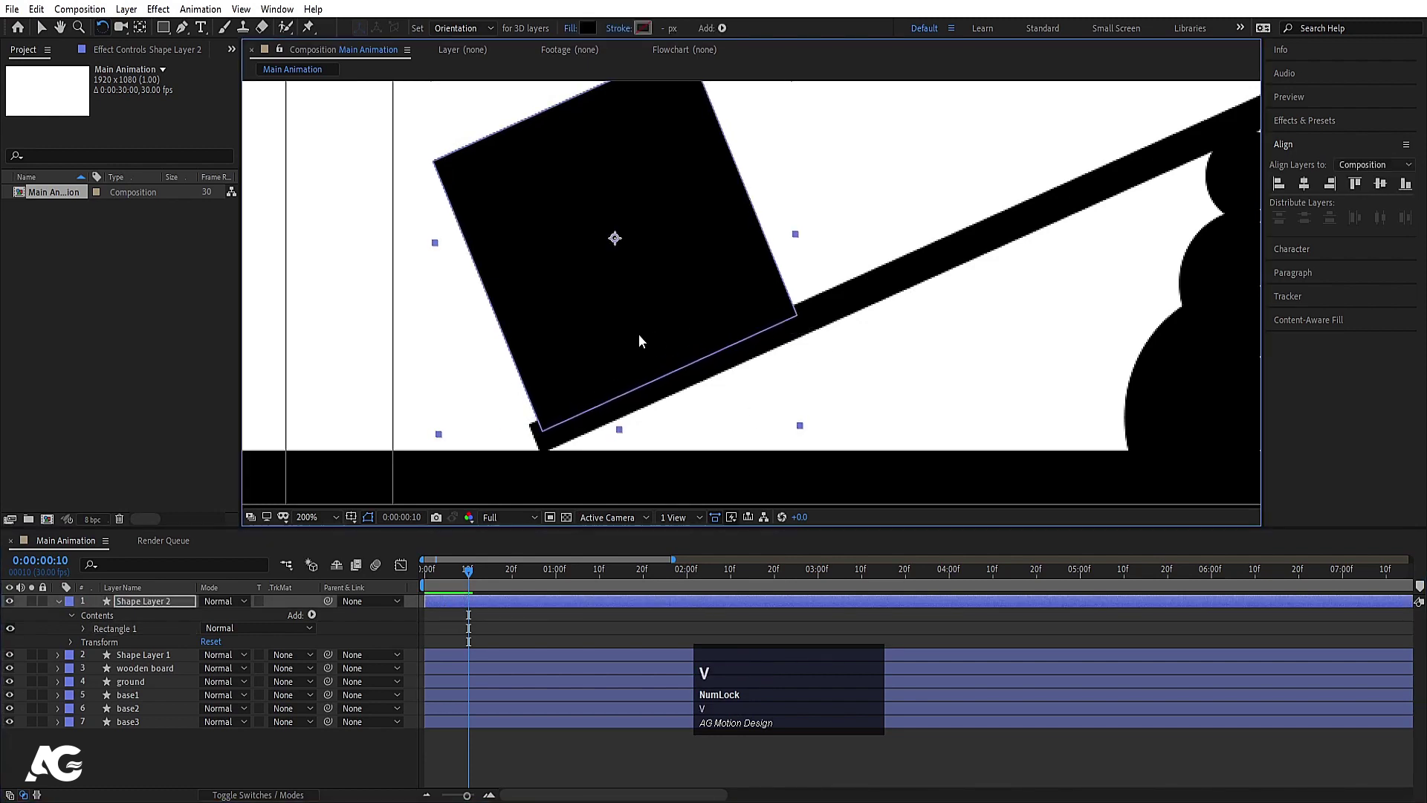
Step: Rotate the square block to lie flat on the lowered board, keyframe its rotation and reveal all animated properties
left_click_drag(631, 358, 325, 519)
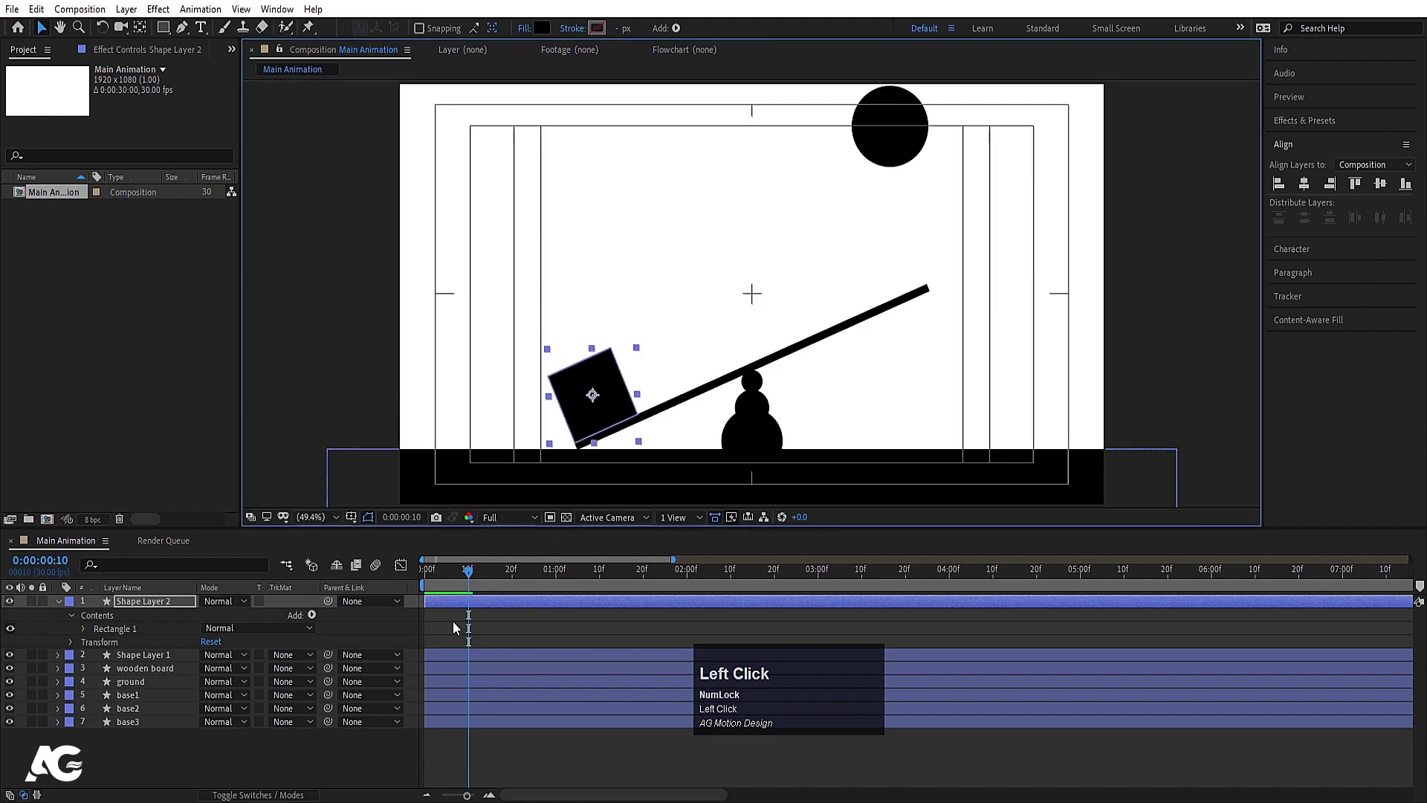
key("u")
left_click(471, 607)
key("p")
left_click(98, 620)
key("r")
left_click(98, 621)
key("space")
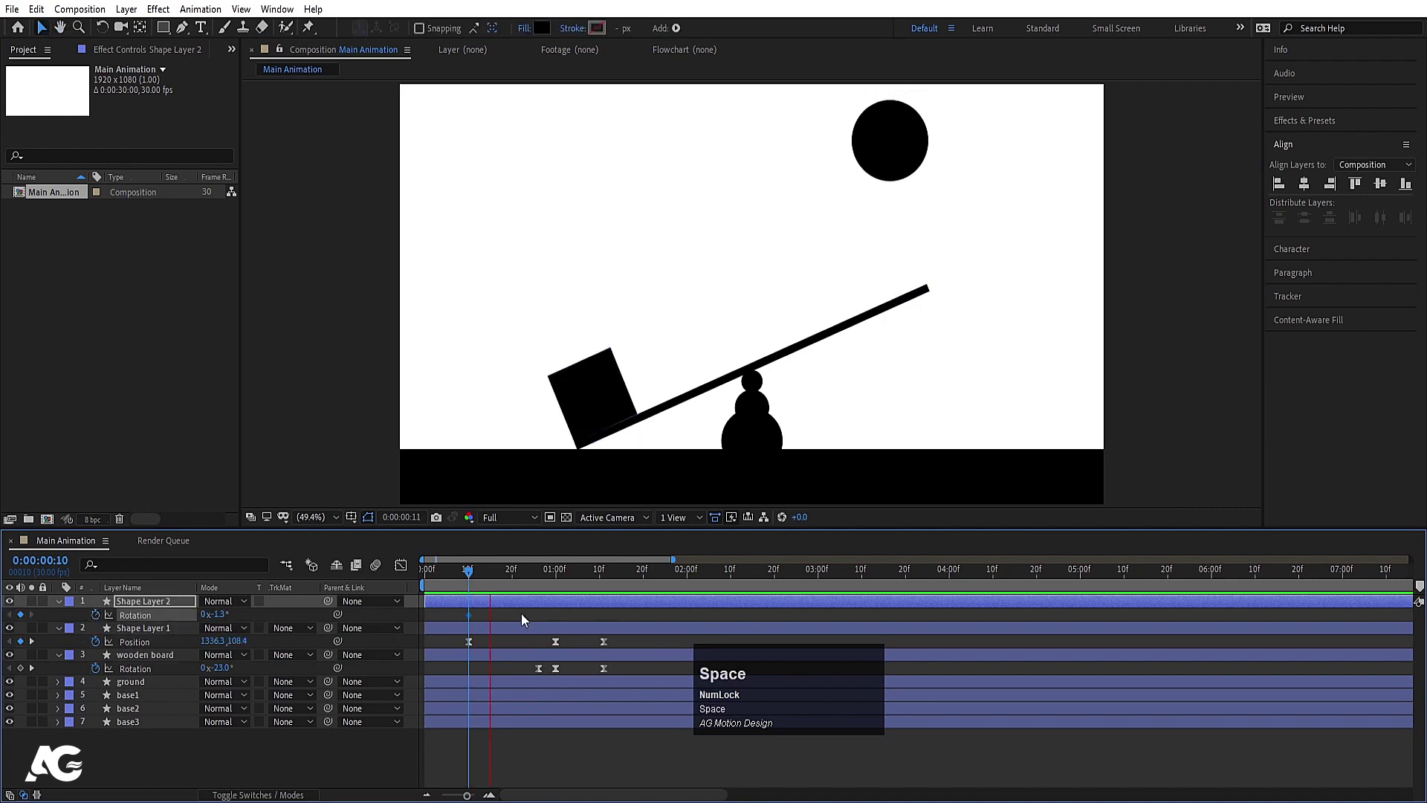
Step: Keyframe the block's position and rotation so it launches high into the air spinning
left_click_drag(527, 581, 532, 581)
key("k")
type("ku")
left_click_drag(496, 618, 316, 618)
key("j")
key("j")
key("k")
key("k")
left_click_drag(212, 623, 515, 615)
key("space")
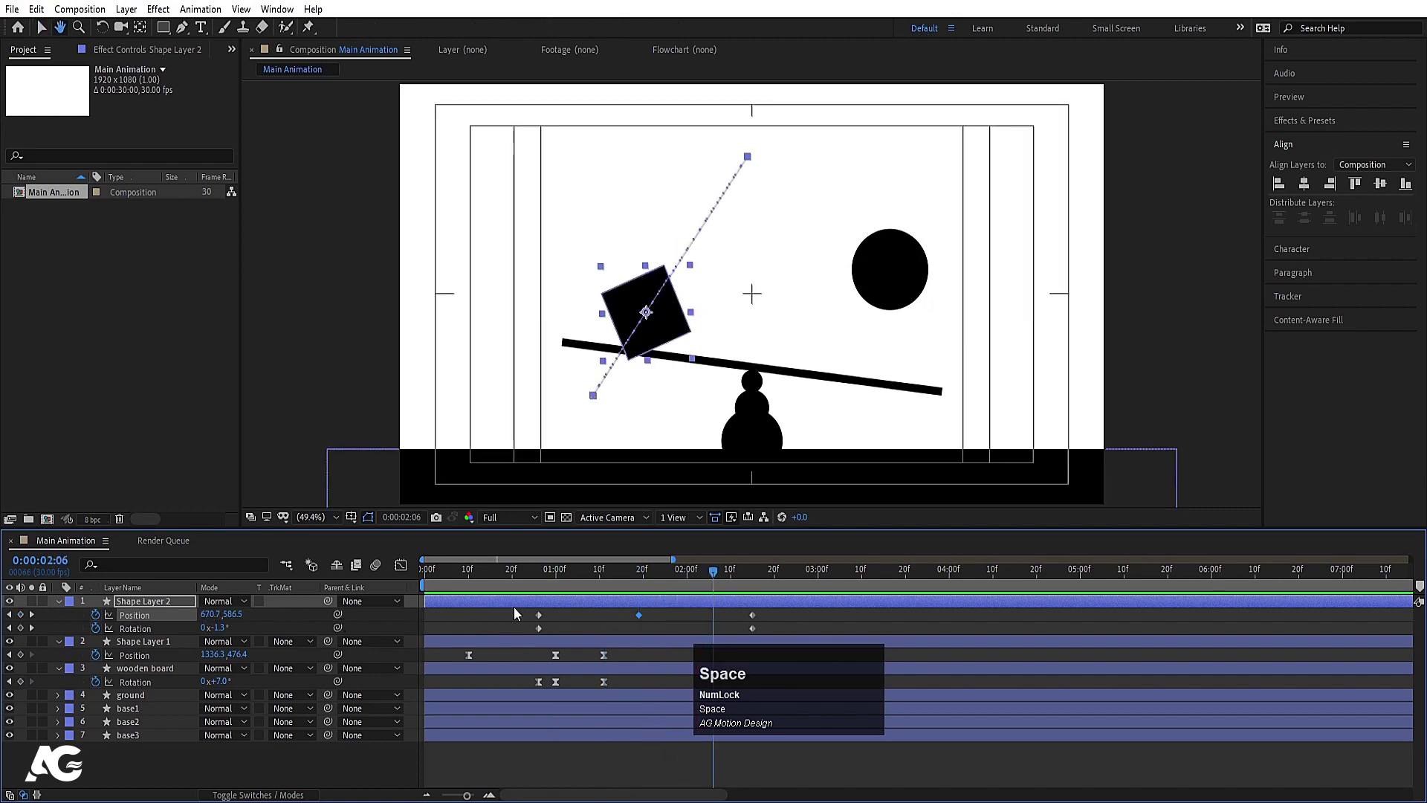
Step: Sharpen the launch into a speed burst in the Graph Editor and preview the block's flight
left_click_drag(612, 584, 561, 625)
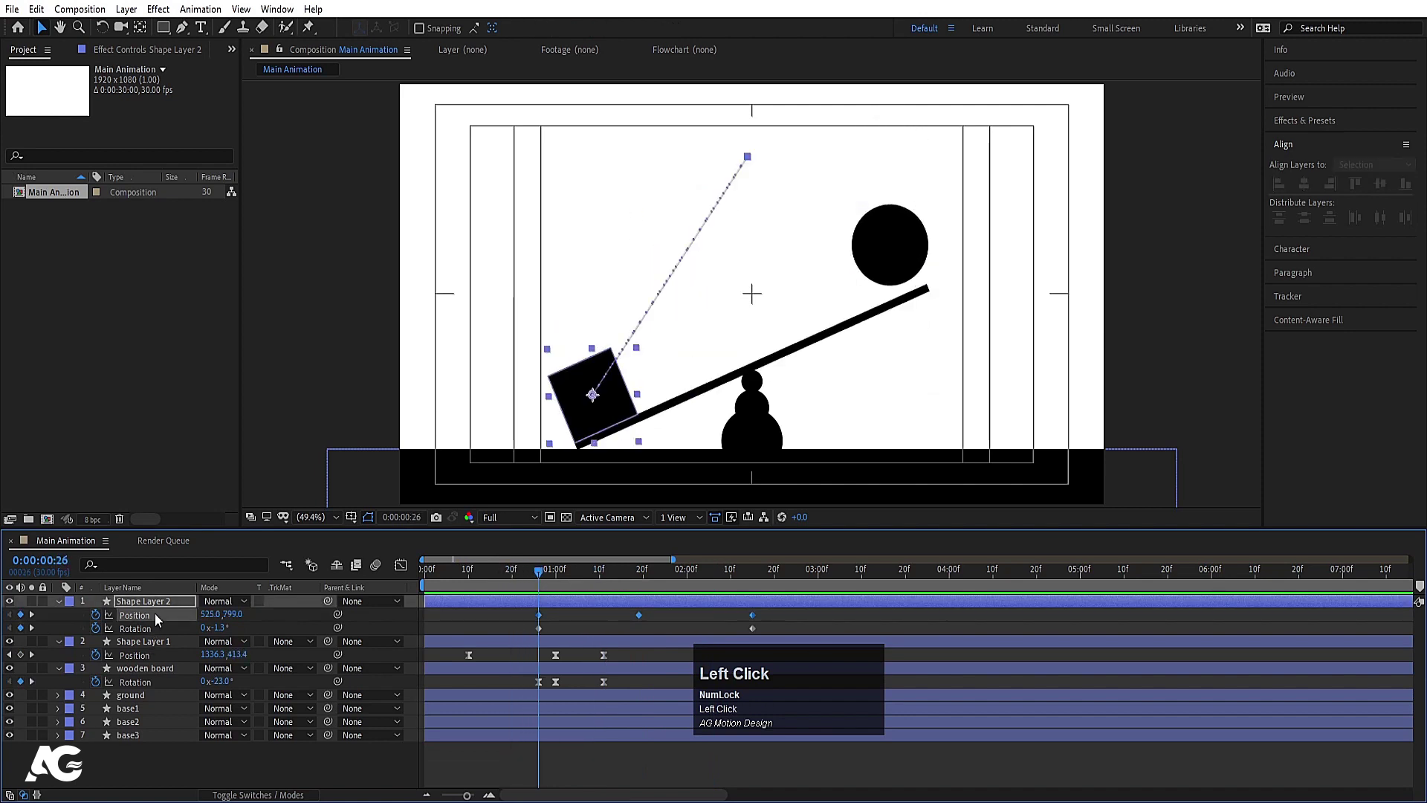
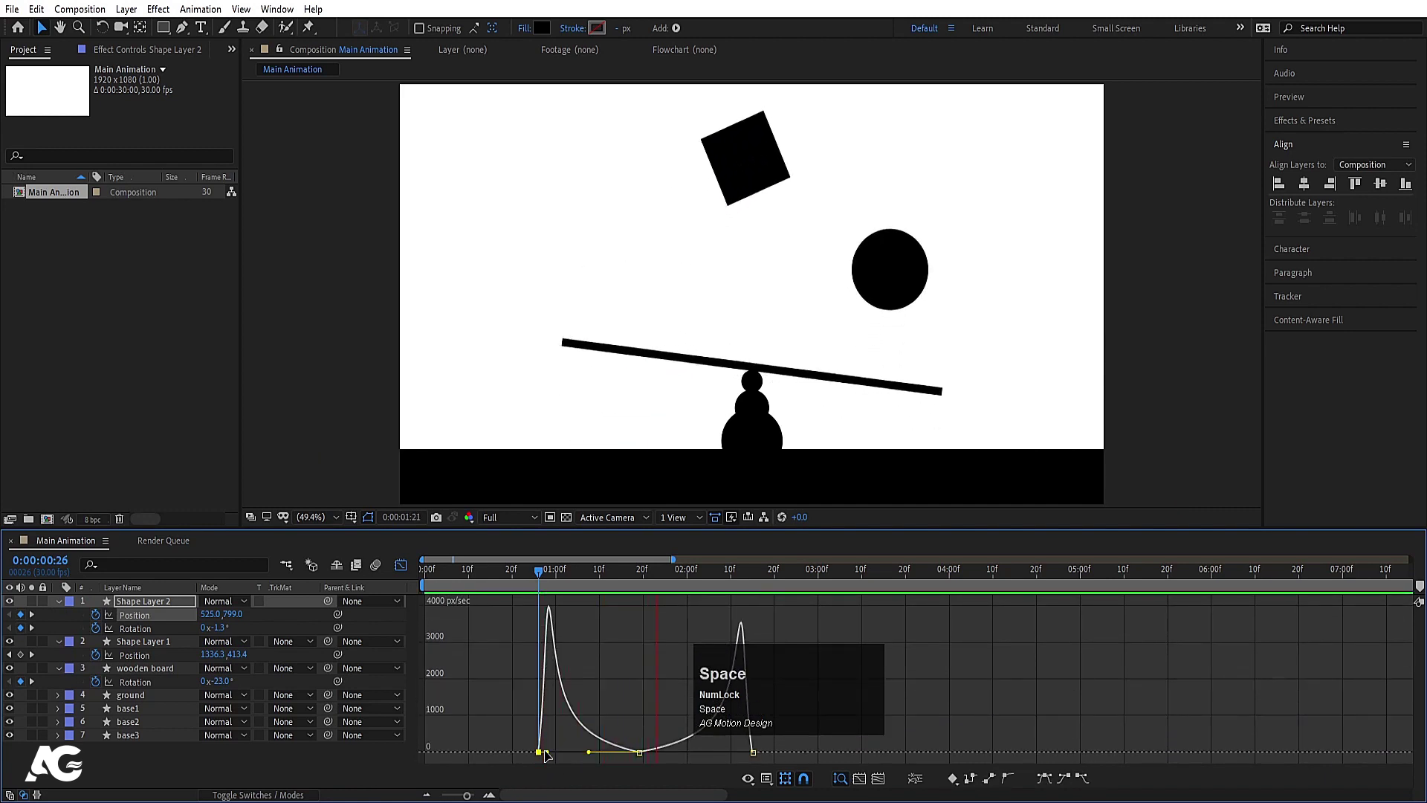
left_click(405, 568)
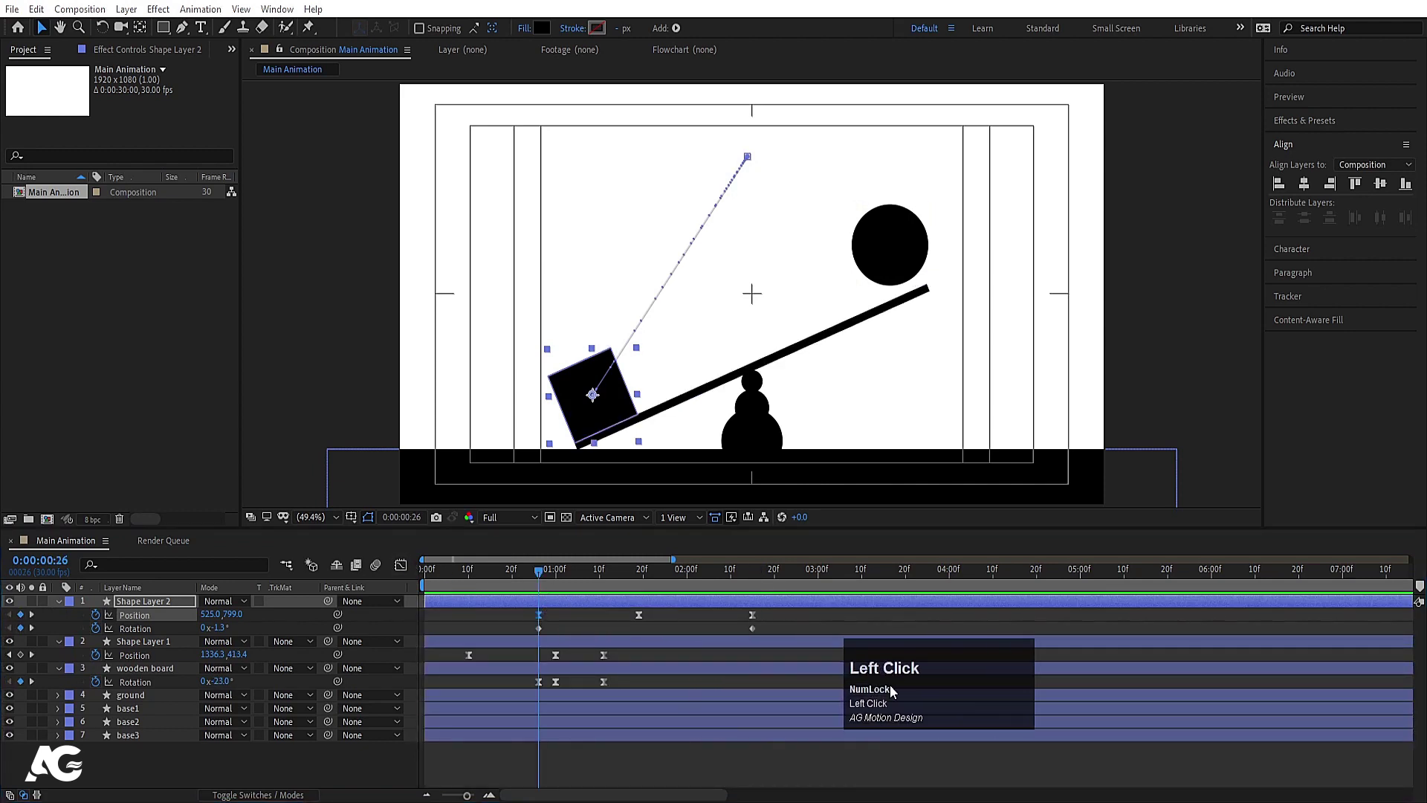
type("kkkk")
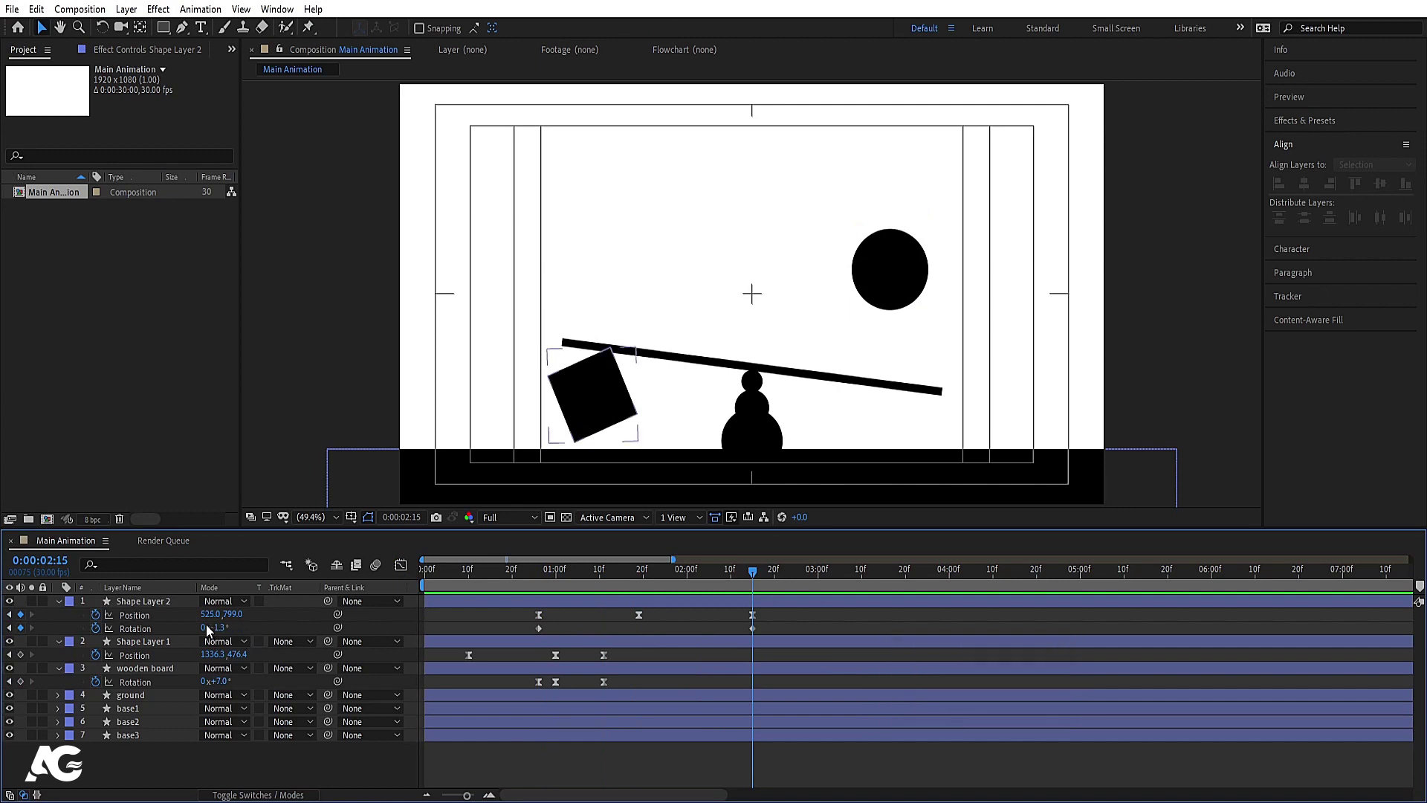
left_click(206, 633)
key("Return")
left_click(537, 592)
key("space")
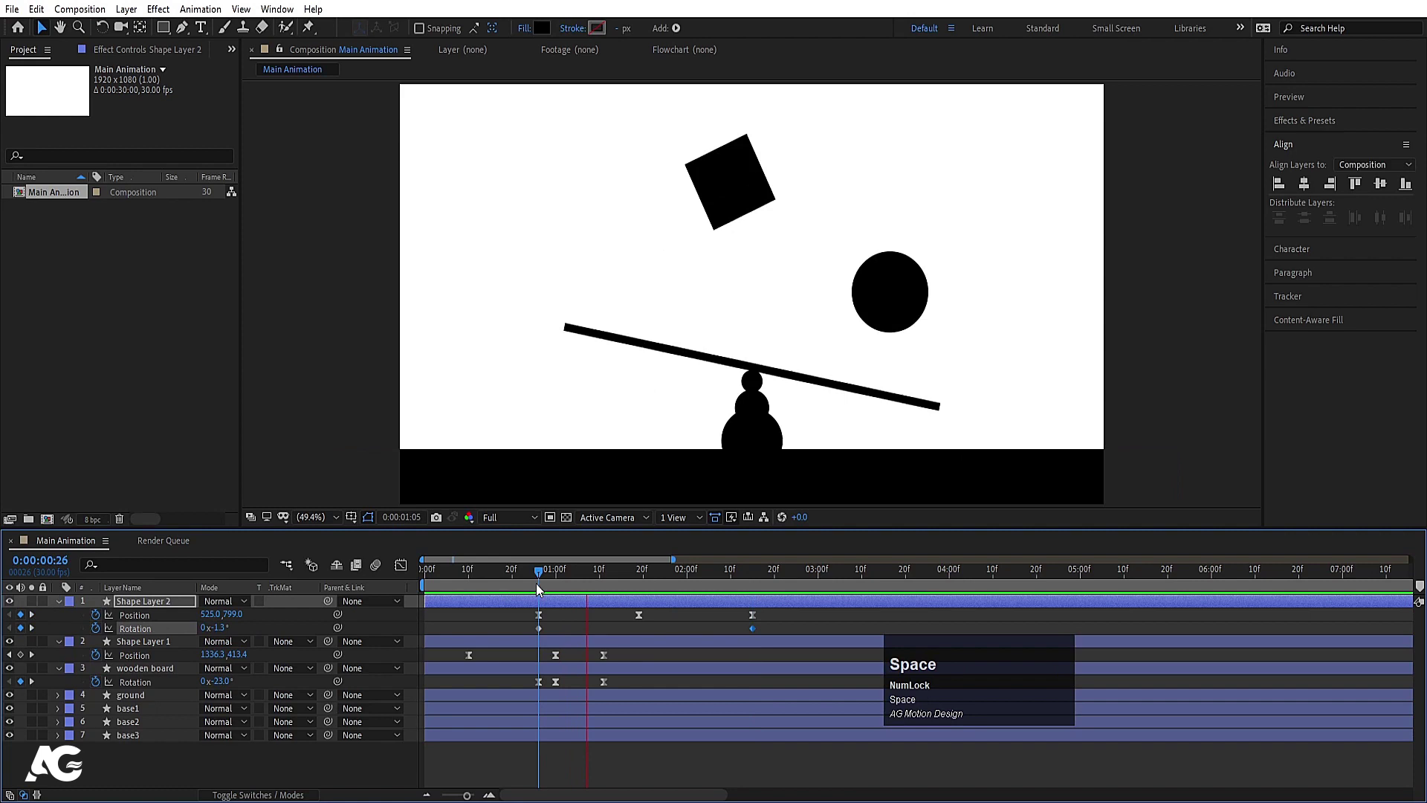
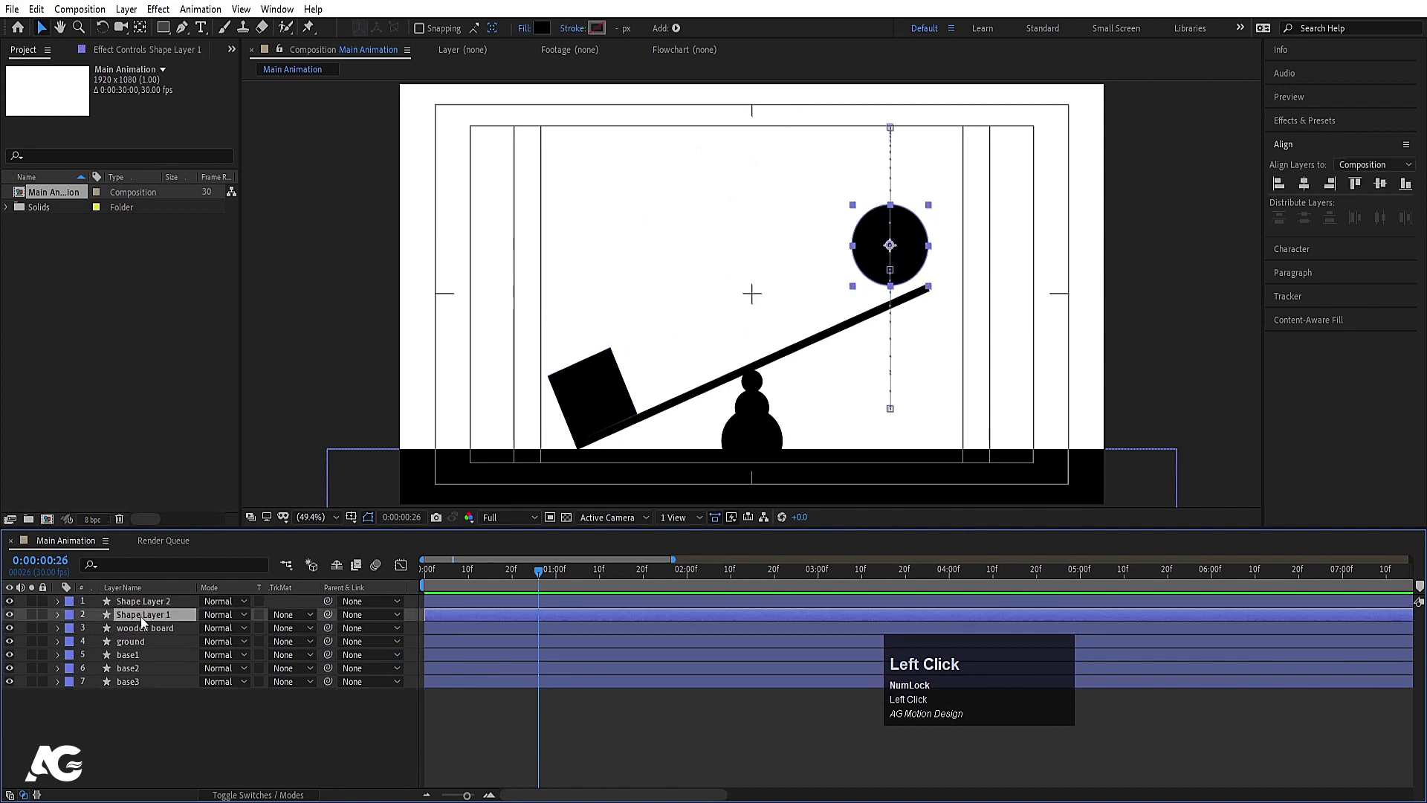
Step: Rename the square block layer to 'object', correcting the misspelling
key("Return")
type("objetc")
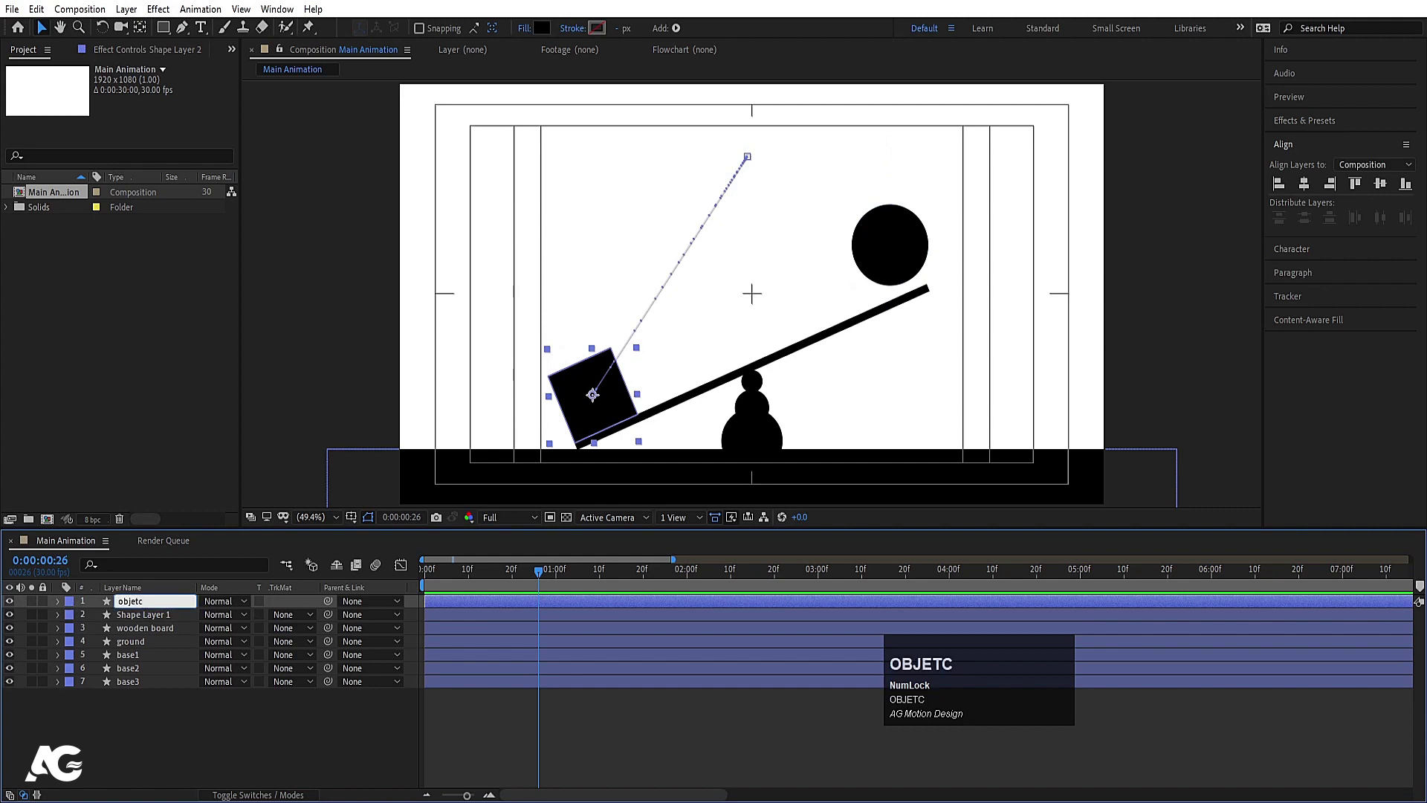
key("Return")
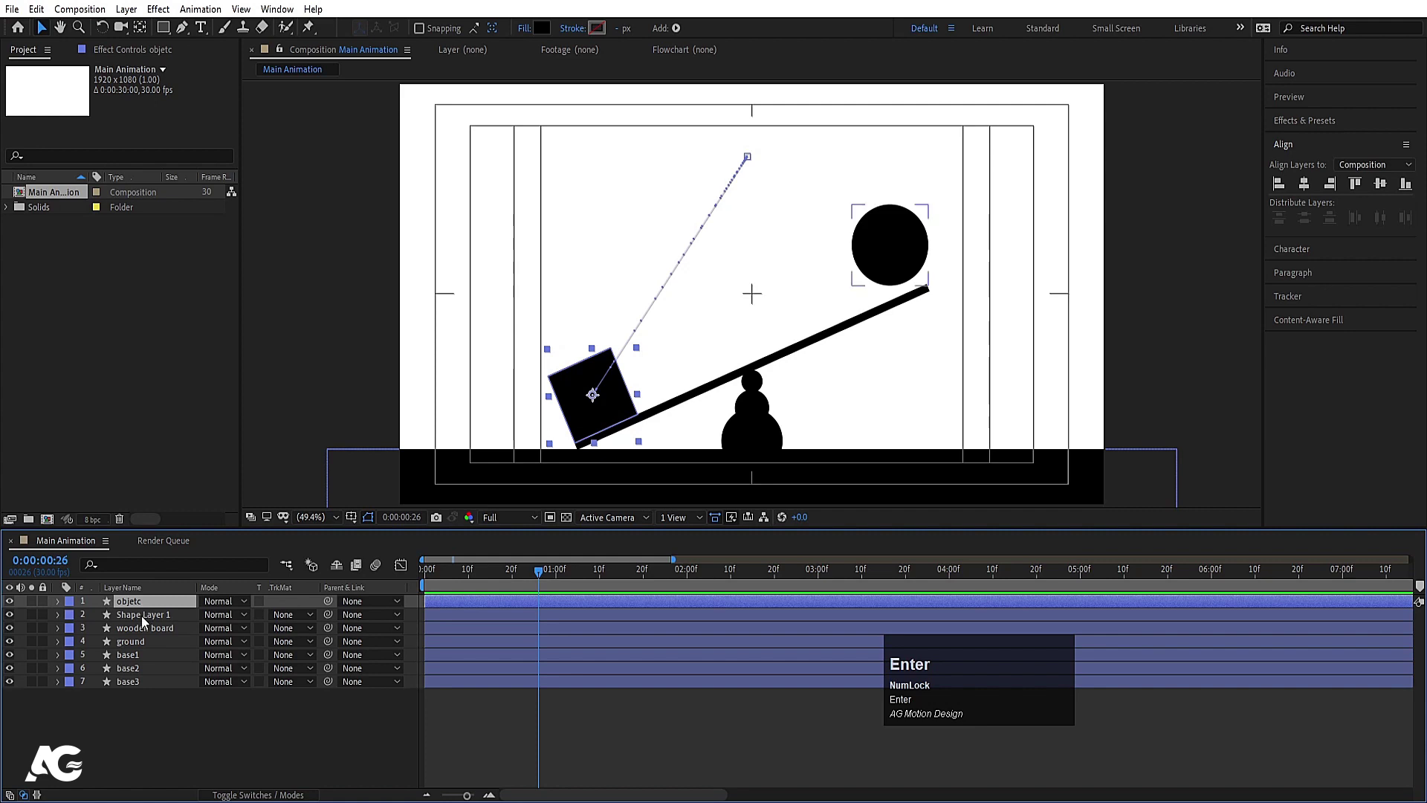
double_click(142, 609)
key("Return")
type("bo")
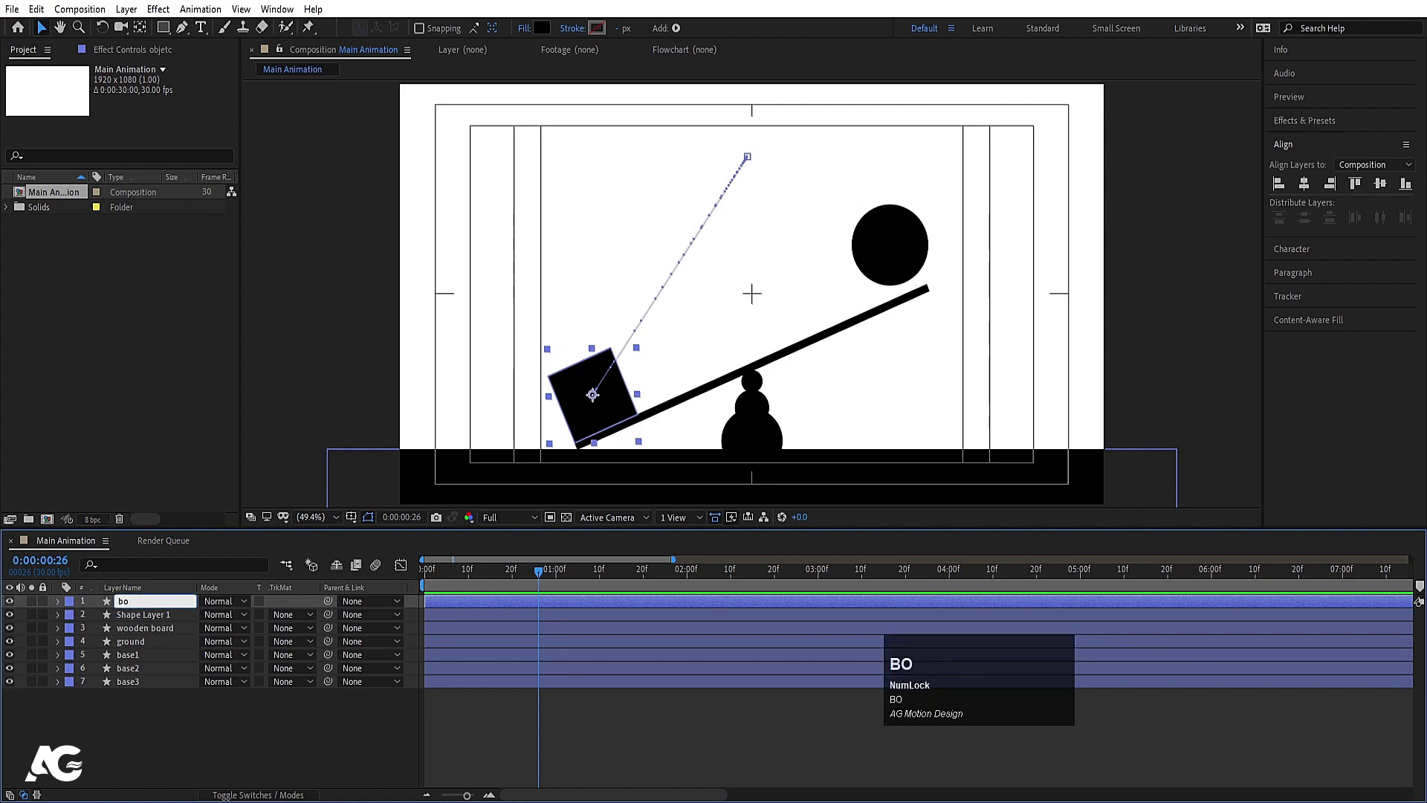
key("ctrl+a")
type("object")
key("Return")
Step: Send ground to the bottom and pre-compose the ball, board and pivot layers as 'Main'
left_click(147, 625)
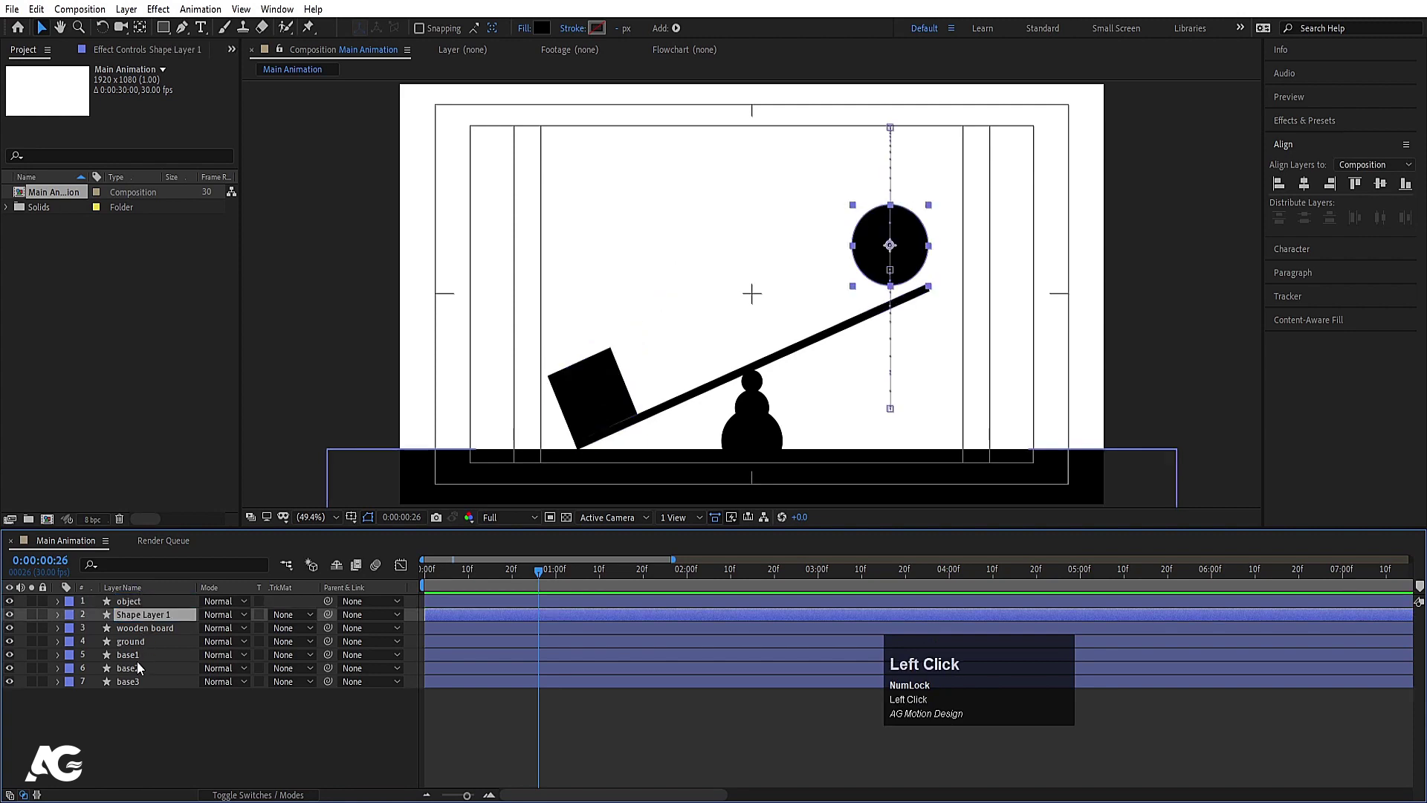
left_click(135, 689)
key("ctrl+shift+c")
left_click(811, 509)
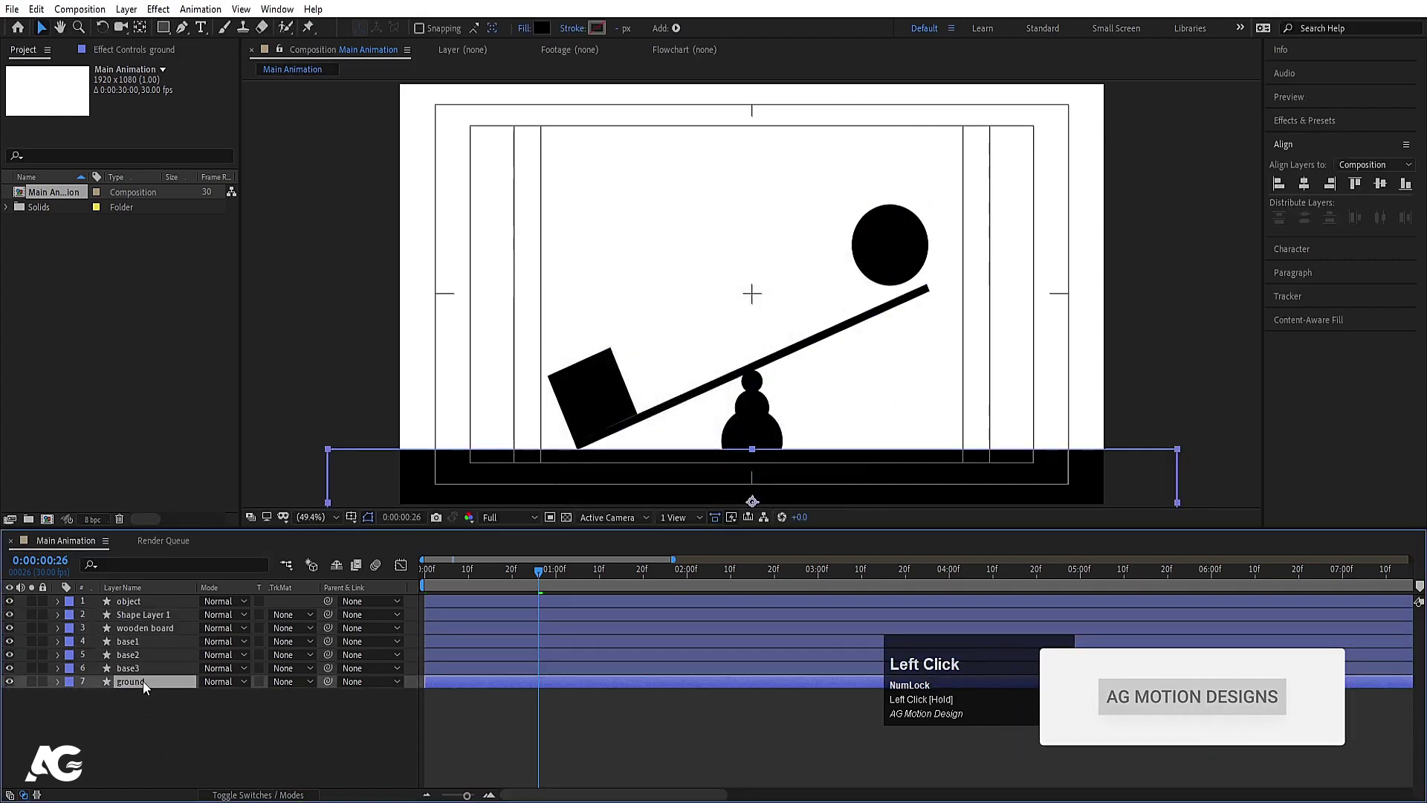
key("ctrl+shift+c")
type("in")
key("Return")
Step: Keyframe the Main composition's position sliding off left to x −1246 as the block launches
left_click(454, 574)
key("space")
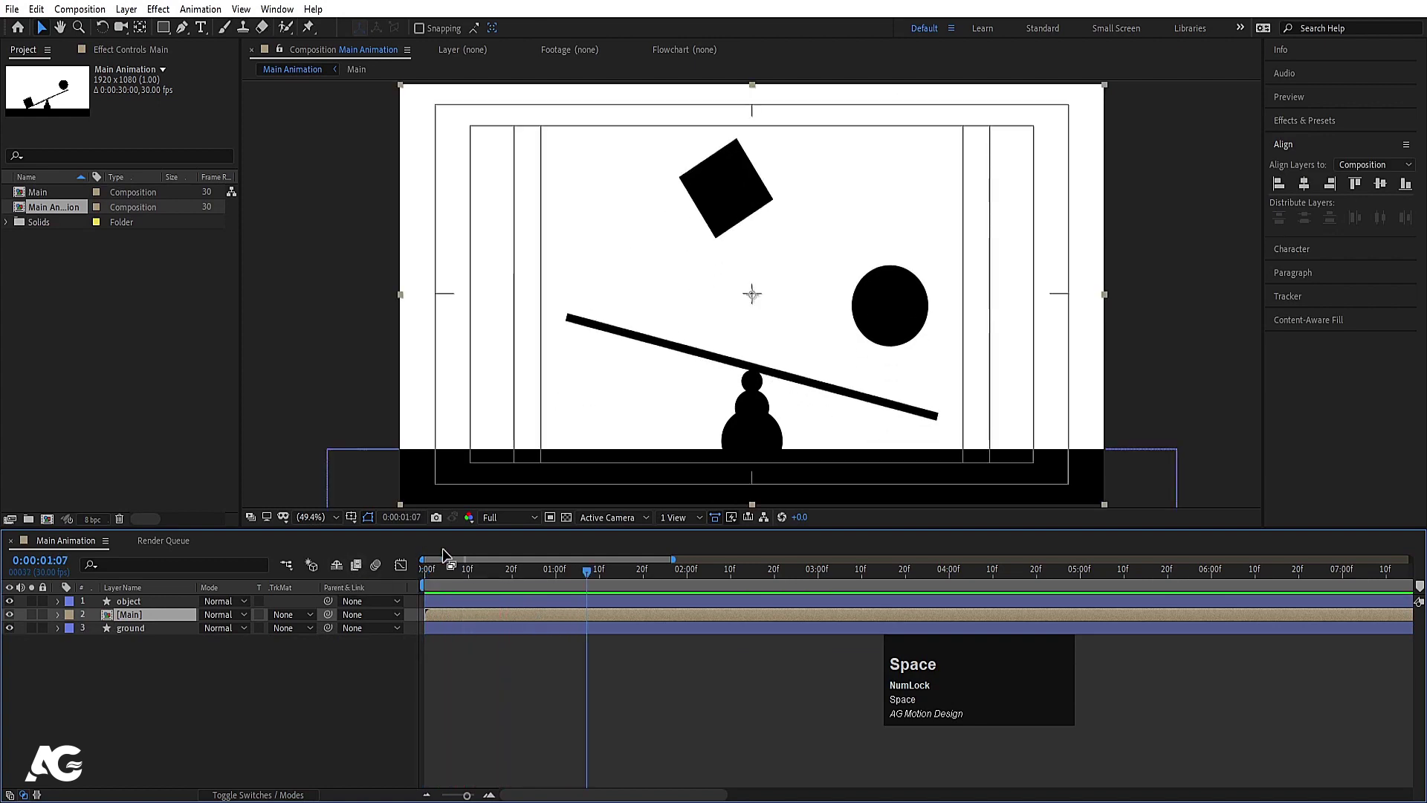
left_click_drag(599, 580, 221, 627)
key("p")
left_click(96, 634)
key("space")
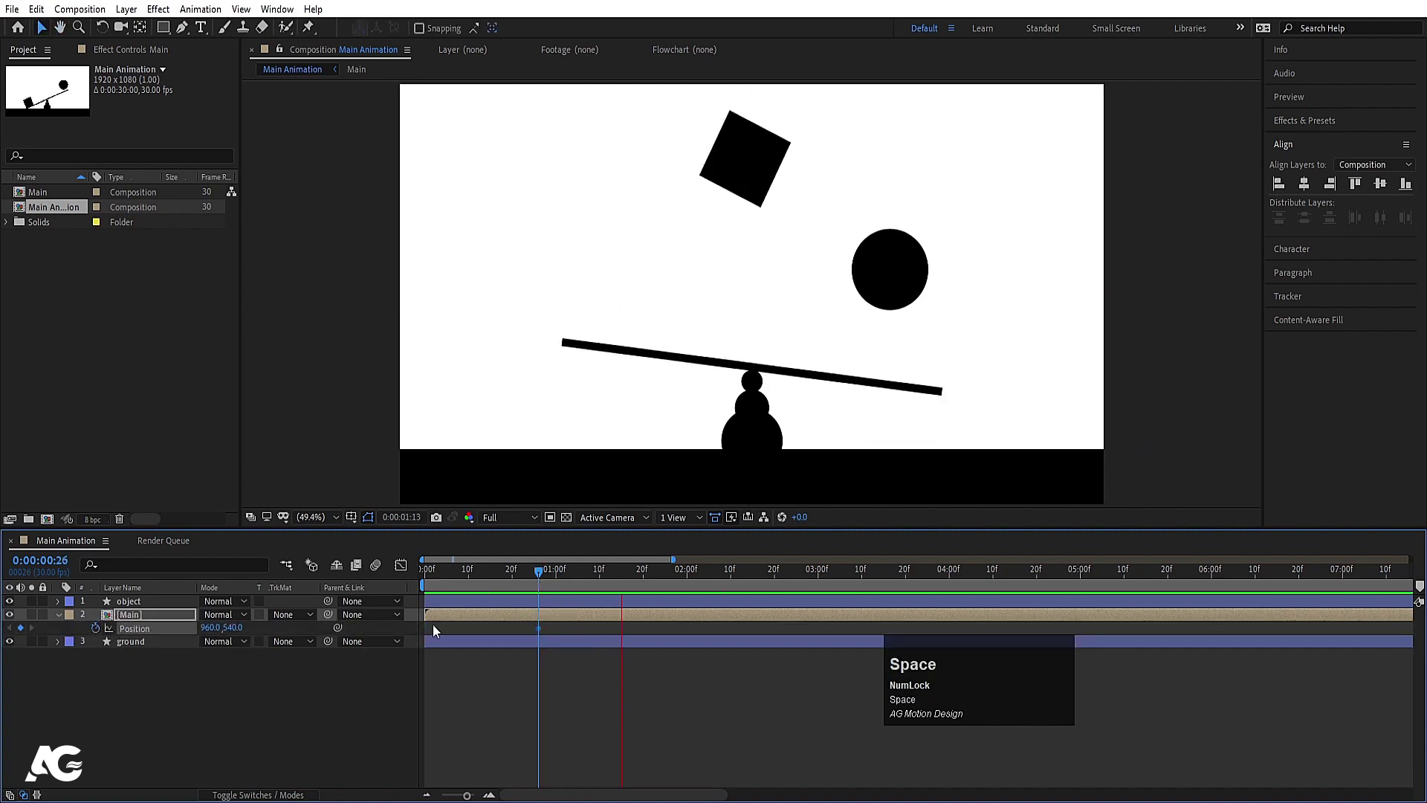
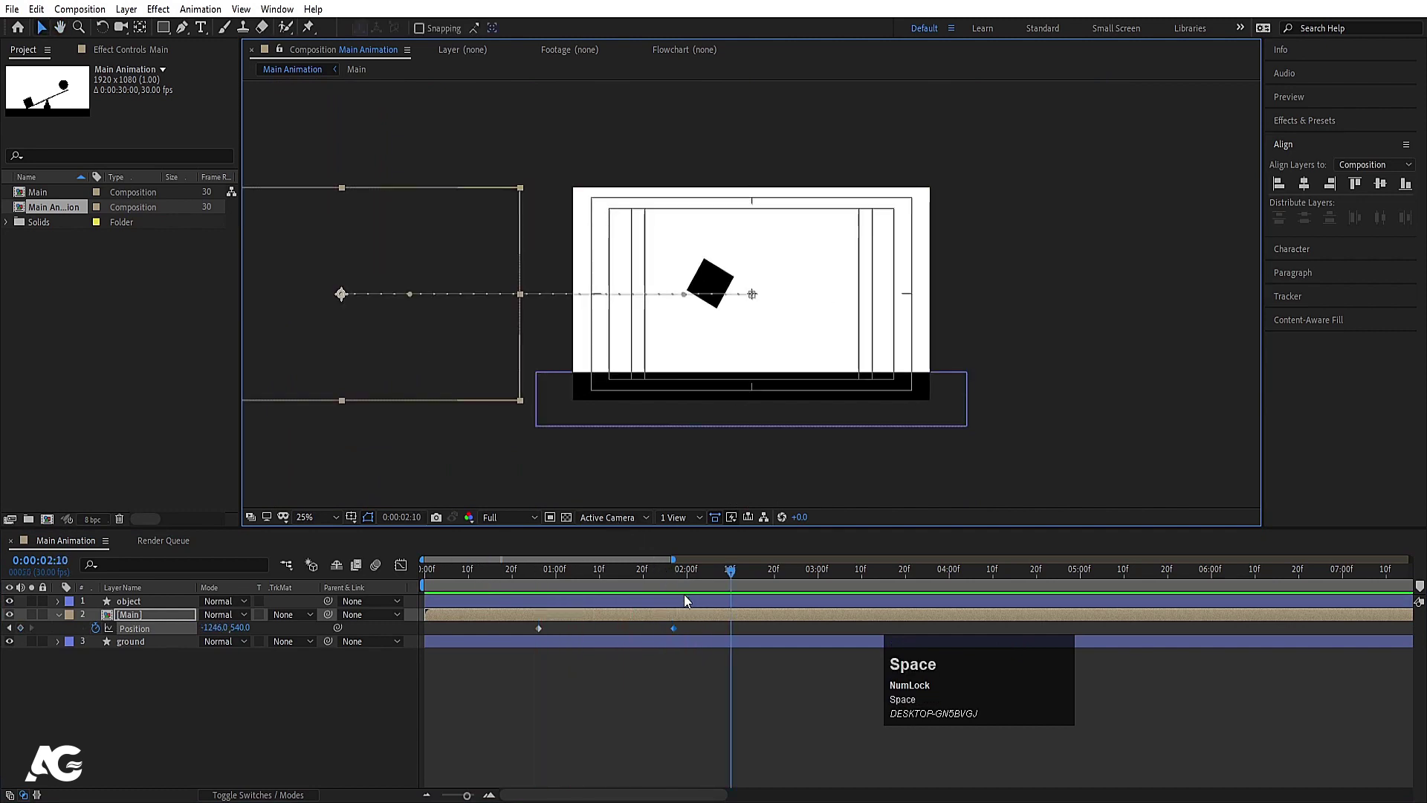
left_click(663, 582)
key("space")
key("space")
key("j")
Step: Duplicate the Main seesaw layer into a second copy
left_click(503, 576)
key("ctrl+d")
key("u")
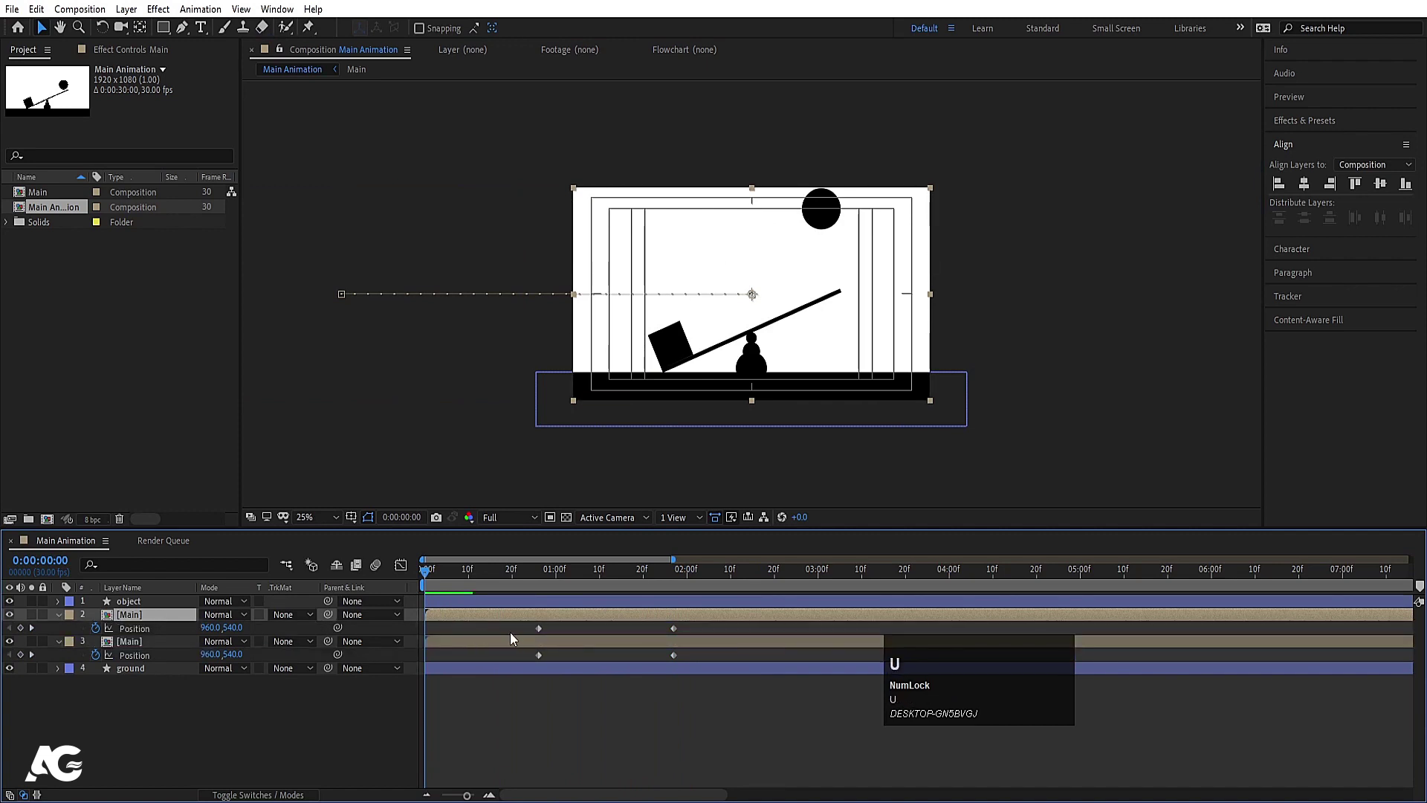
Step: Enable time remapping on the second Main layer and fit the composition in the viewer
left_click_drag(514, 637, 562, 624)
right_click(562, 625)
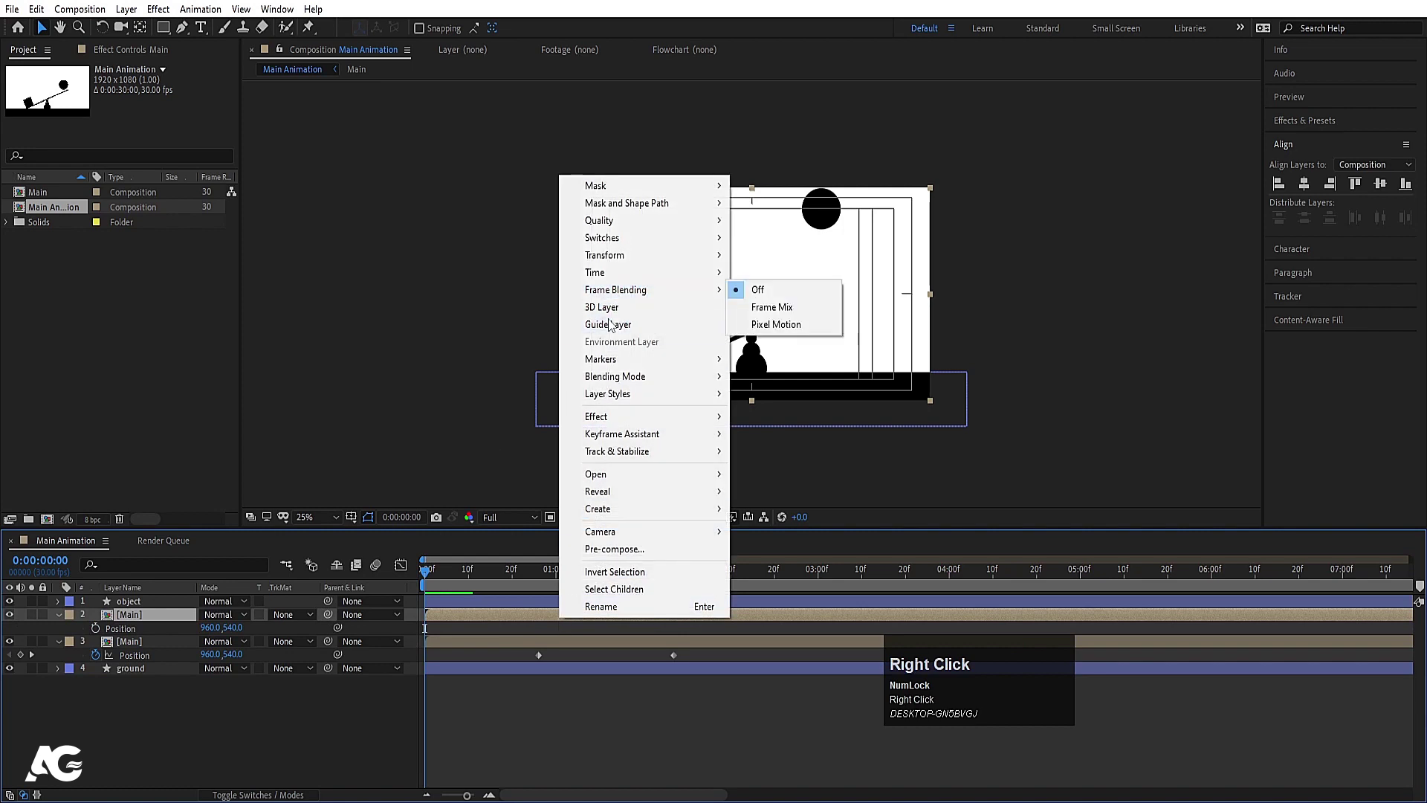
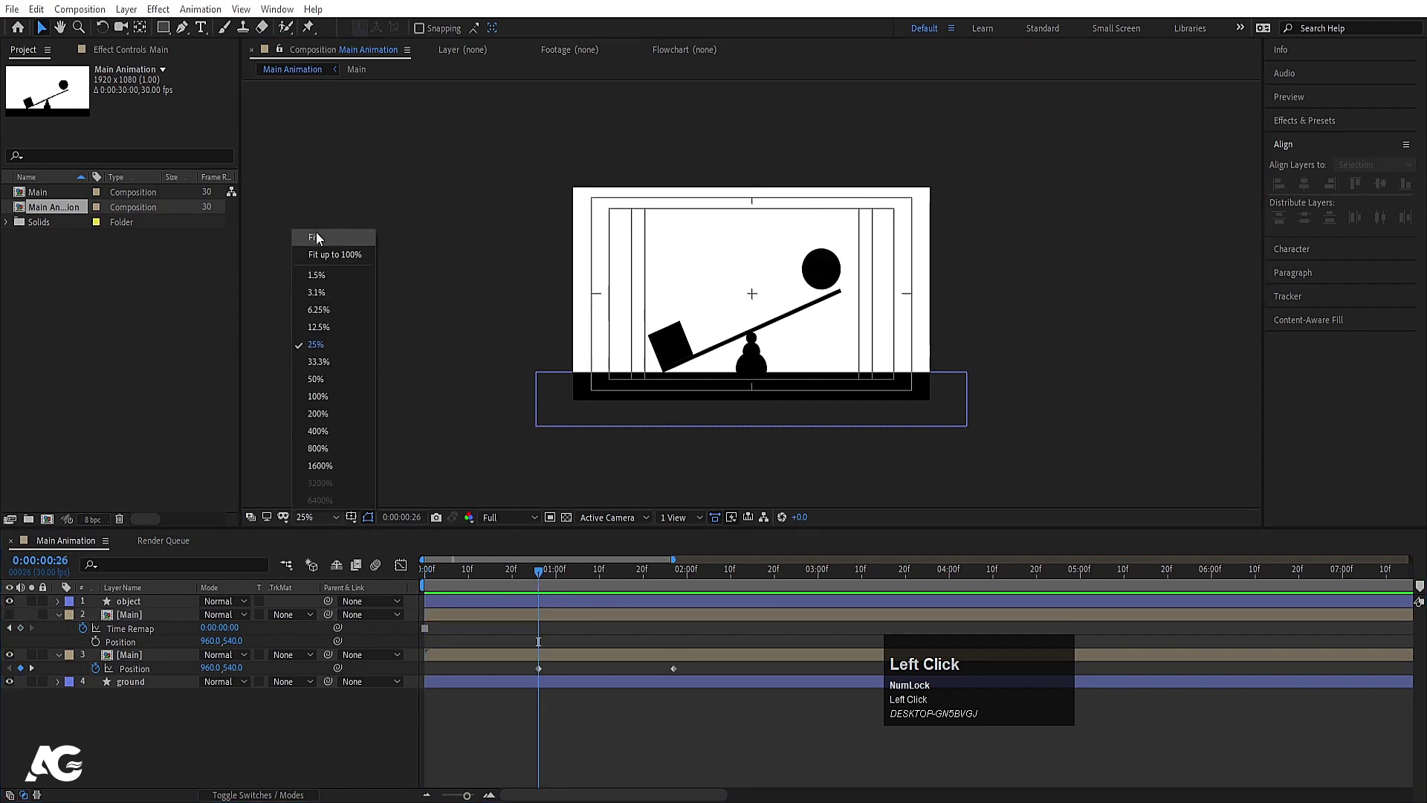
key("space")
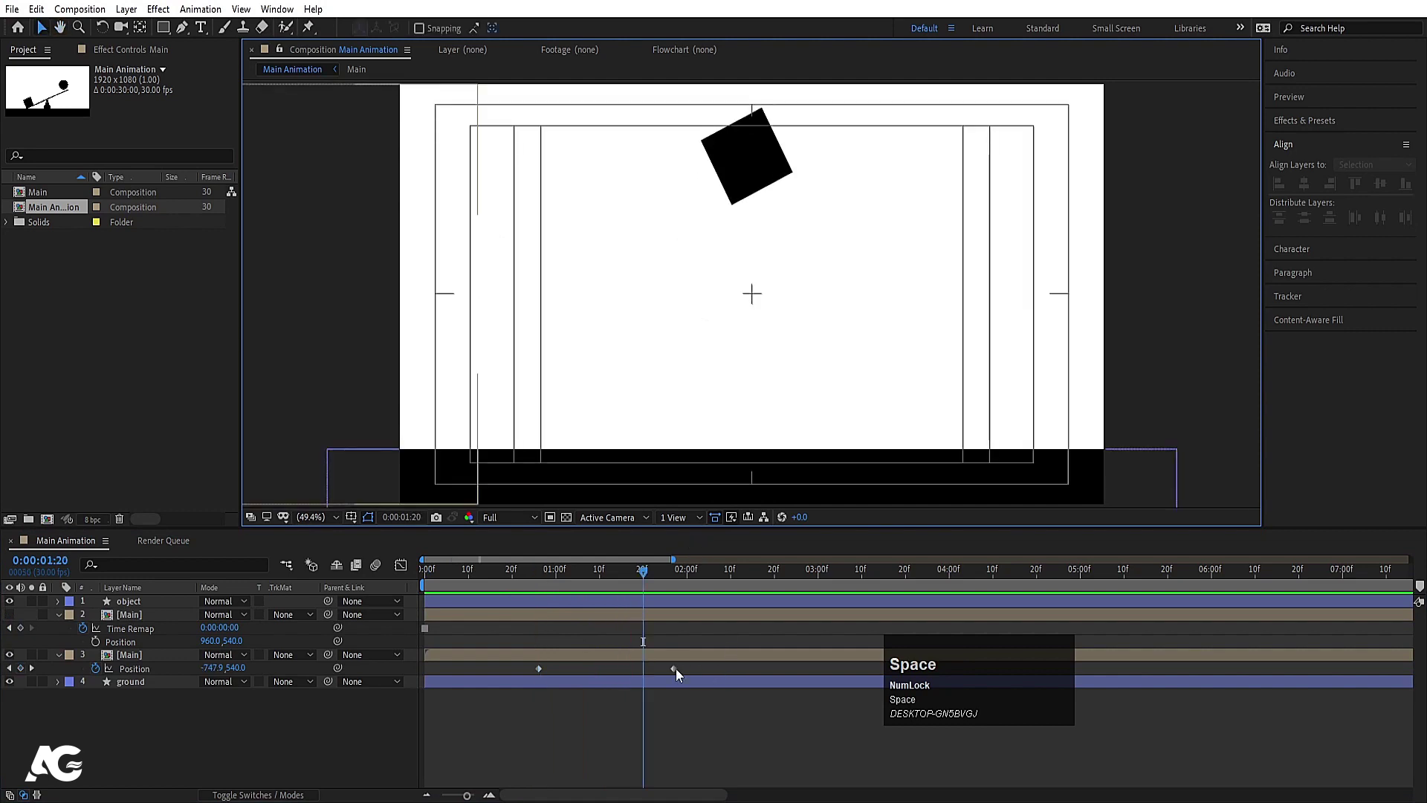
left_click(676, 677)
key("j")
key("space")
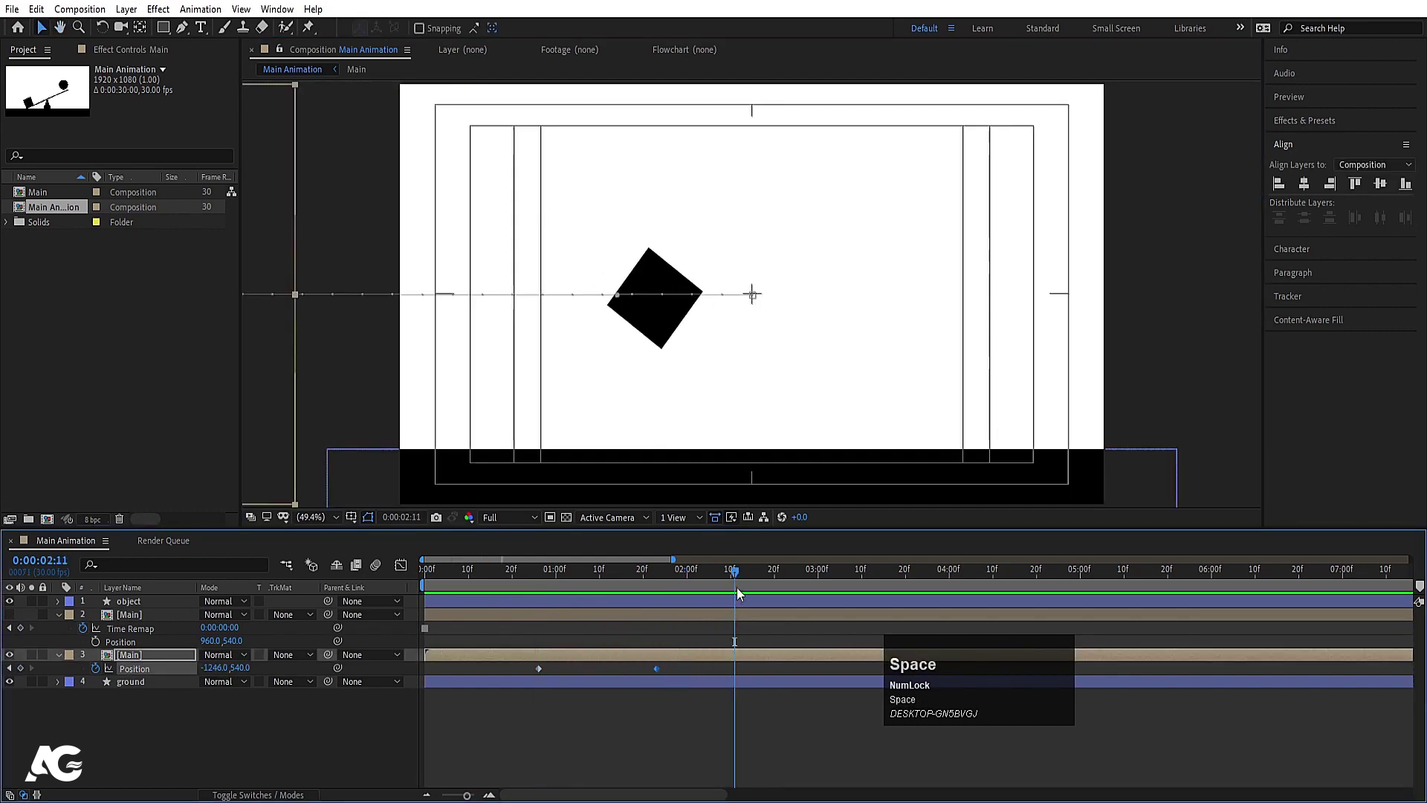
left_click(716, 583)
Step: Scrub around the two-second mark and enter the nested Main seesaw composition
key("[")
key("space")
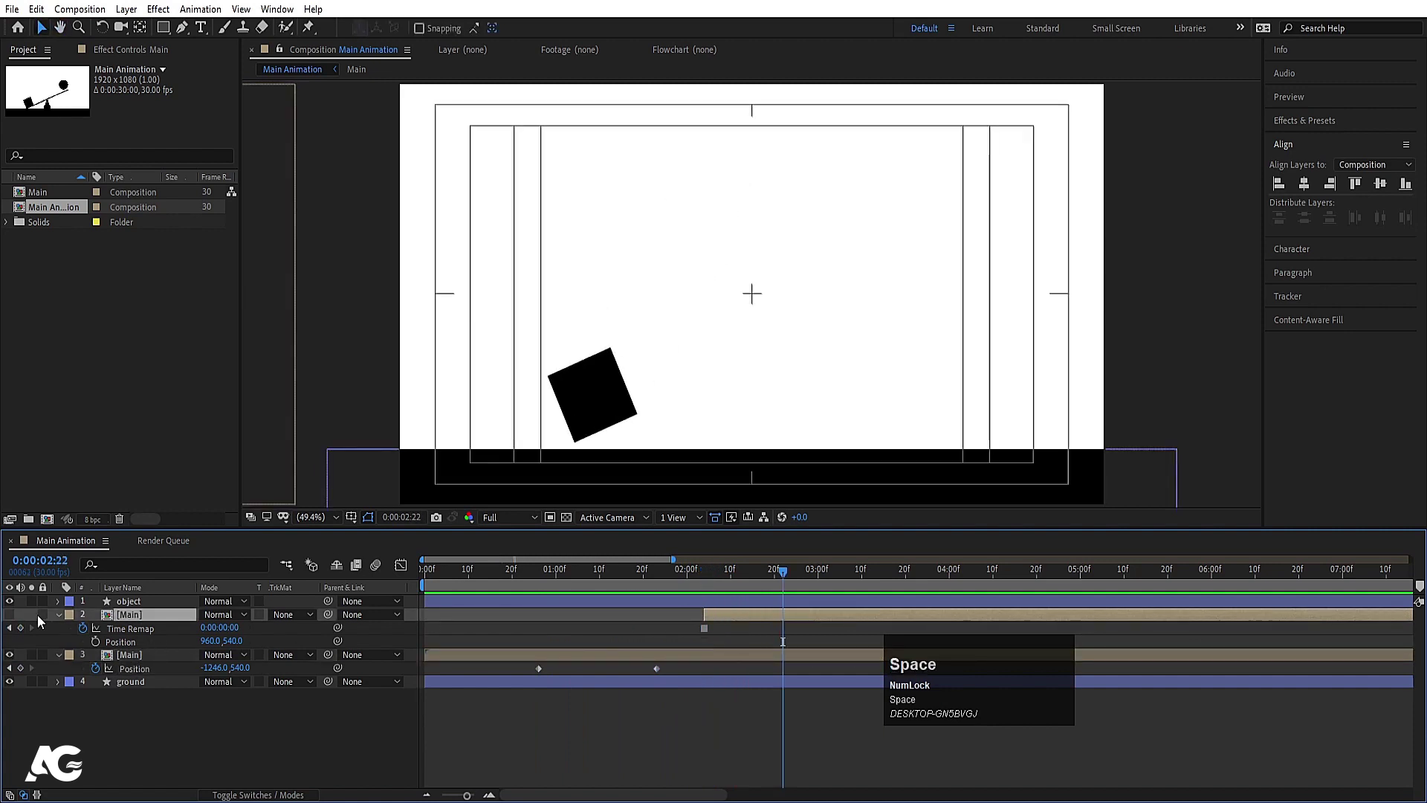
left_click(15, 615)
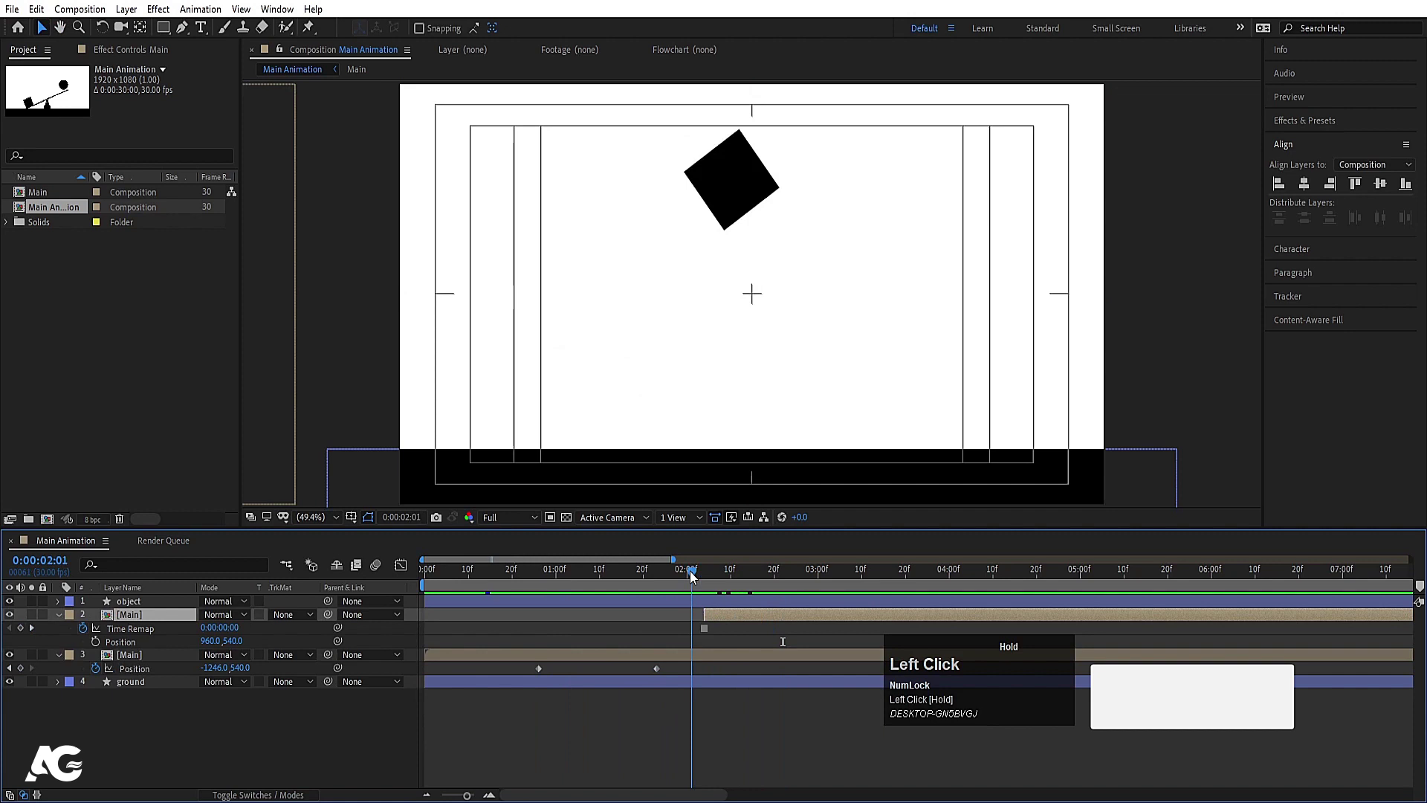
key("space")
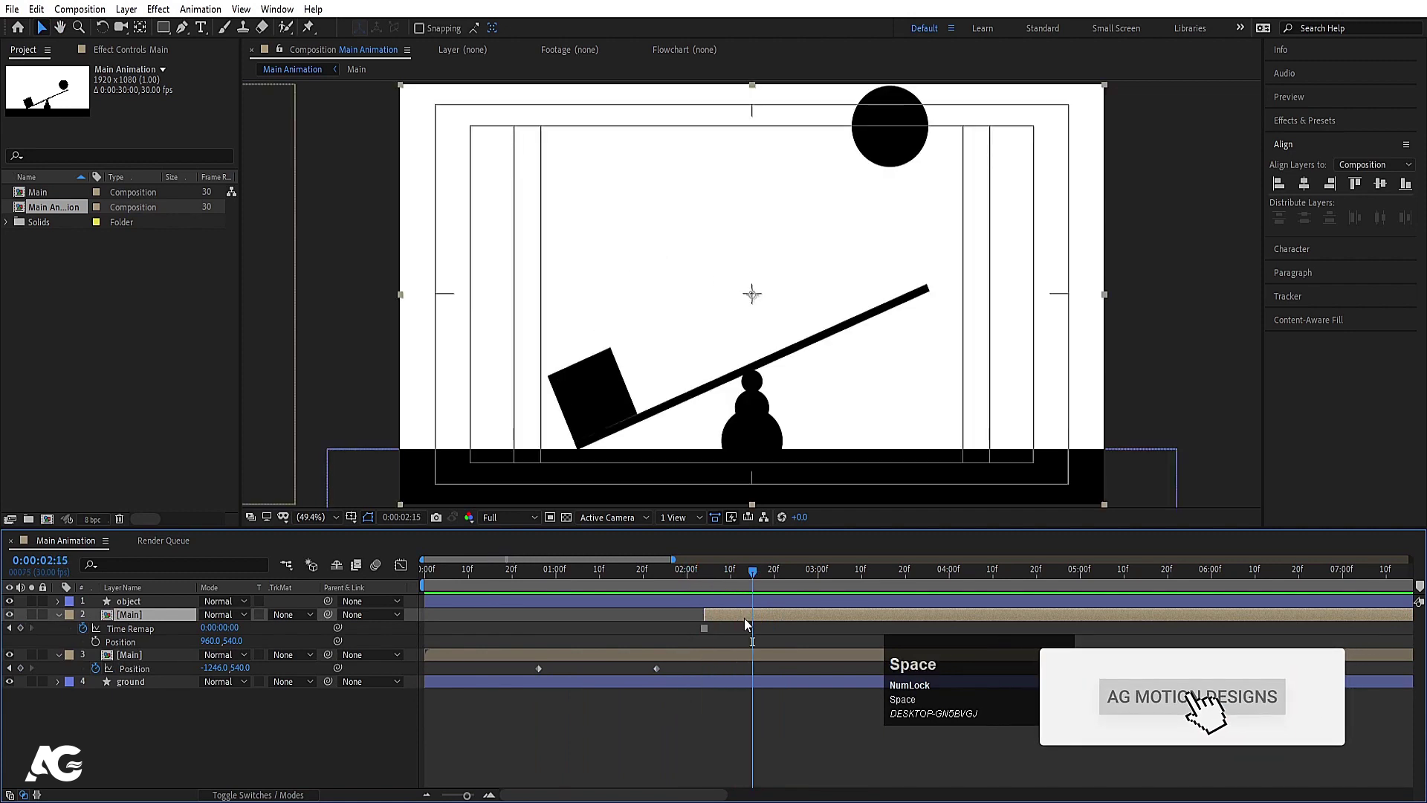
left_click(717, 585)
key("space")
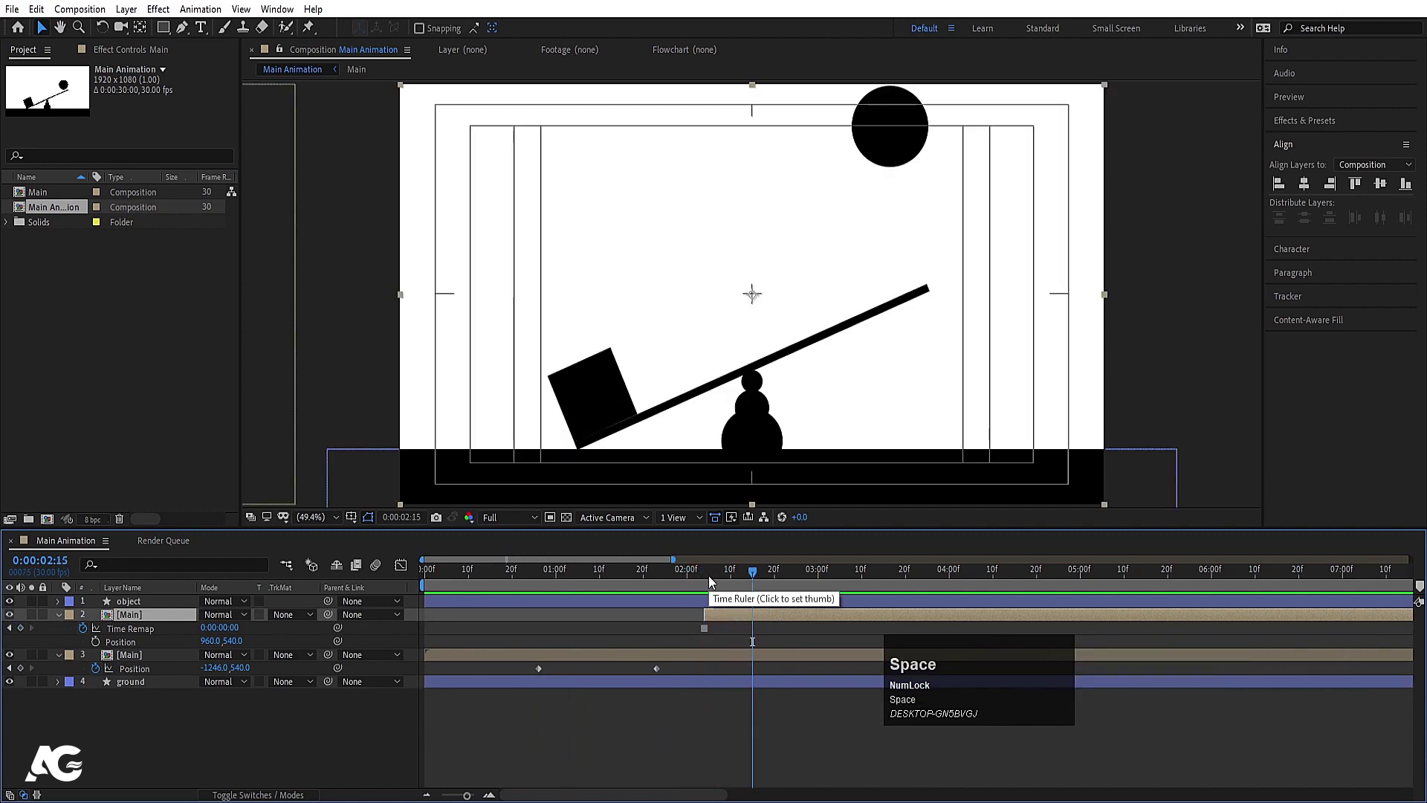
left_click(709, 583)
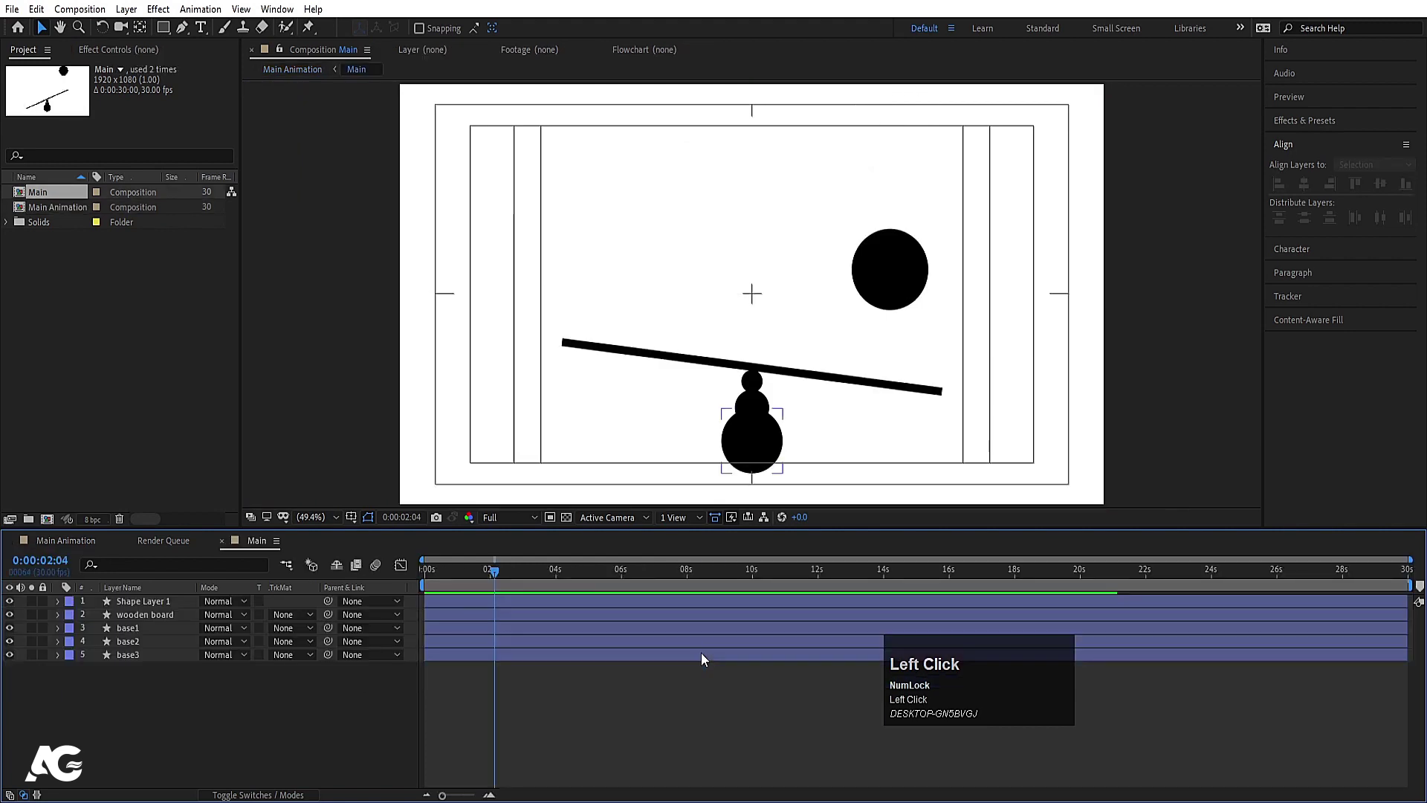
Step: Back in Main Animation, move the block's 2:15 landing Position keyframe right to 1139,799
key("u")
left_click(626, 586)
key("space")
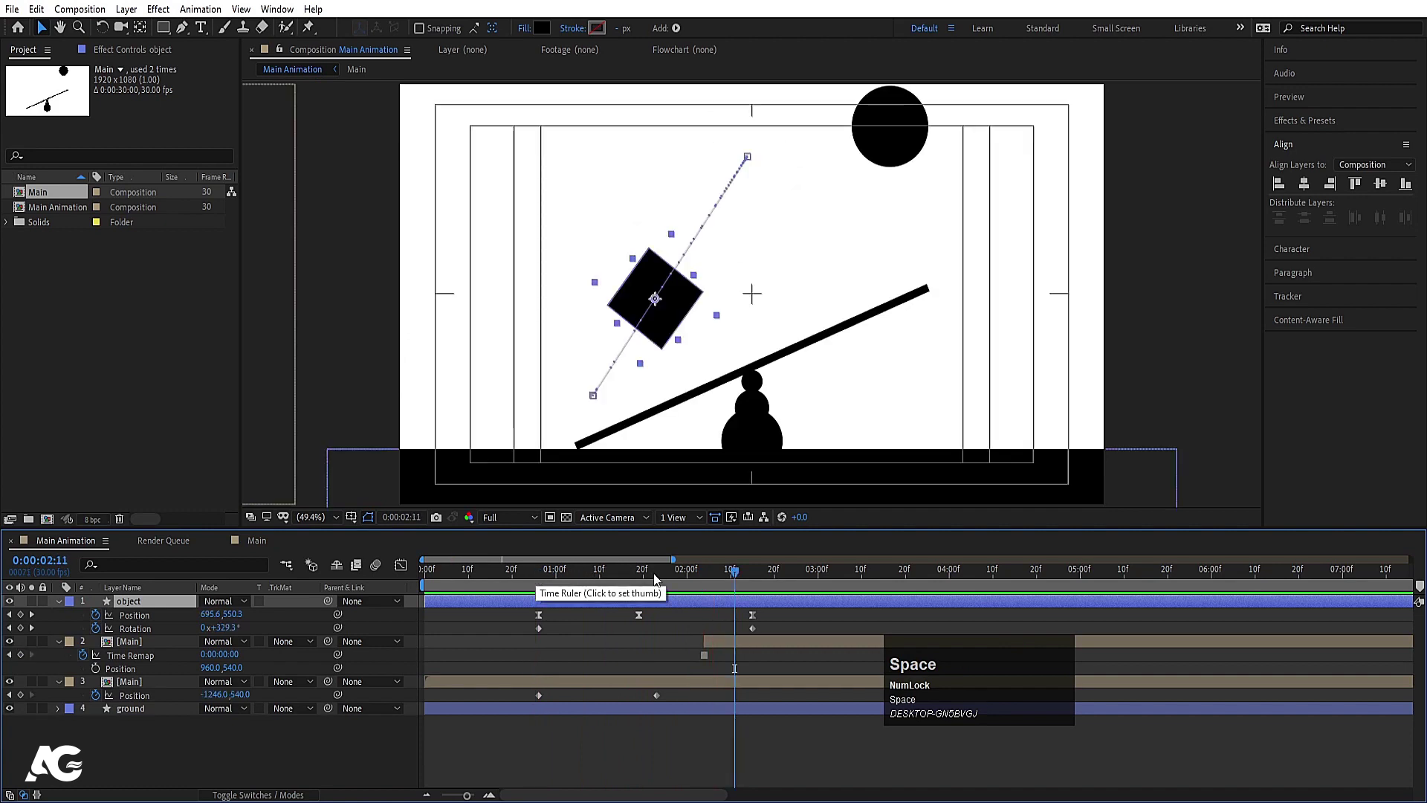
key("k")
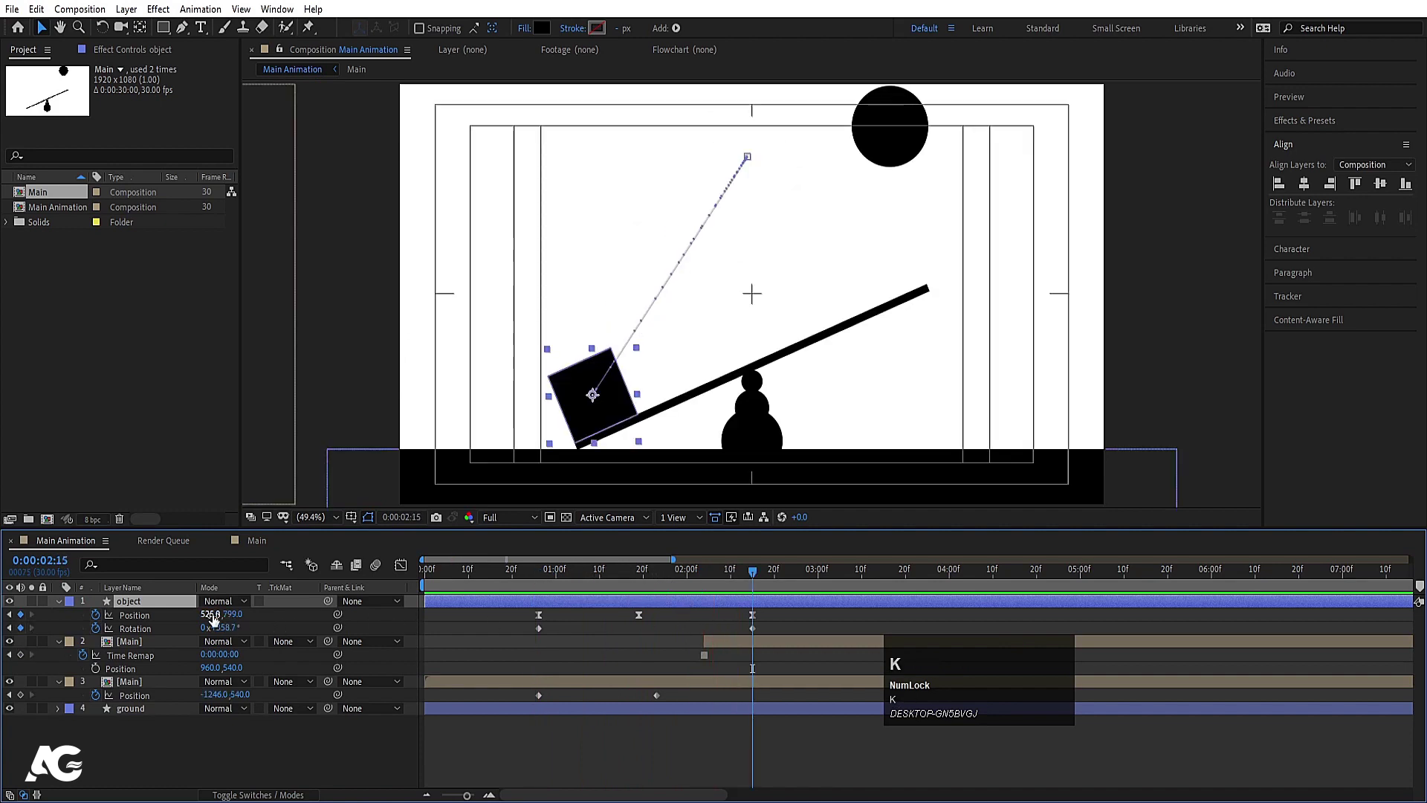
left_click_drag(217, 624, 533, 592)
Step: Begin keyframing the first [Main] seesaw copy's Position toward 1570,540
key("space")
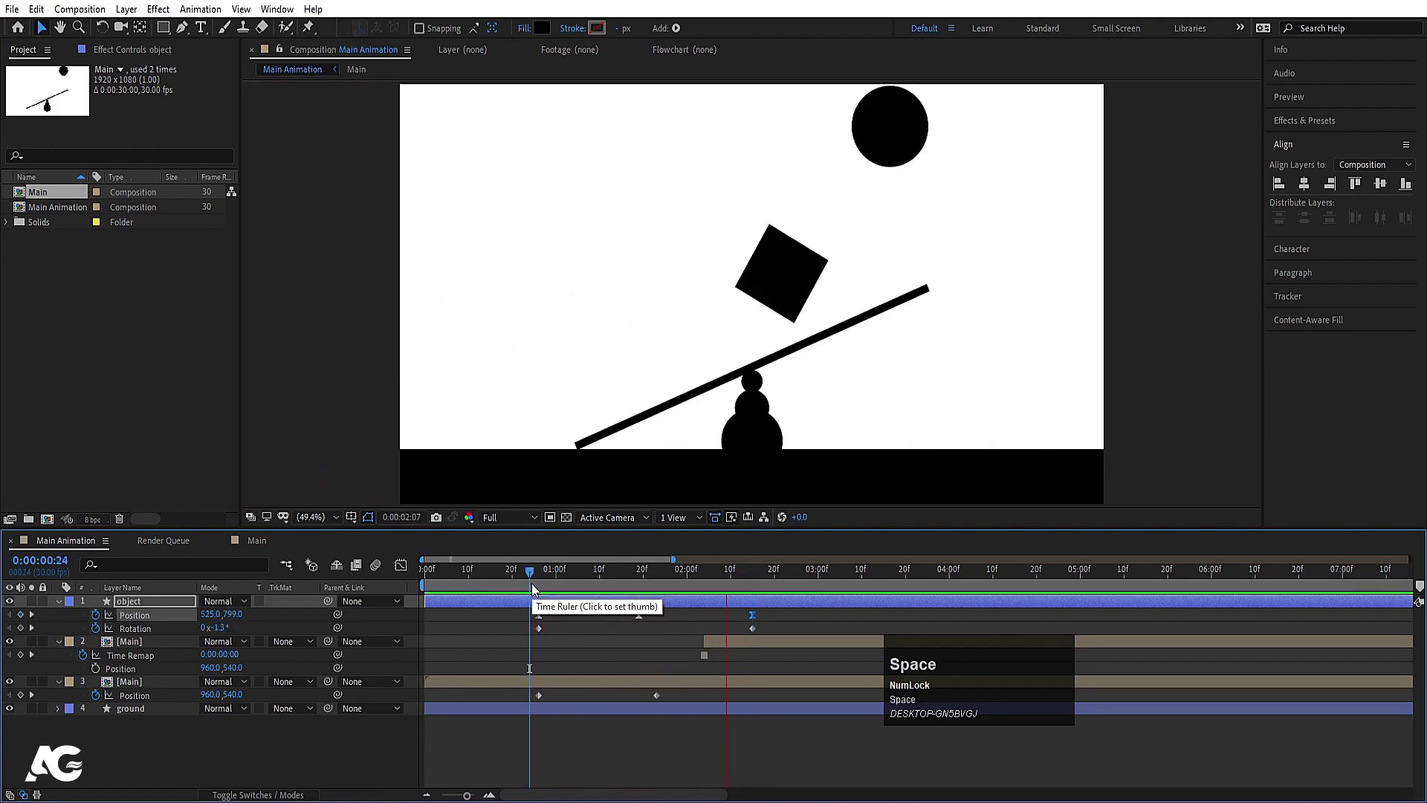
key("j")
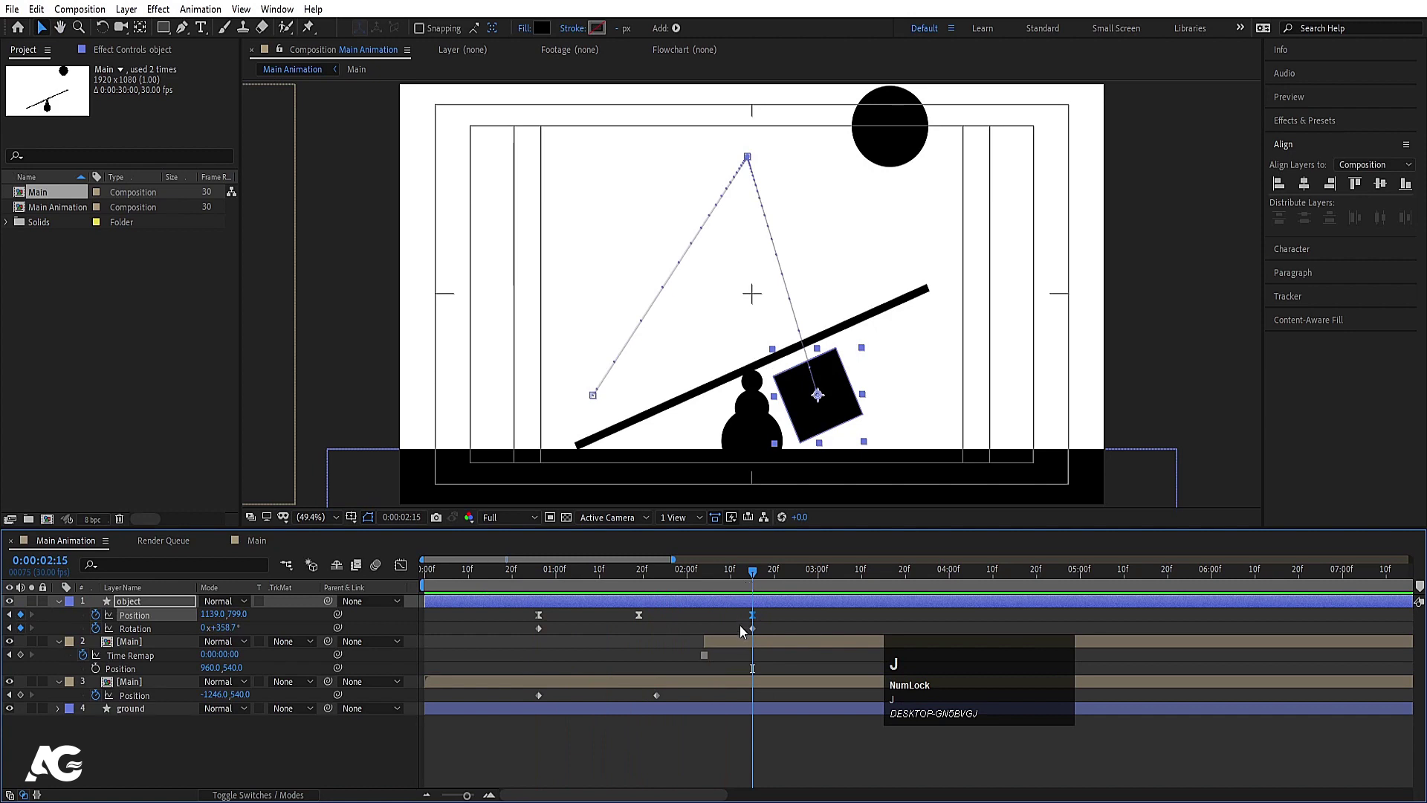
left_click(740, 654)
key("[")
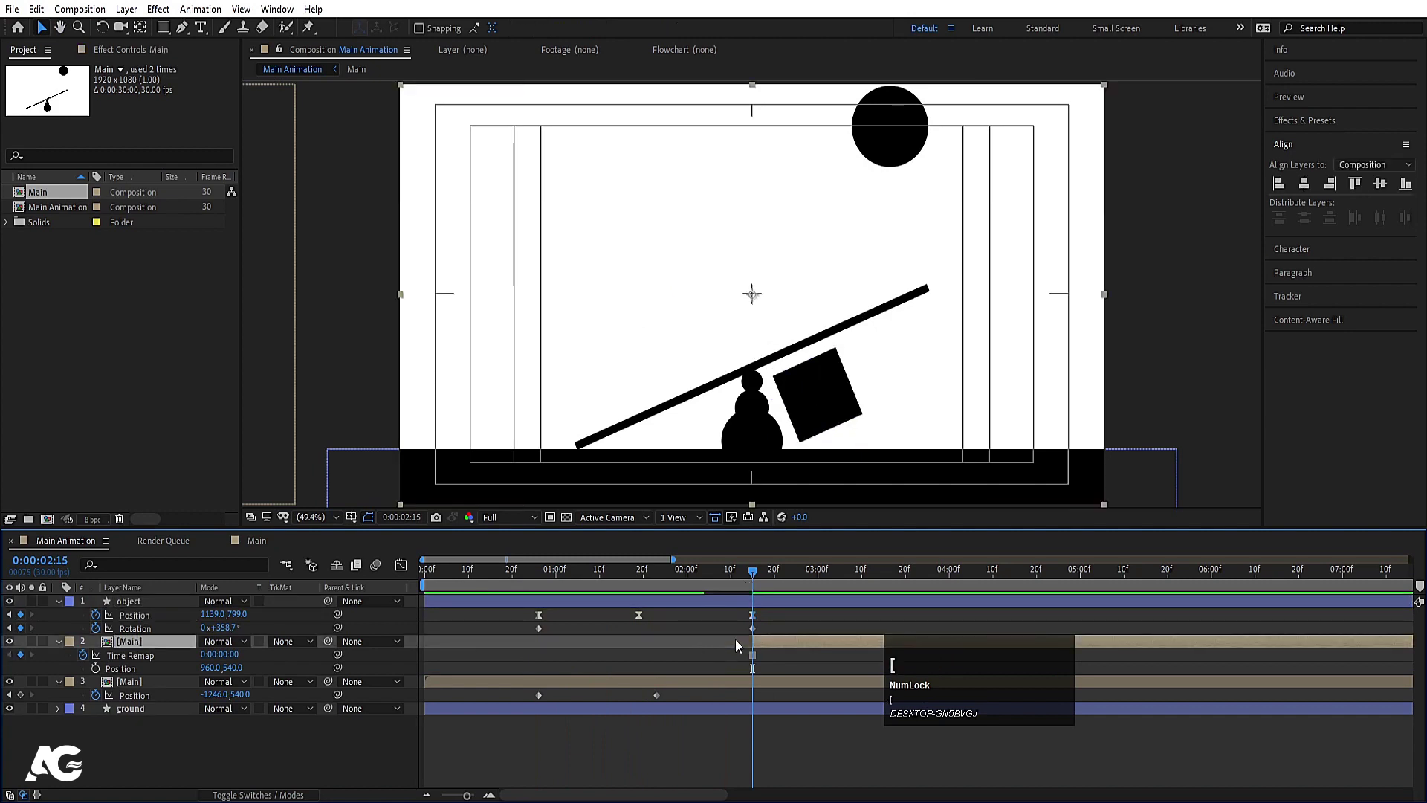
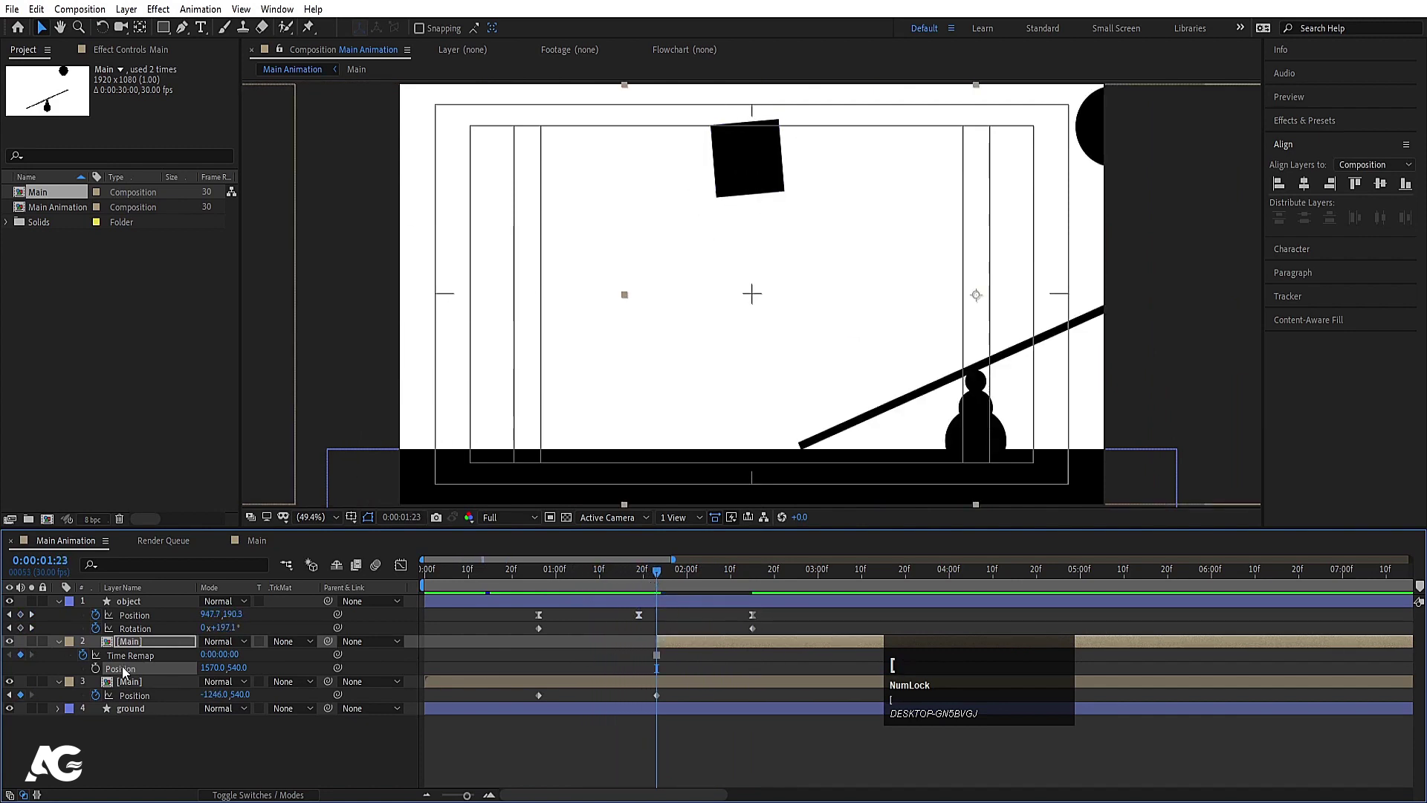
Step: Review the seesaw slide around 2:15 and copy the block's original landing position value
left_click_drag(101, 672, 22, 676)
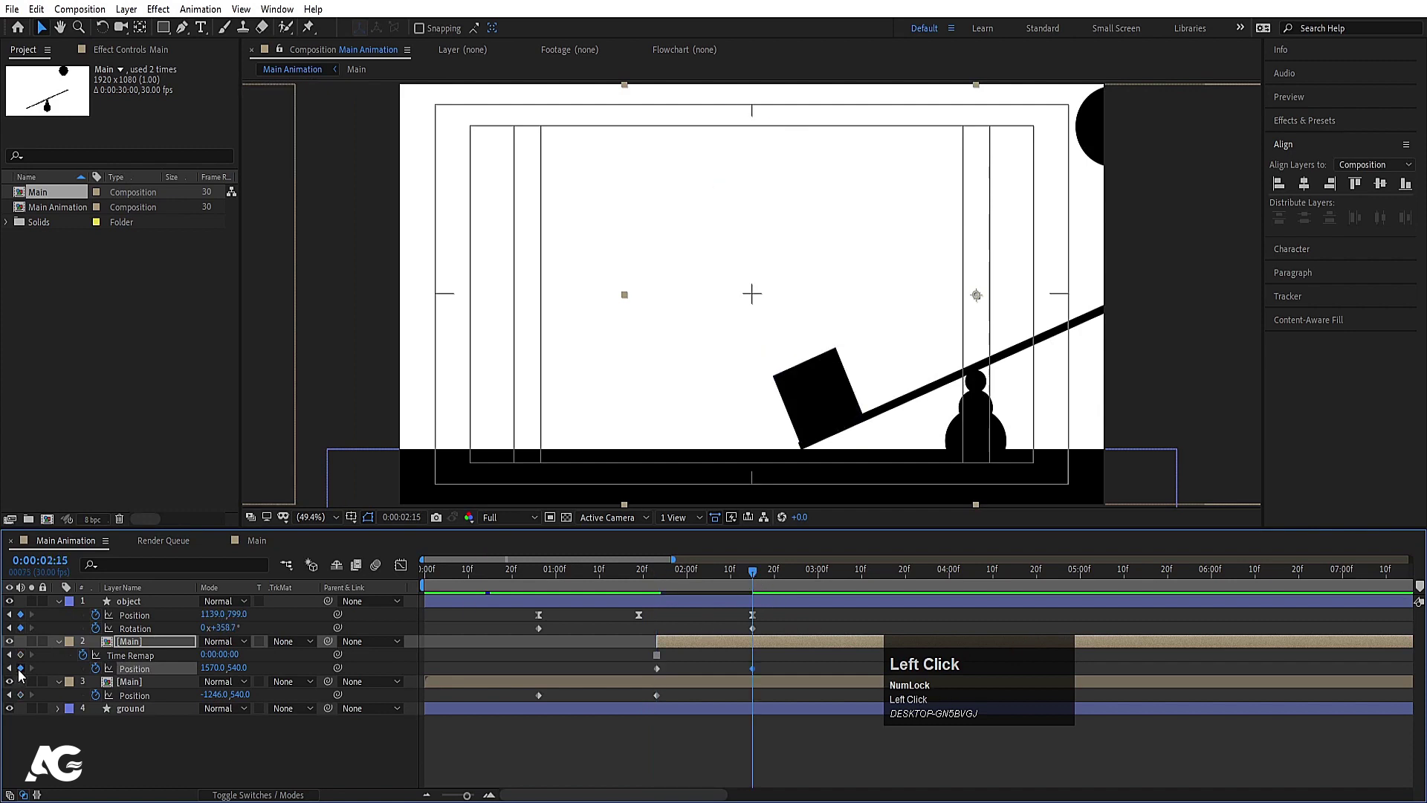
left_click(21, 676)
key("j")
left_click_drag(220, 679, 825, 623)
key("space")
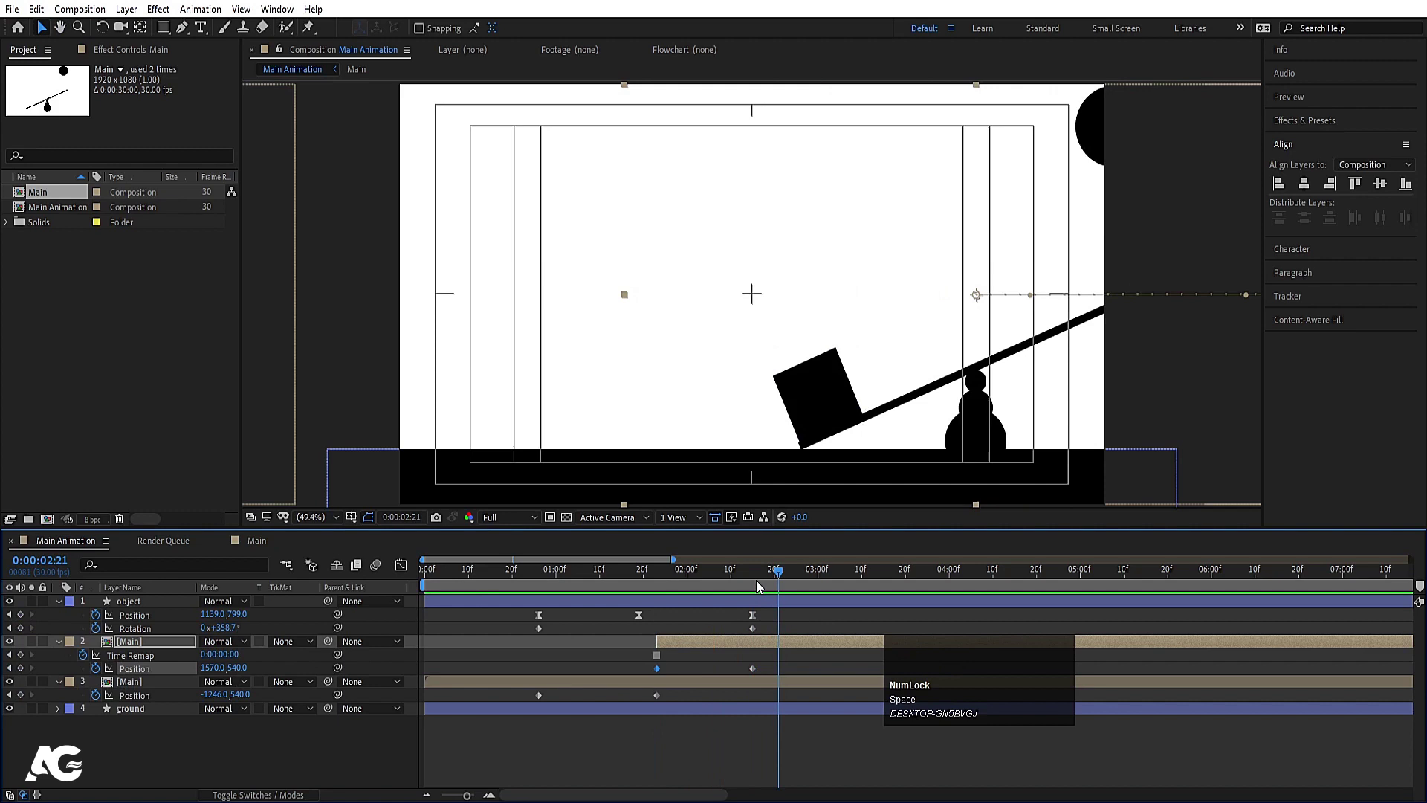
key("j")
key("]")
type("][")
left_click_drag(745, 677, 212, 623)
key("ctrl+c")
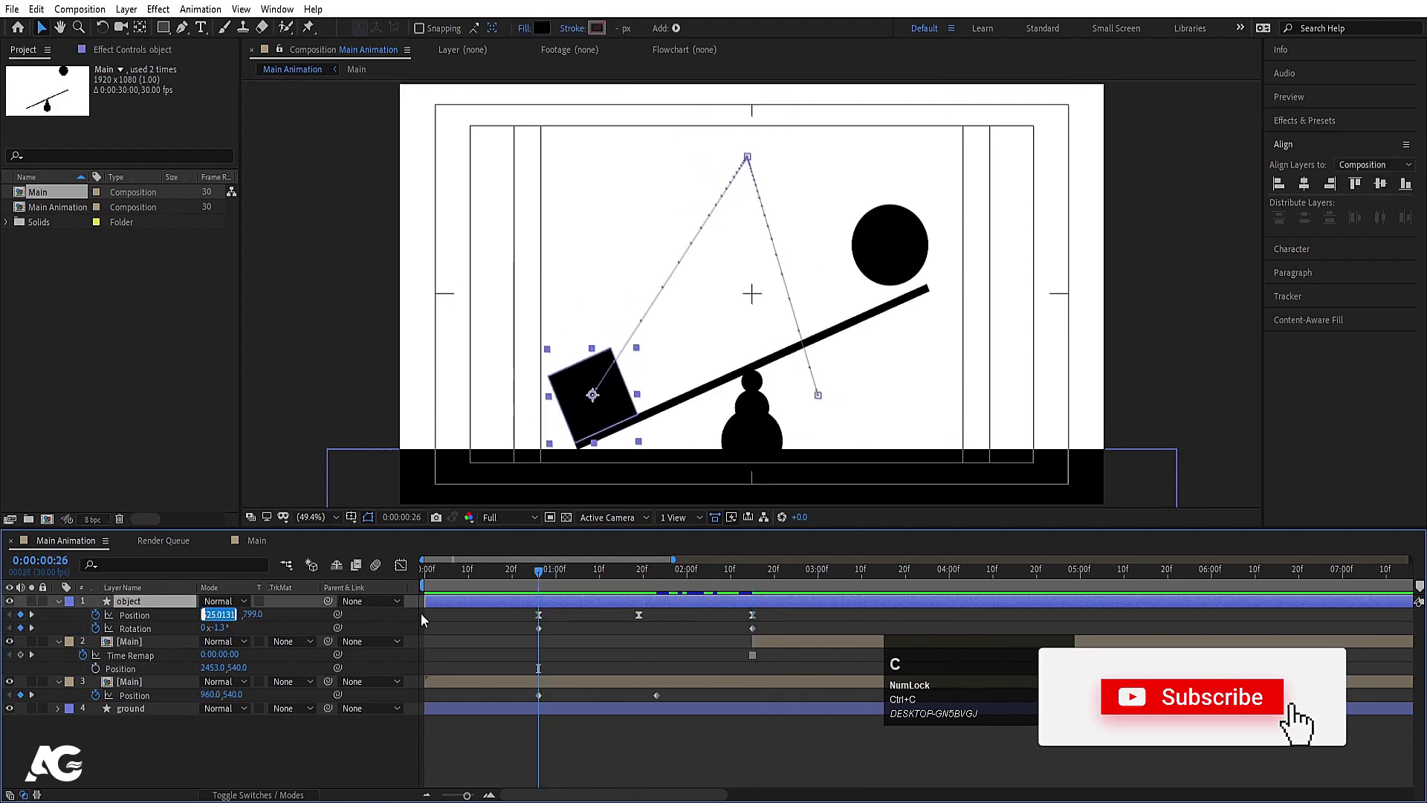
Step: Restore the block's landing Position to 525,799 and check it mid-flight
left_click(457, 626)
key("k")
type("kkk")
left_click(208, 622)
key("ctrl+v")
left_click(443, 628)
key("space")
key("k")
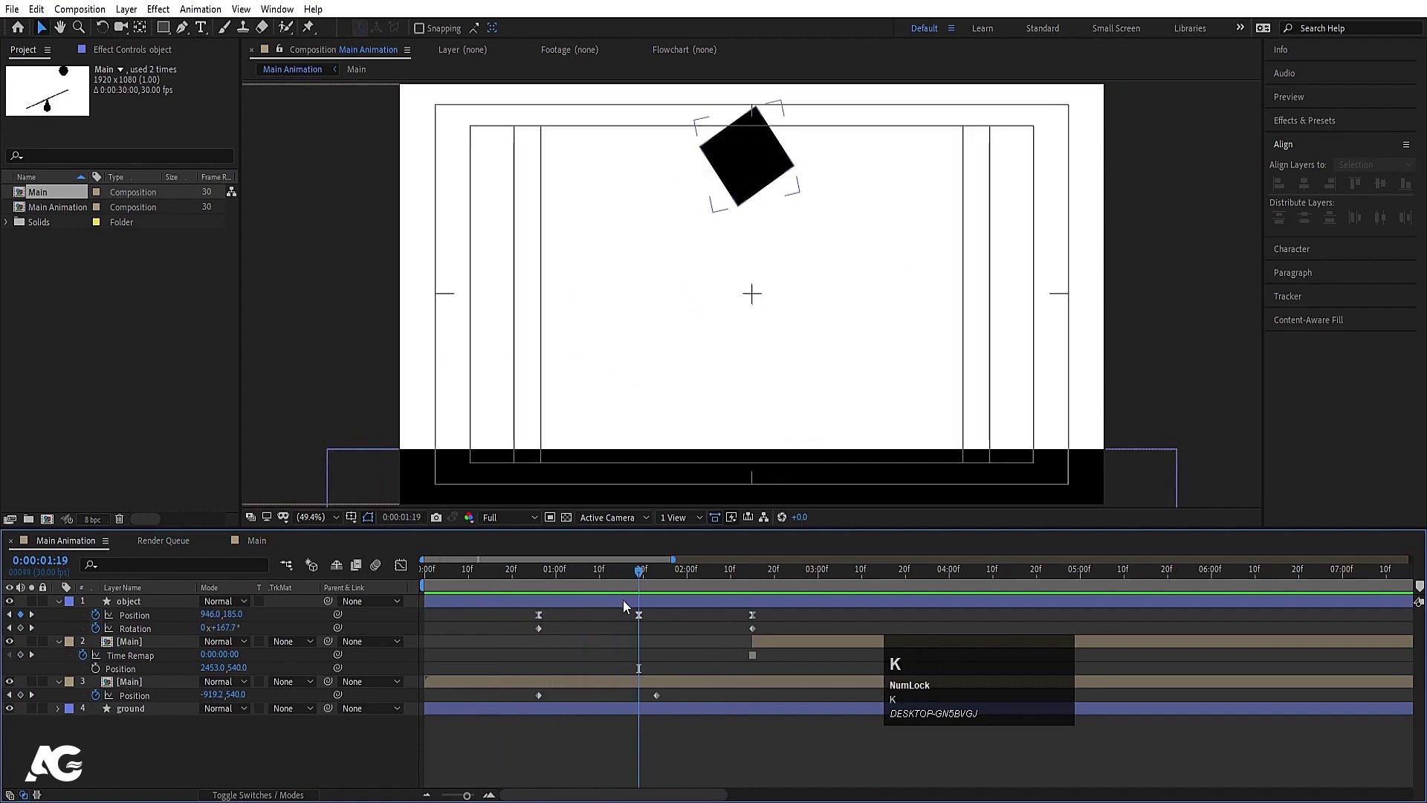
left_click_drag(624, 608, 536, 572)
key("space")
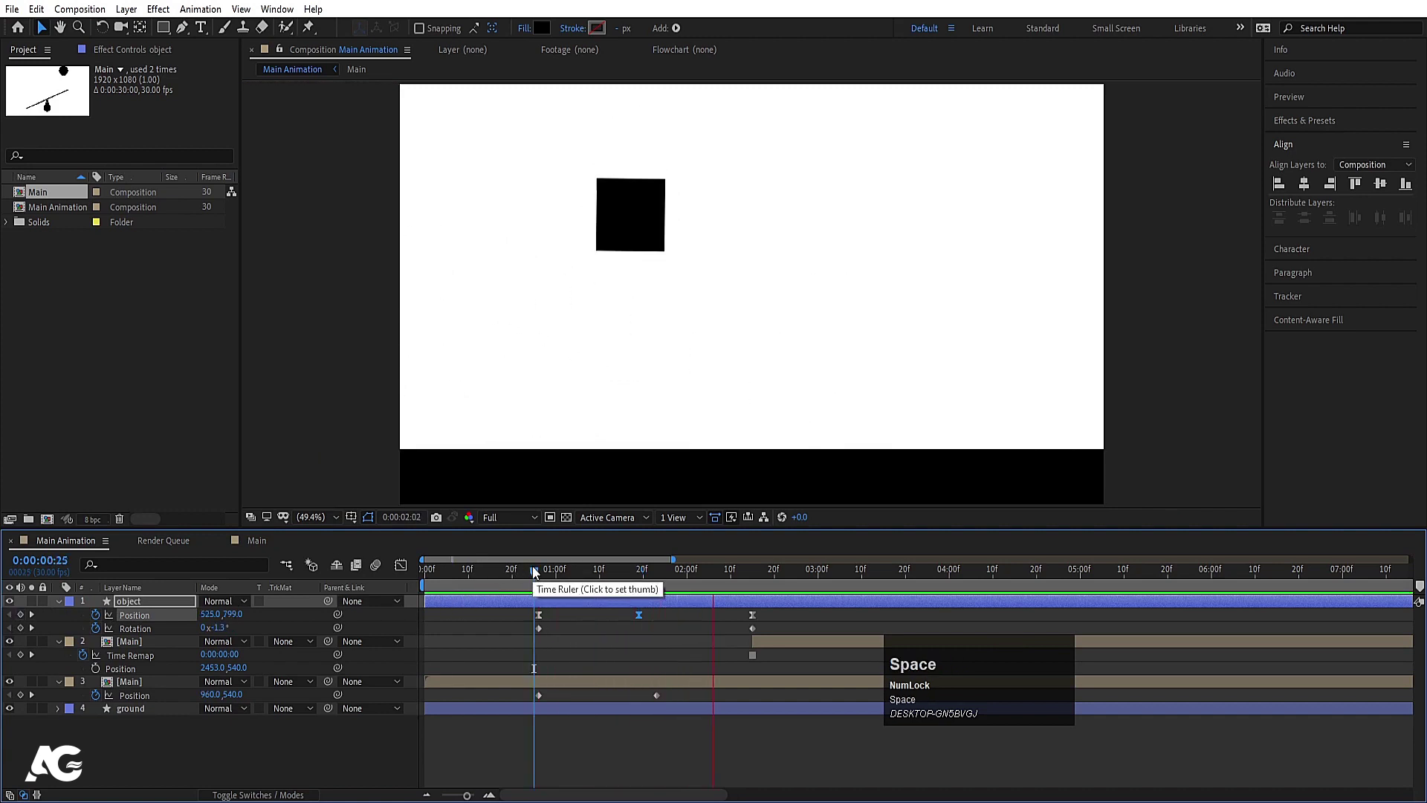
Step: Keyframe the [Main] seesaw copy from x 2453 off-screen right to about 960 at 2:15
key("j")
left_click(771, 649)
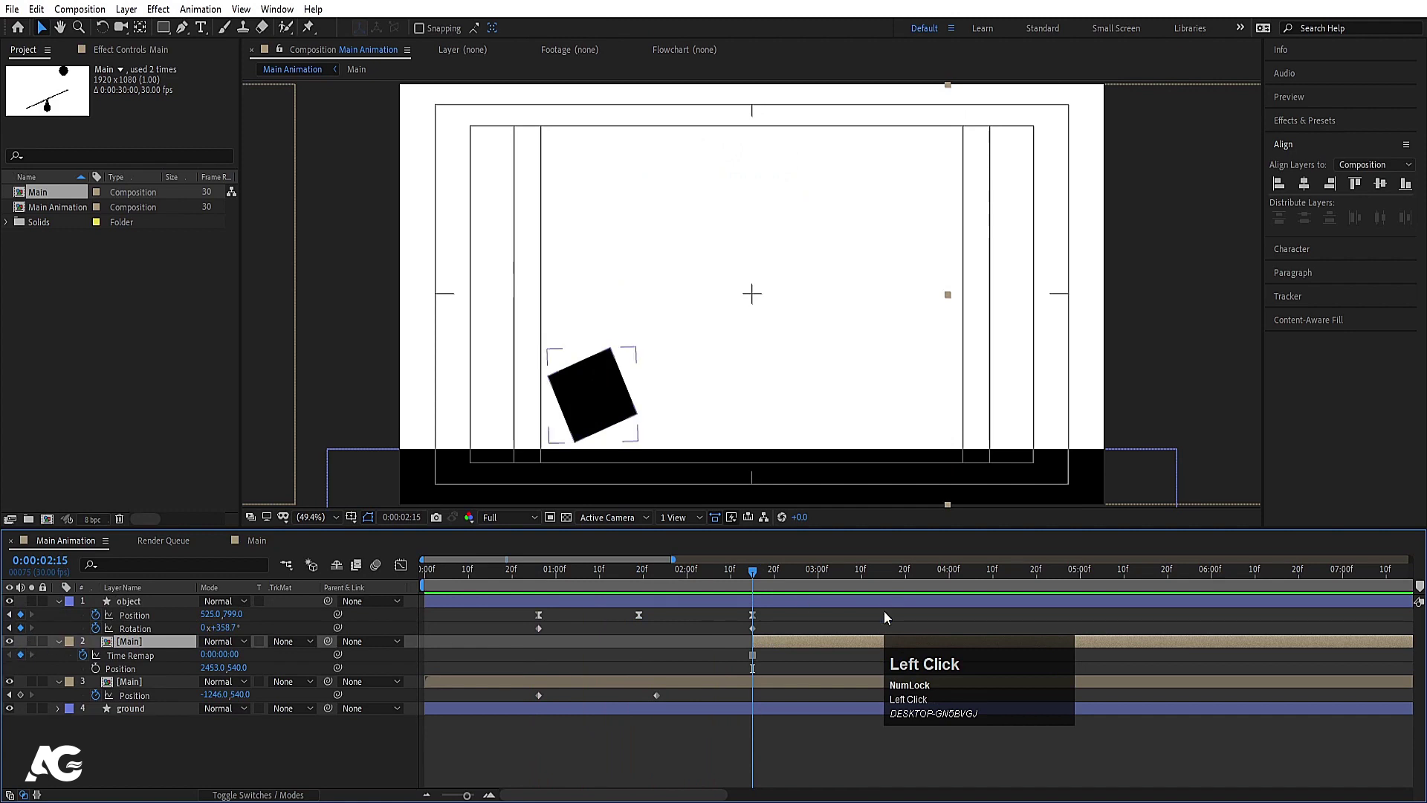
left_click_drag(802, 650, 701, 643)
key("j")
type("jj")
left_click(94, 674)
key("k")
type("kk")
left_click_drag(1155, 370, 647, 586)
left_click(648, 586)
key("space")
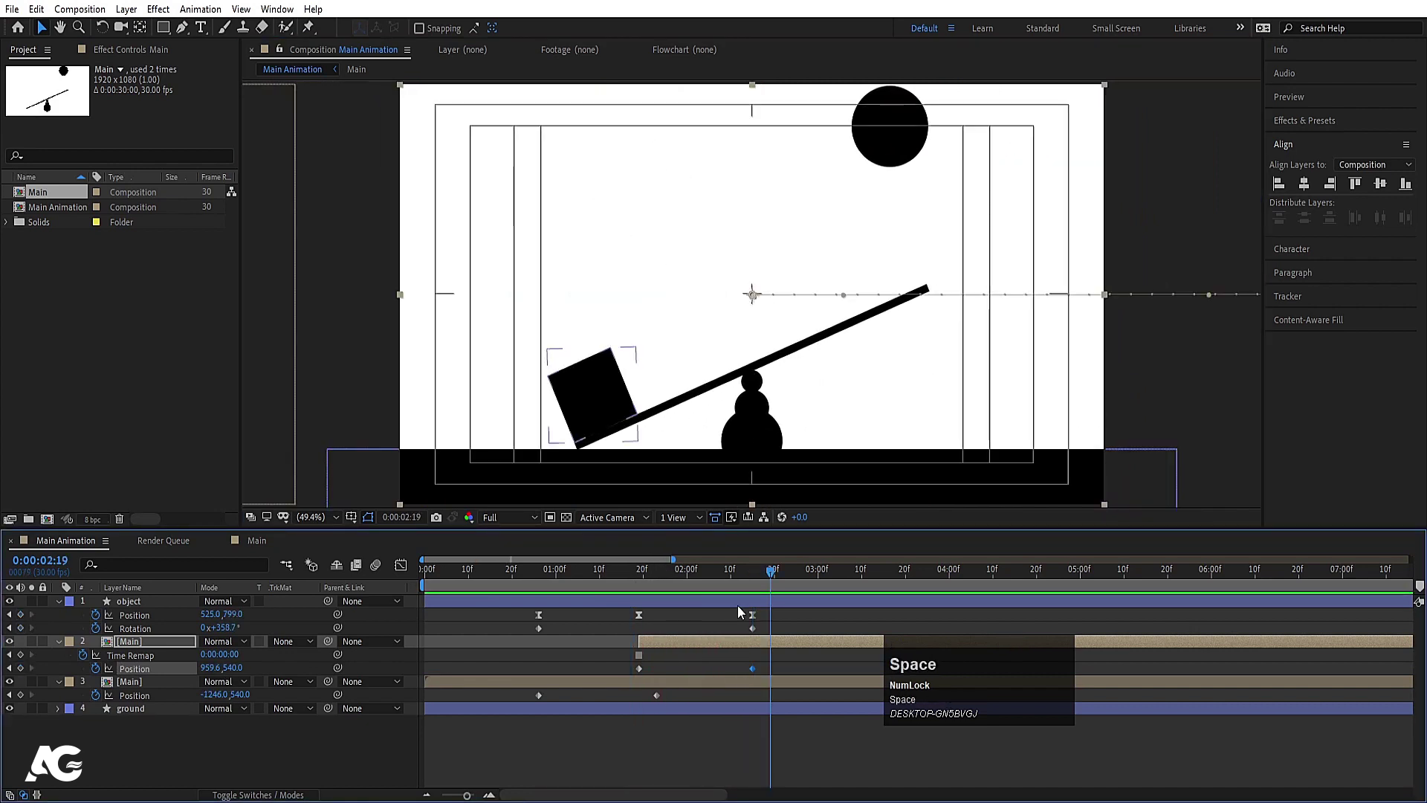
Step: Play back the whole animation with the timeline zoomed to full length
type("jn")
key("space")
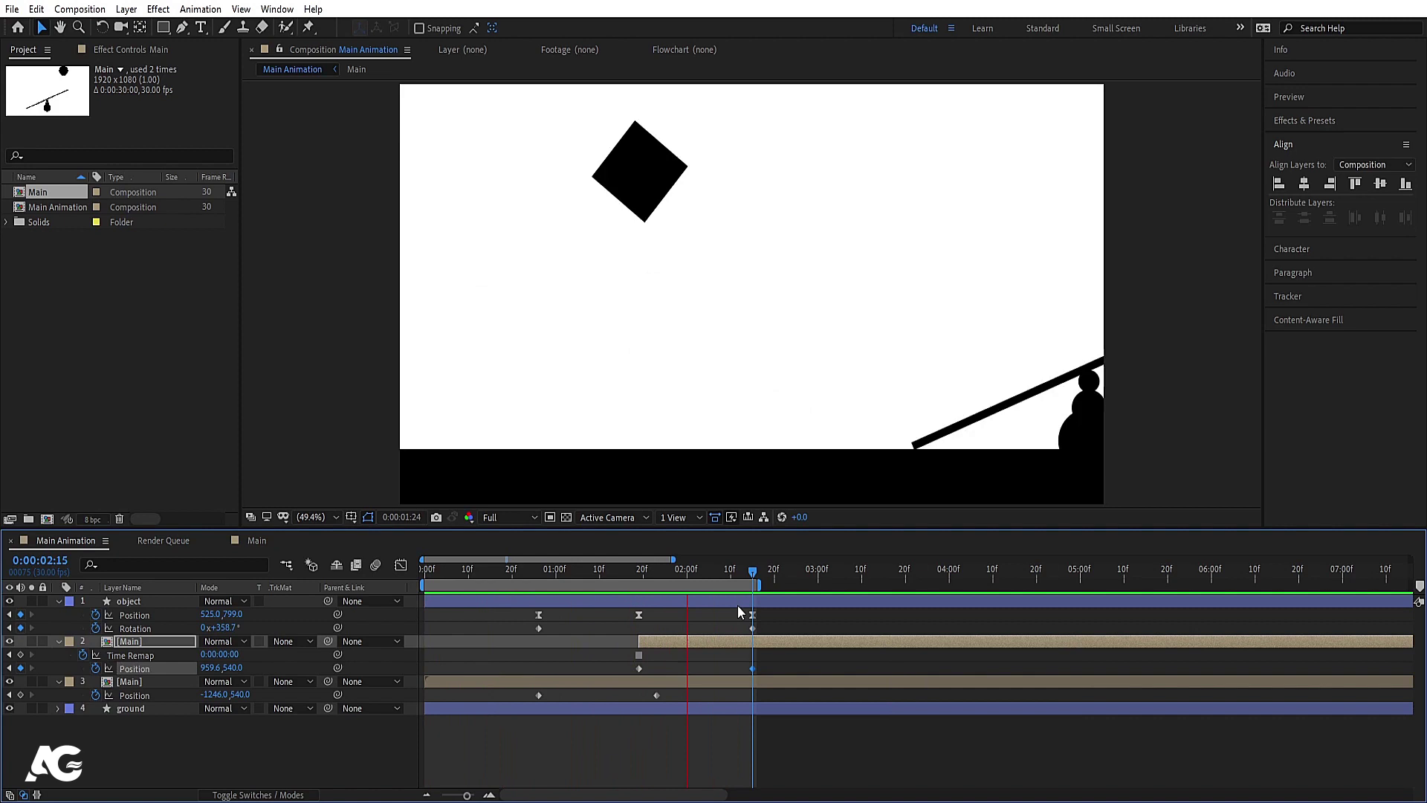
key("space")
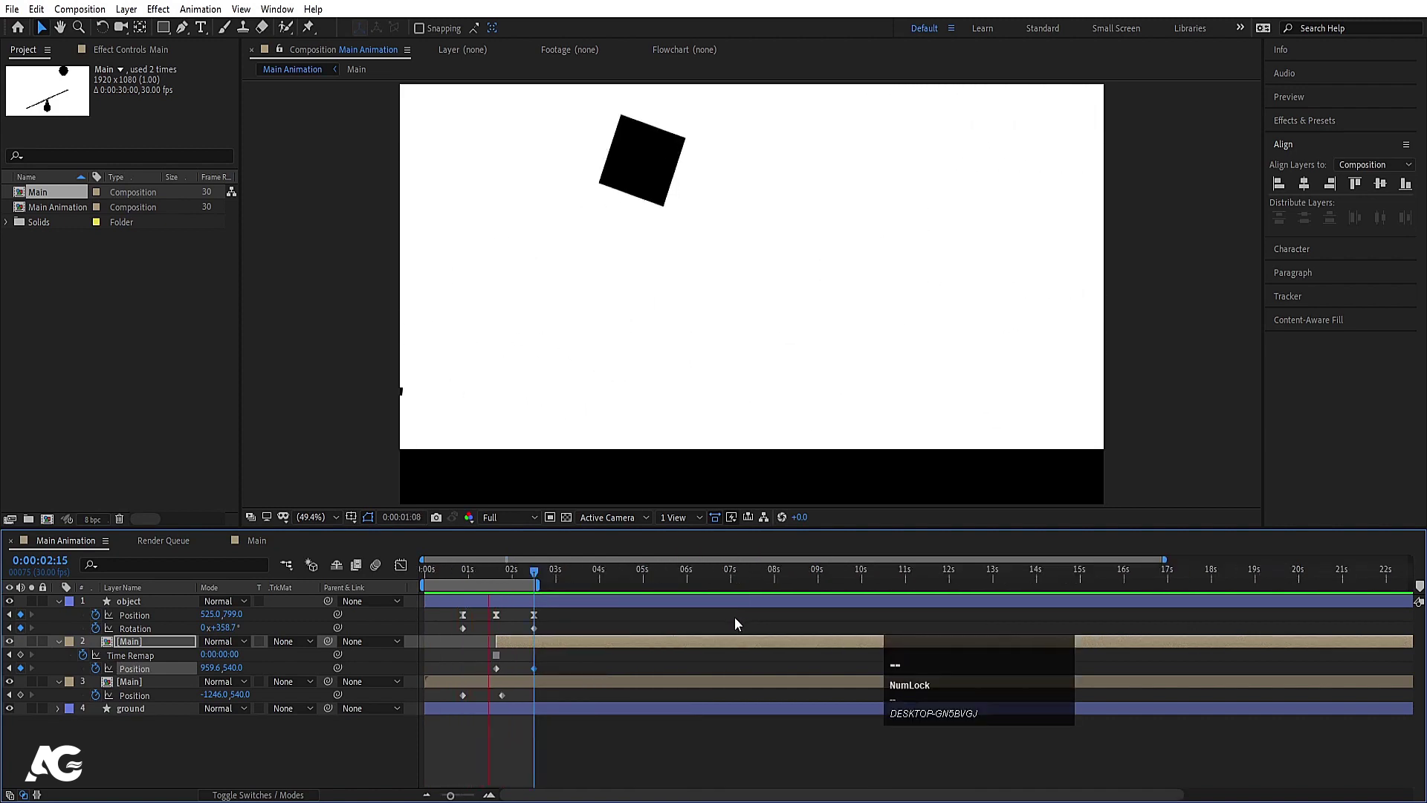
key("space")
type("==")
key("space")
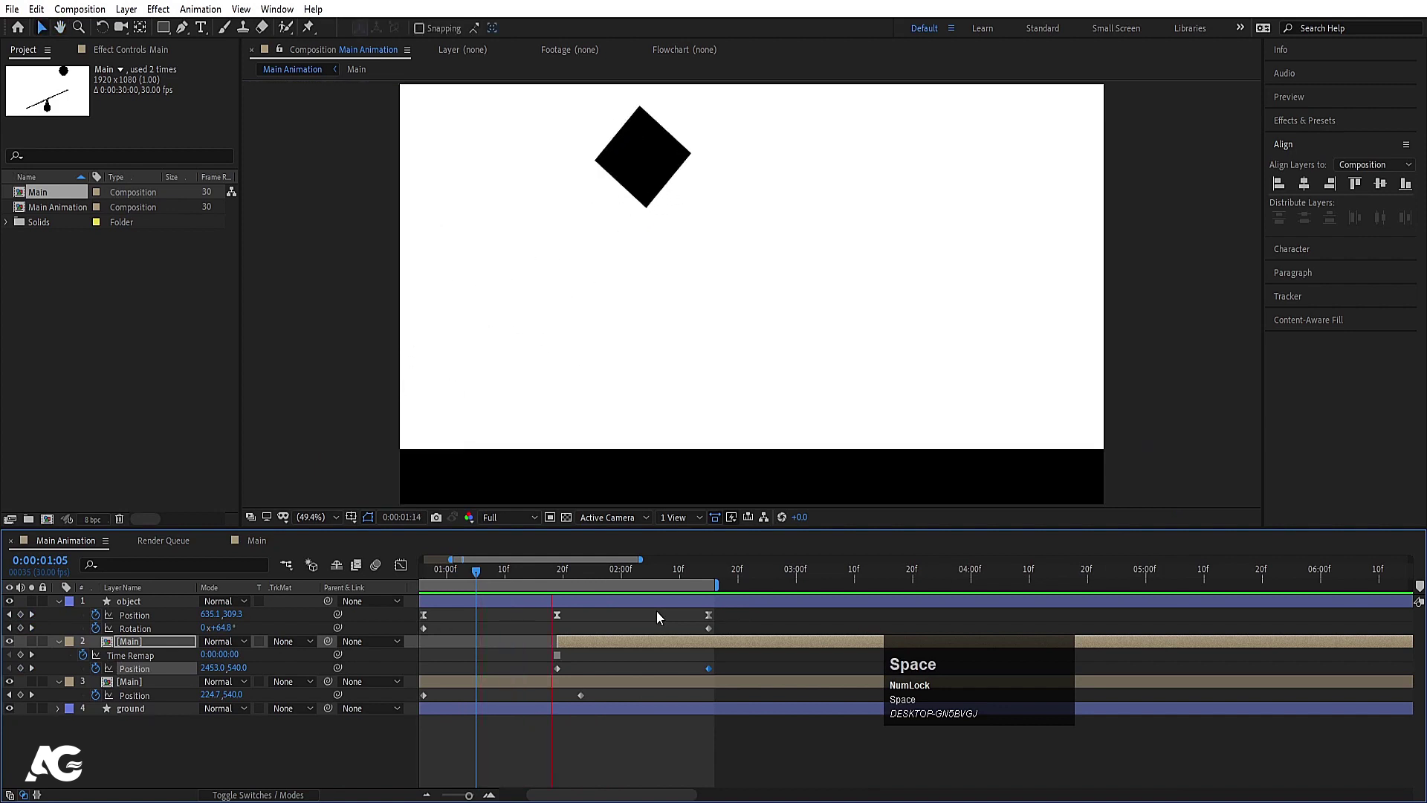
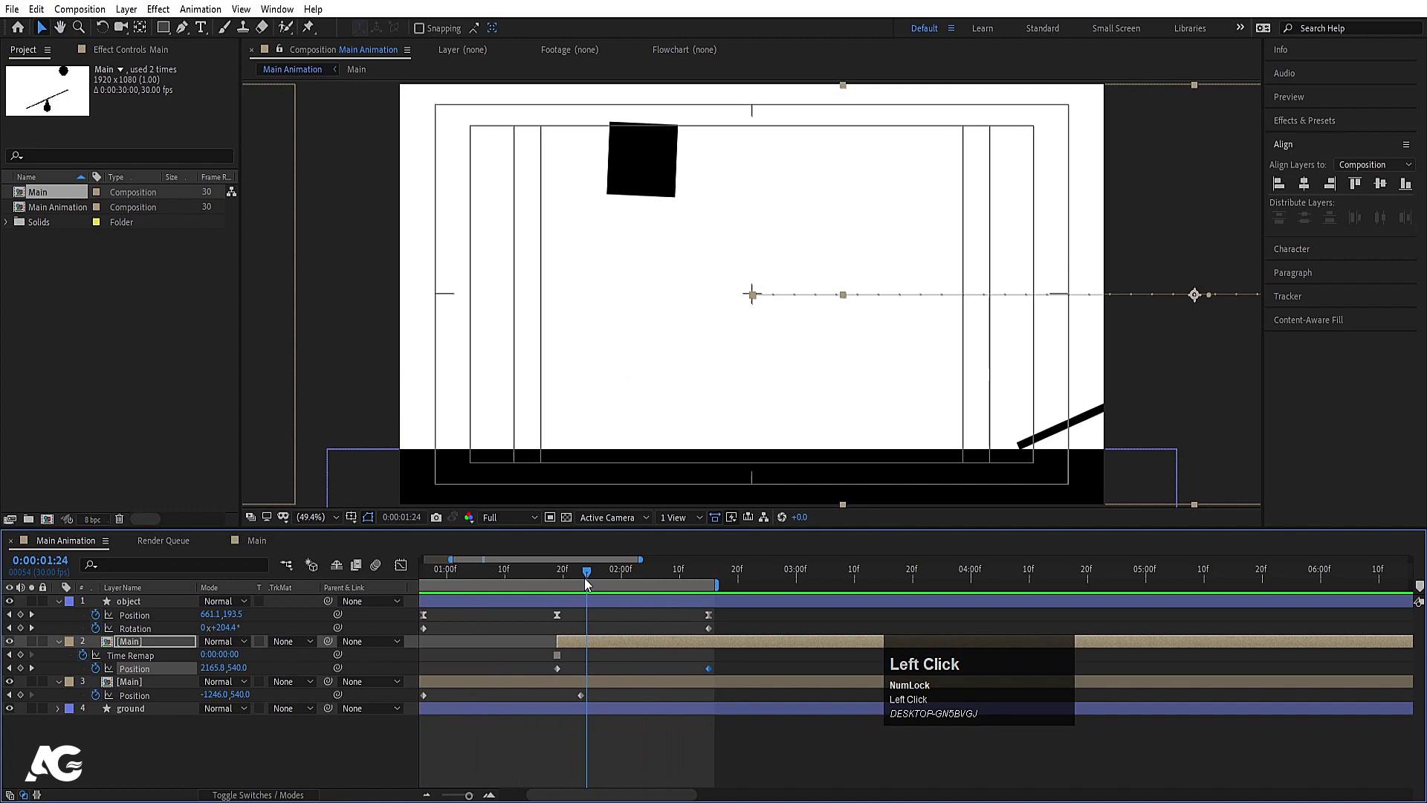
Step: Collapse all layers and enable the Motion Blur switch for every layer and the composition
key("u")
key("F4")
key("ctrl+a")
left_click(264, 648)
key("F4")
key("ctrl+a")
left_click(268, 660)
key("u")
left_click(80, 555)
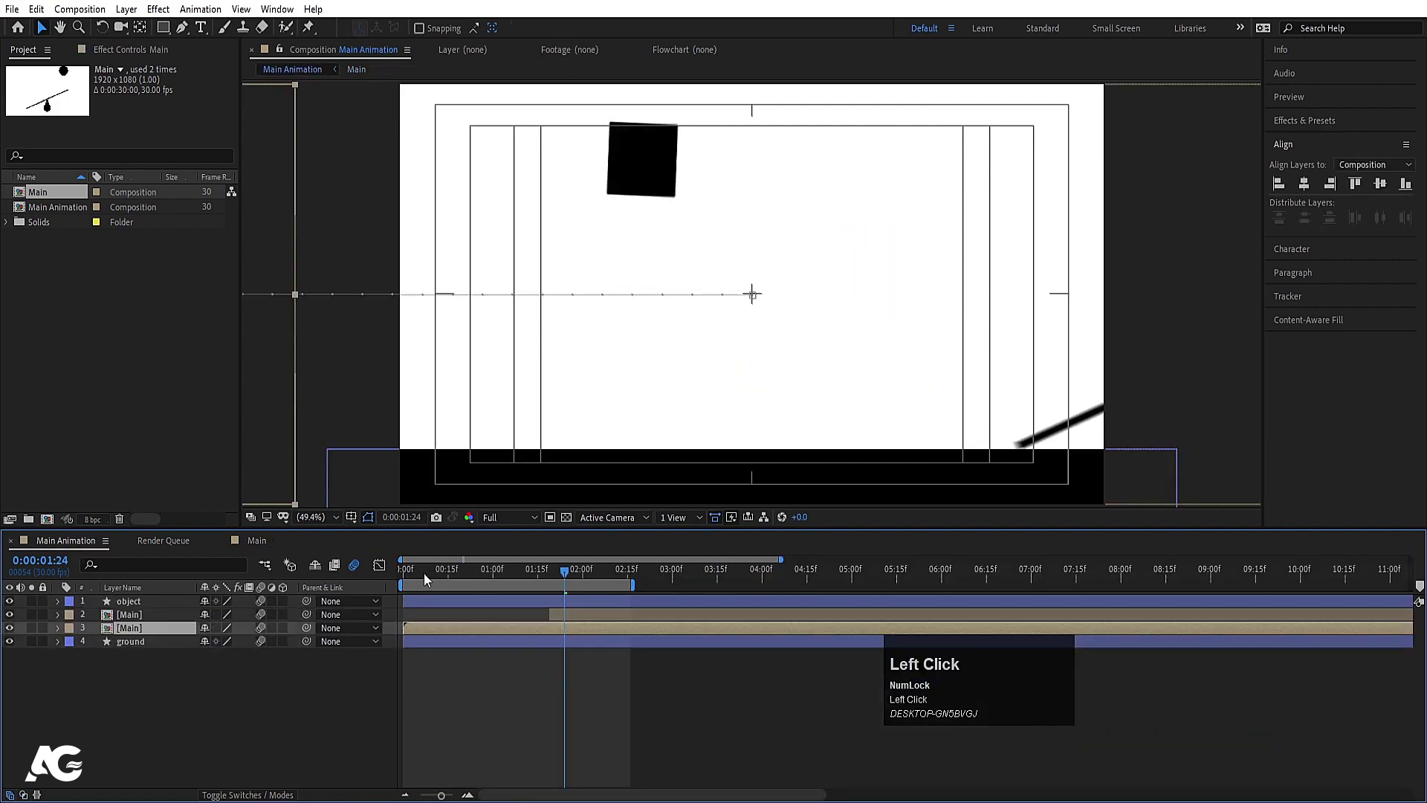
Step: Preview from the start and scrub partway through the blurred flip
key("space")
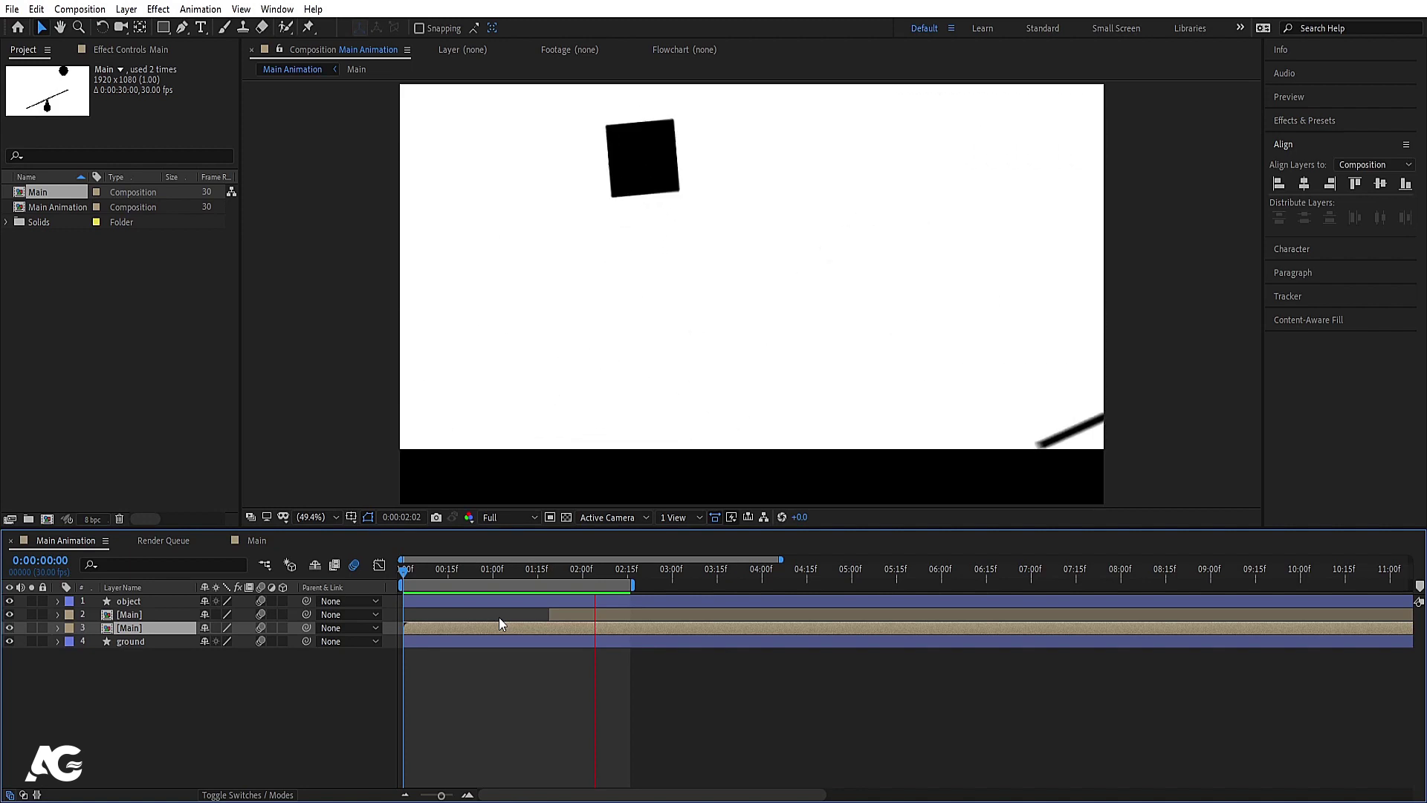
key("space")
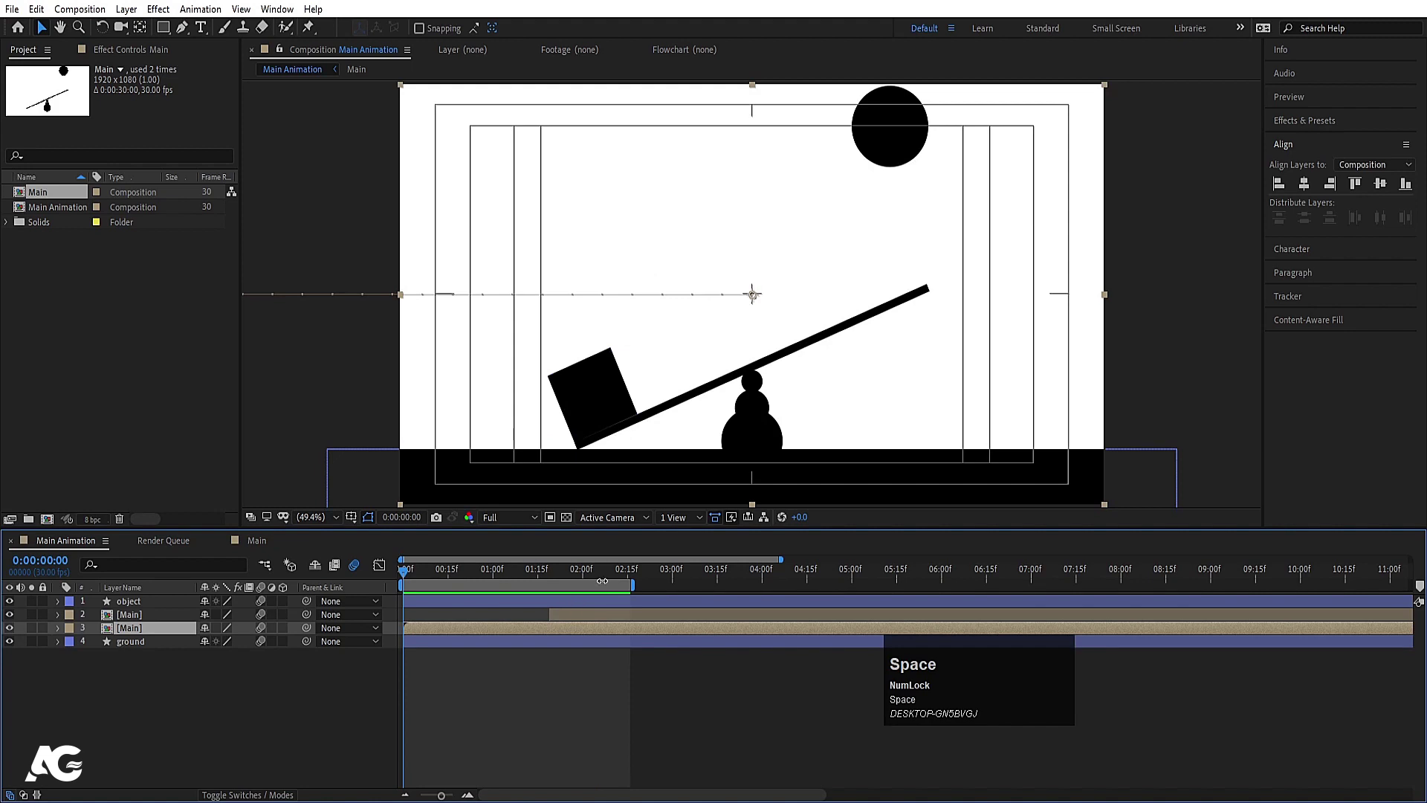
key("=")
type("==")
left_click_drag(525, 582, 136, 607)
Step: Add a raised Position keyframe just after the 2:15 landing and sharpen it in the speed graph
type("uk")
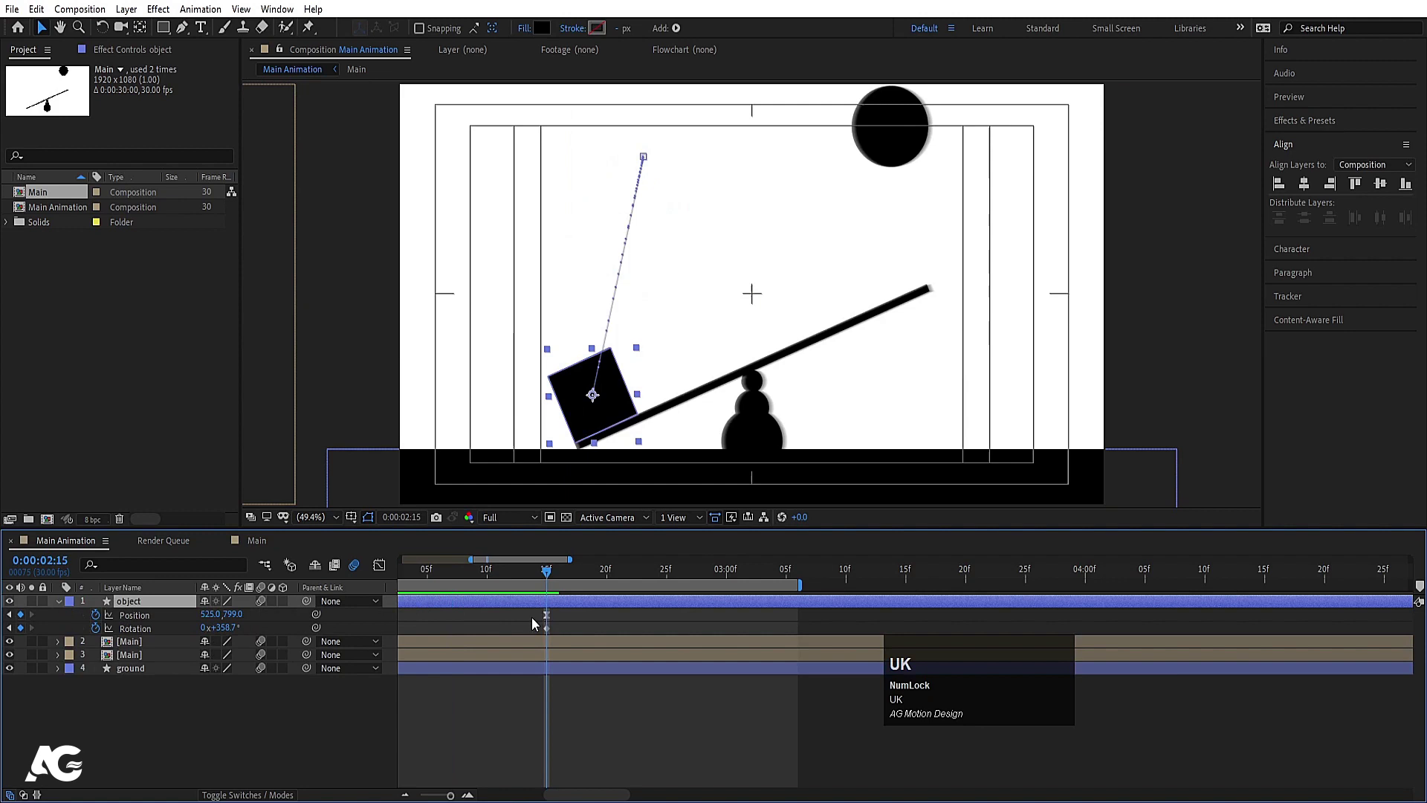
key("space")
left_click_drag(23, 621, 654, 607)
key("j")
key("space")
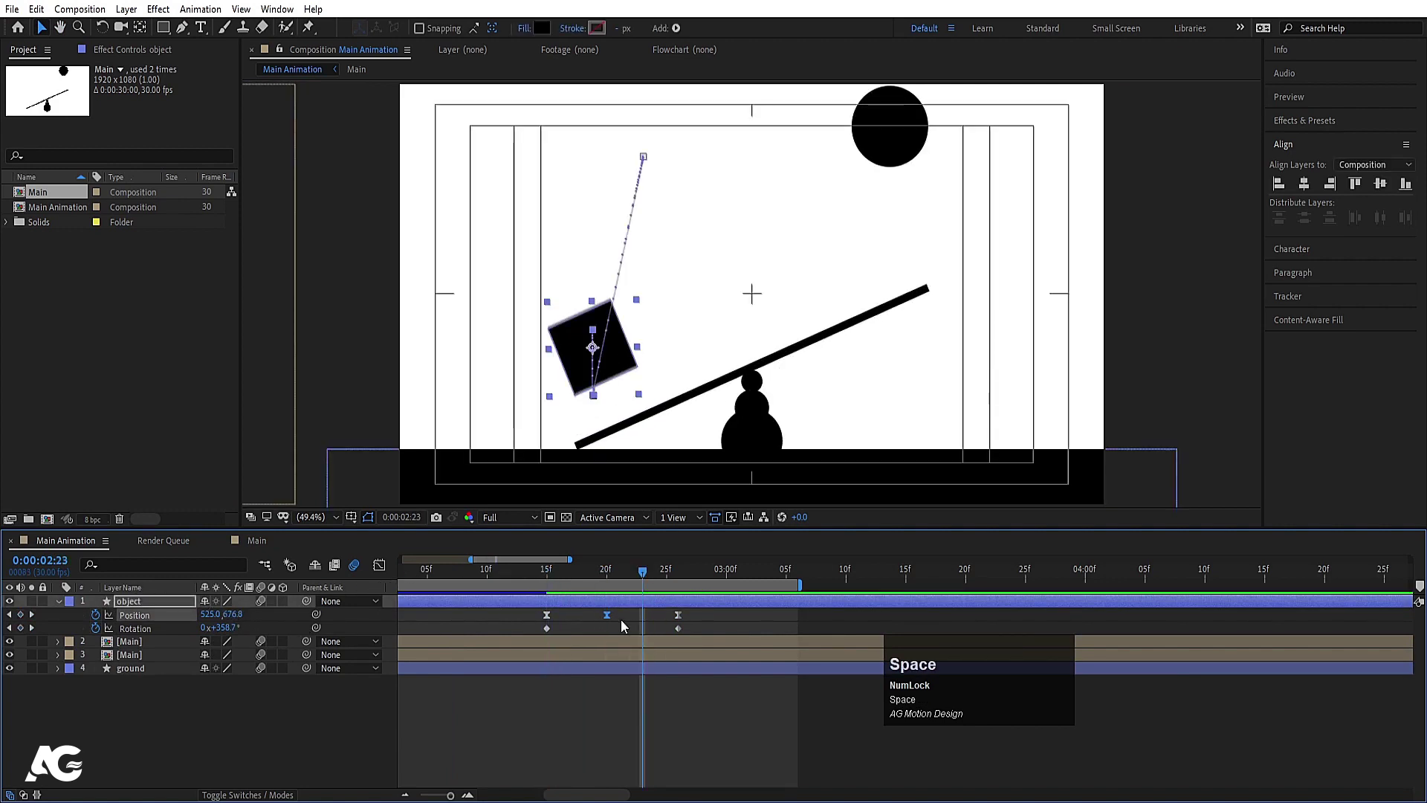
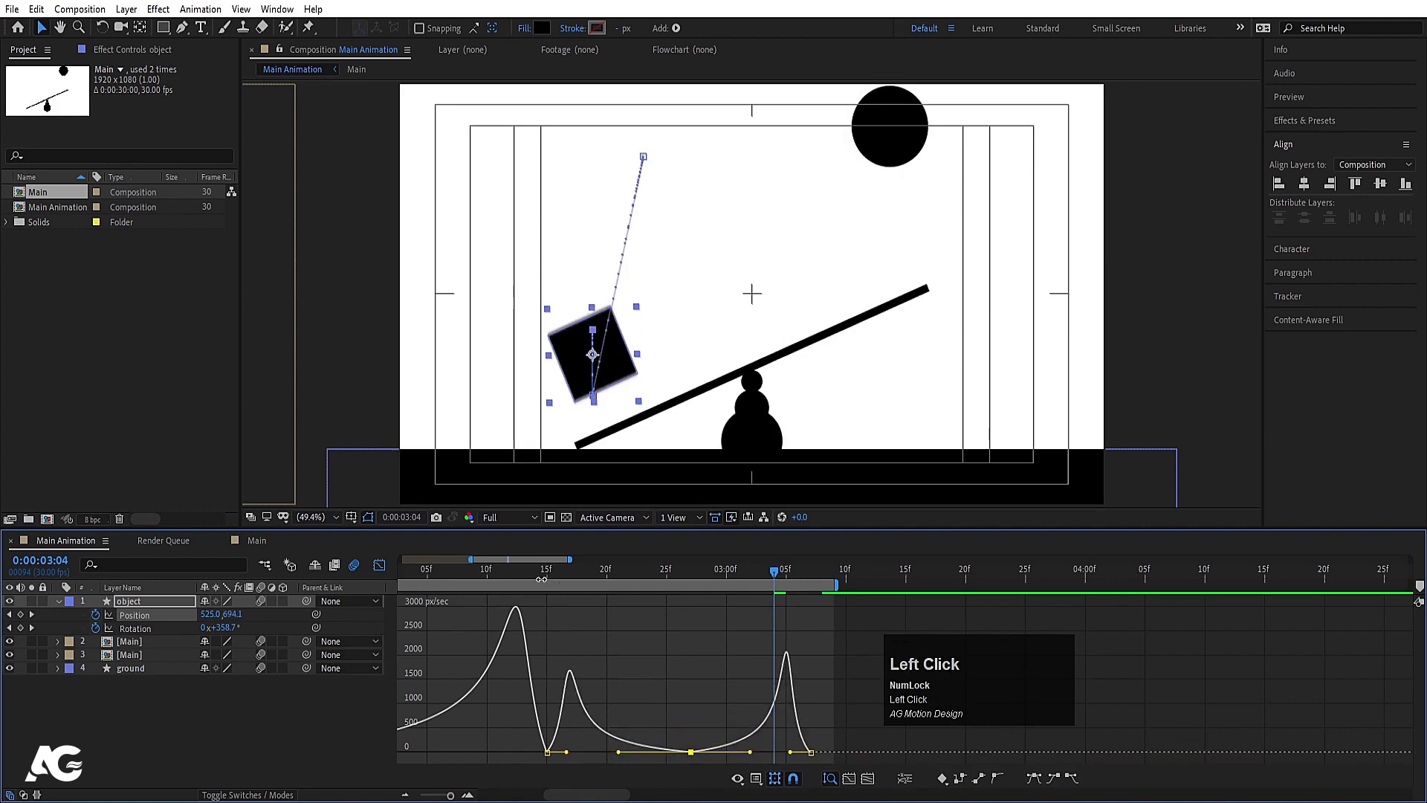
key("space")
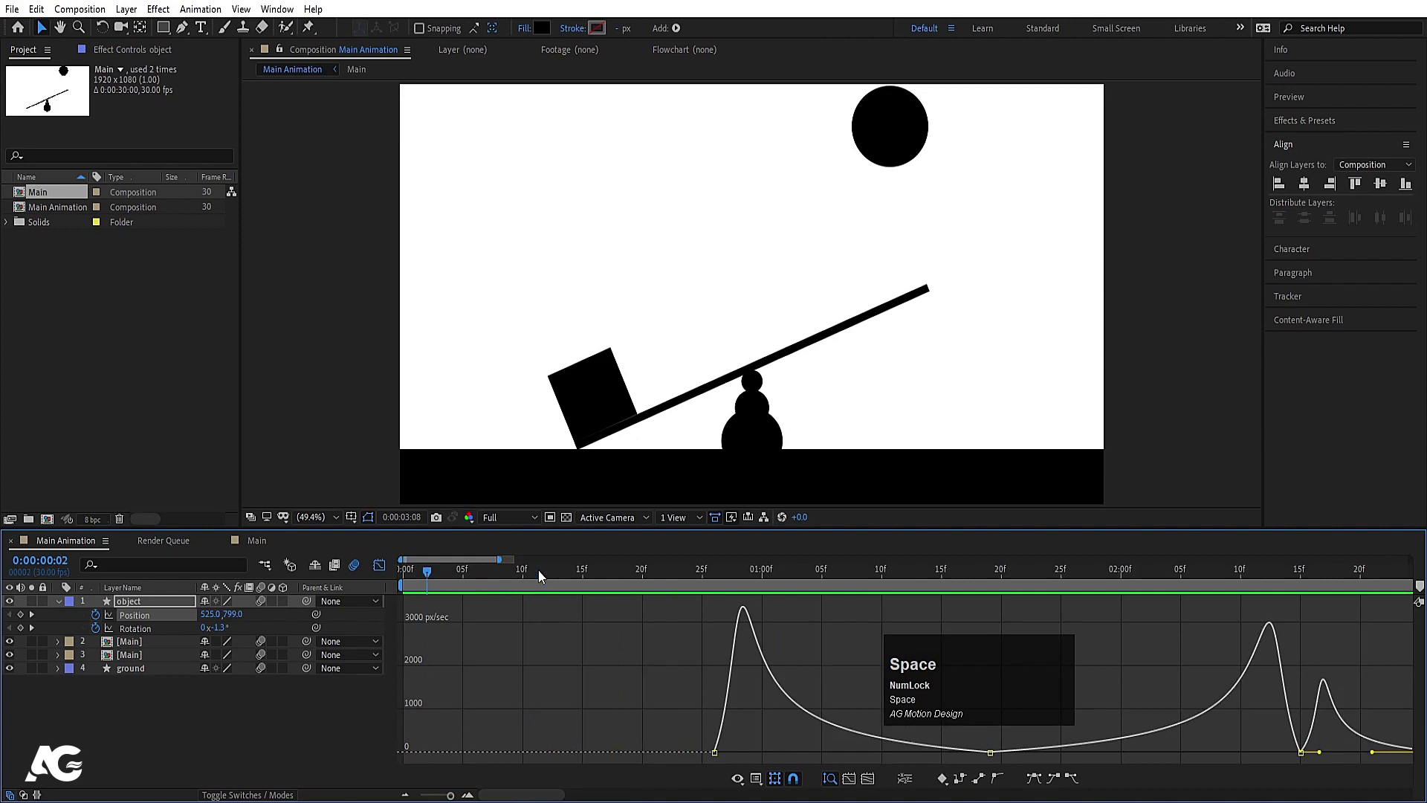
Step: Leave the Graph Editor and step through the bounce keyframes to 525,631 after landing
left_click_drag(541, 576, 712, 599)
key("k")
type("kk")
key("j")
type("jj")
left_click(149, 607)
key("space")
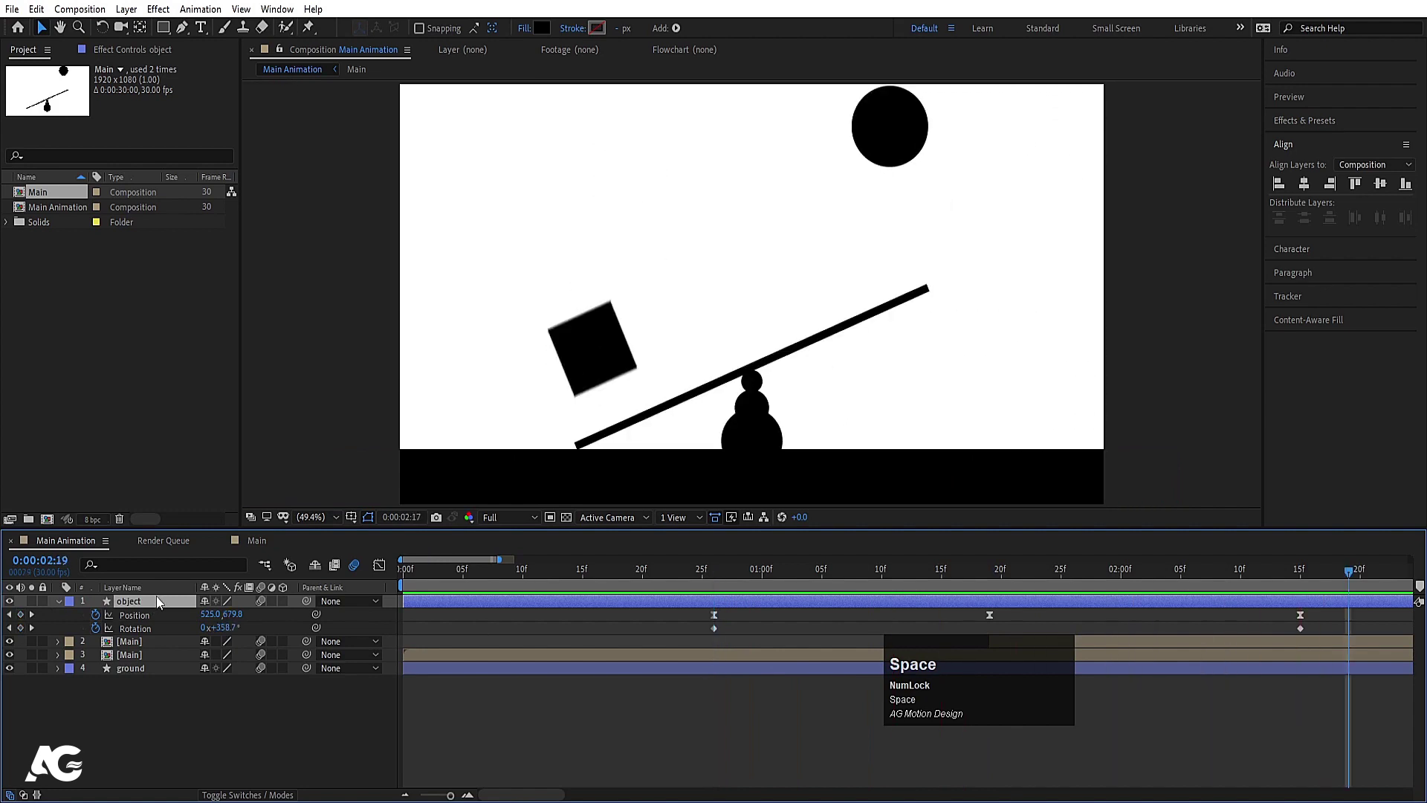
Step: RAM preview the blurred launch around 0:28 and select the block's Rotation property
key("k")
left_click(924, 671)
type("jj")
left_click(764, 579)
key("space")
left_click(764, 579)
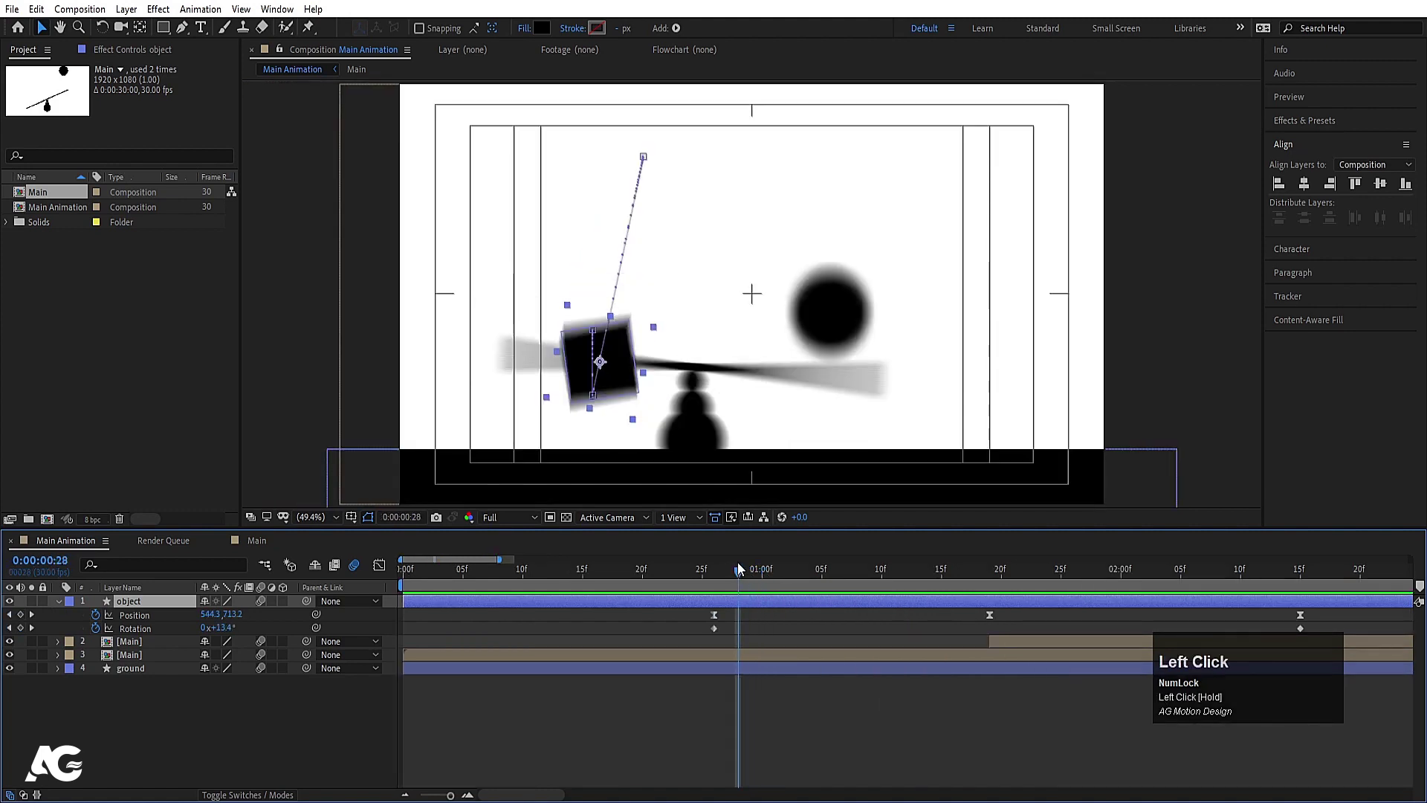
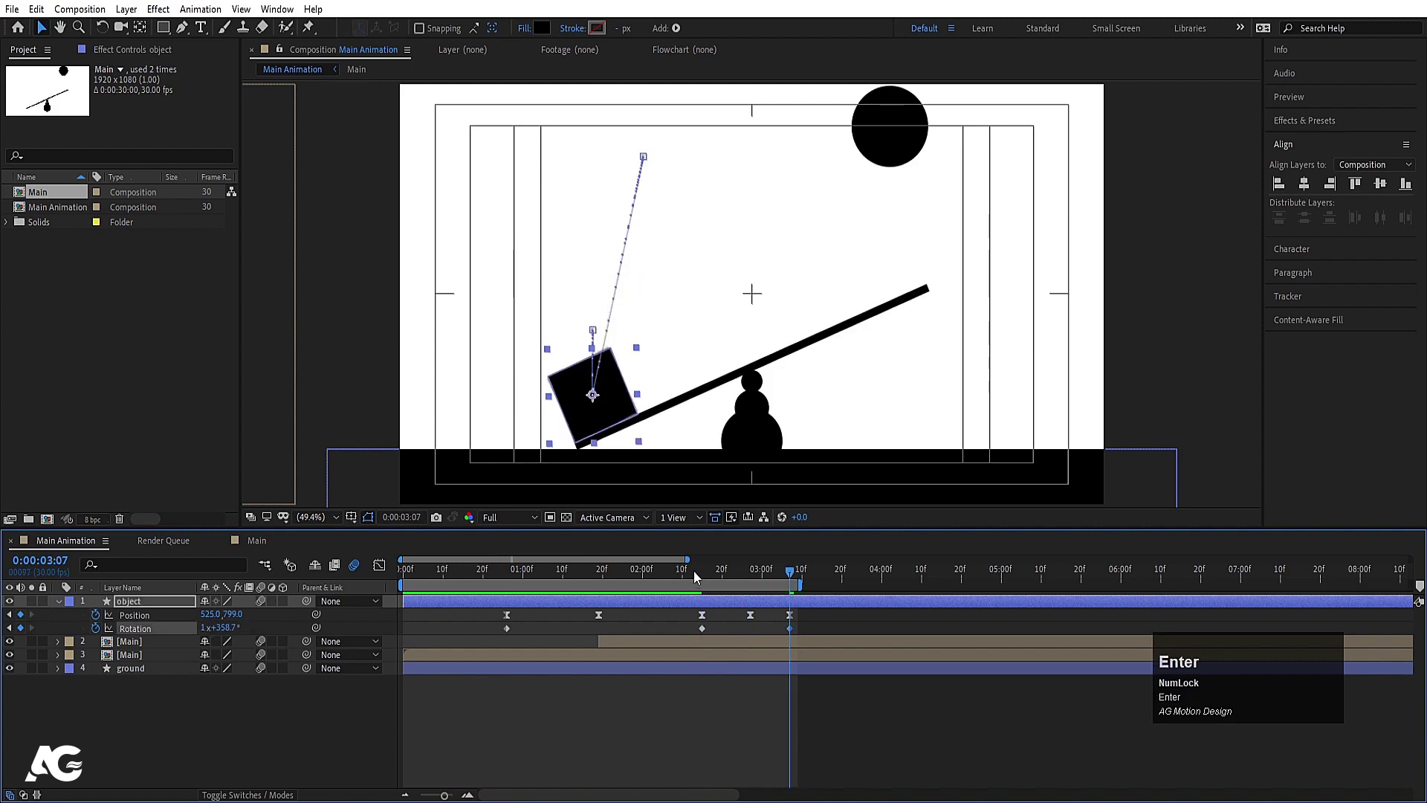
Step: Add +180 to the square's first Rotation keyframe value and confirm it
left_click(696, 582)
key("space")
left_click(696, 582)
key("space")
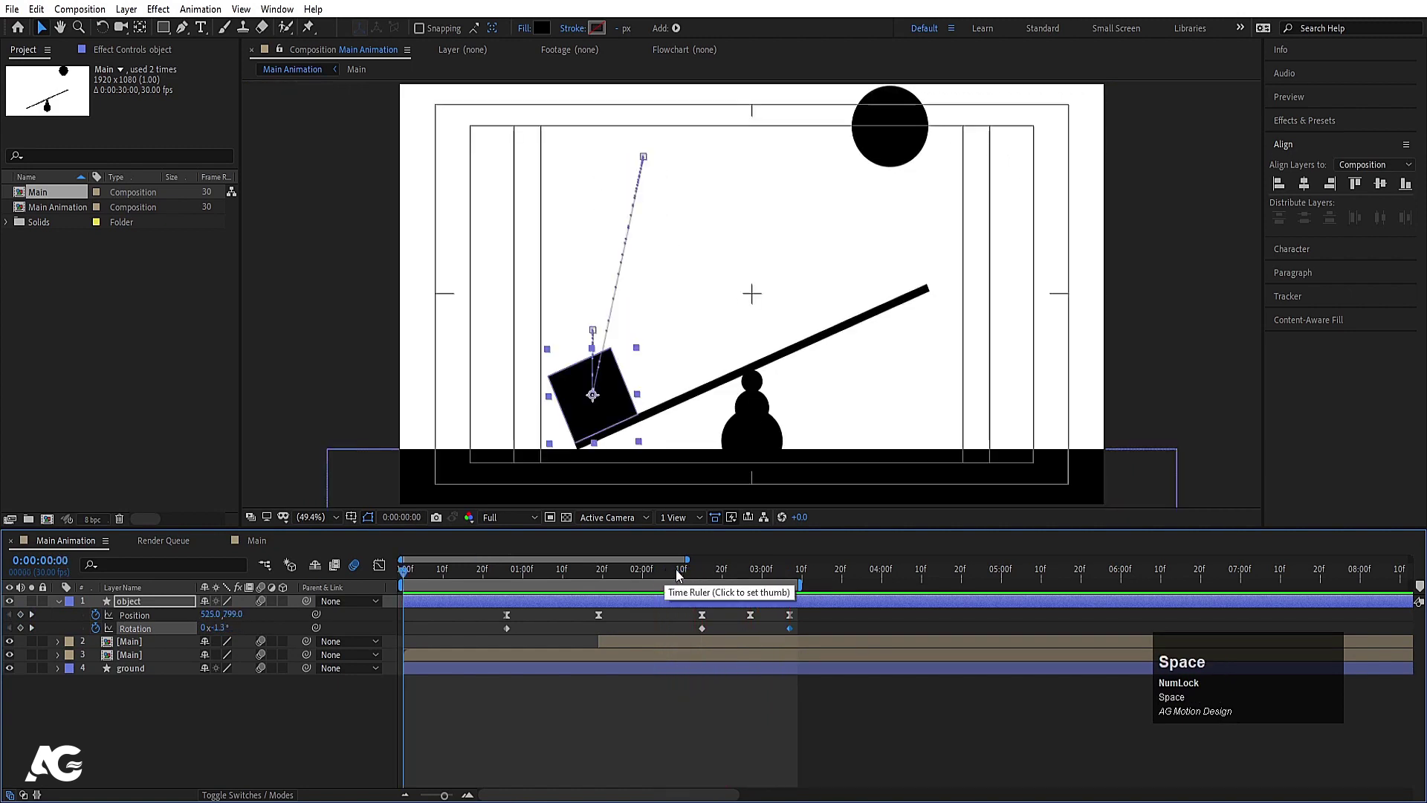
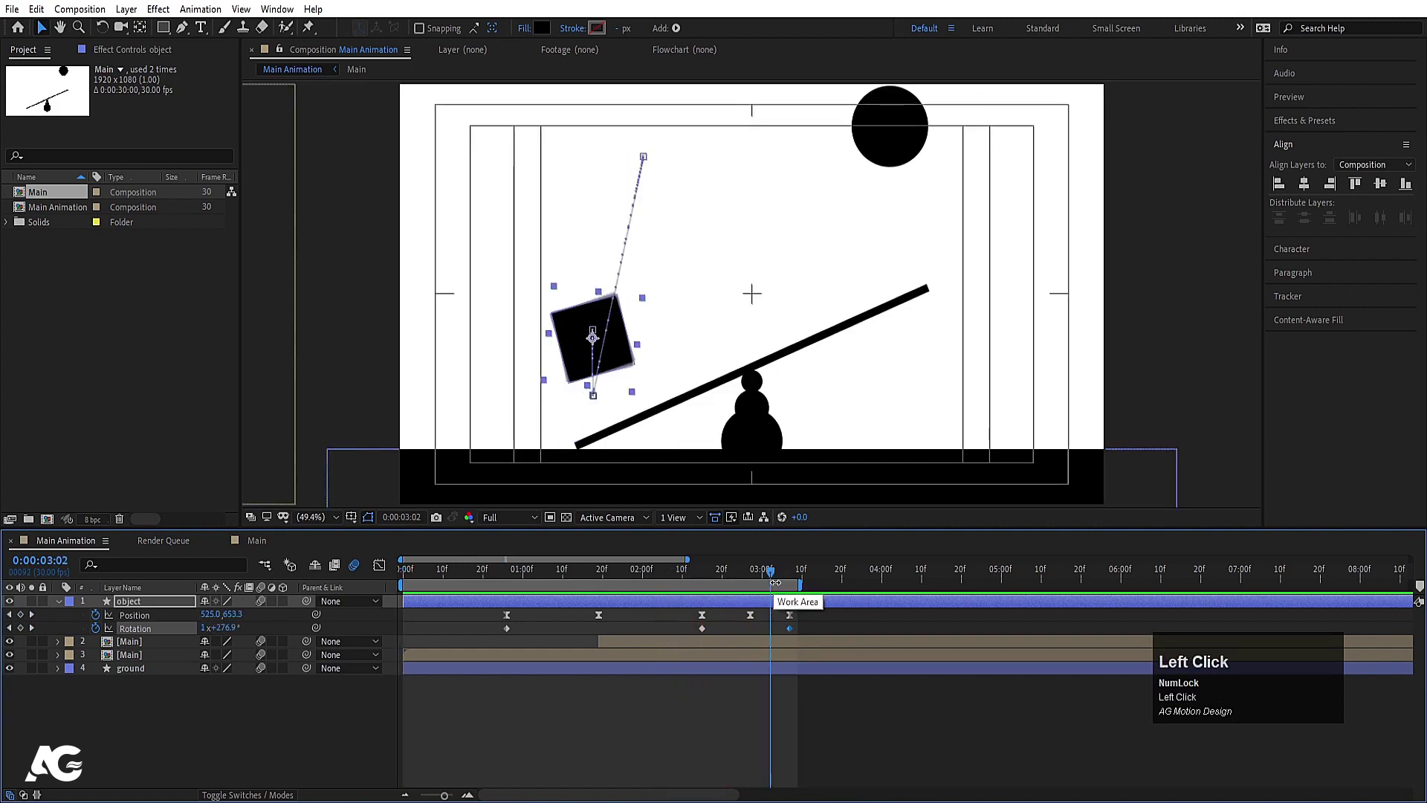
key("k")
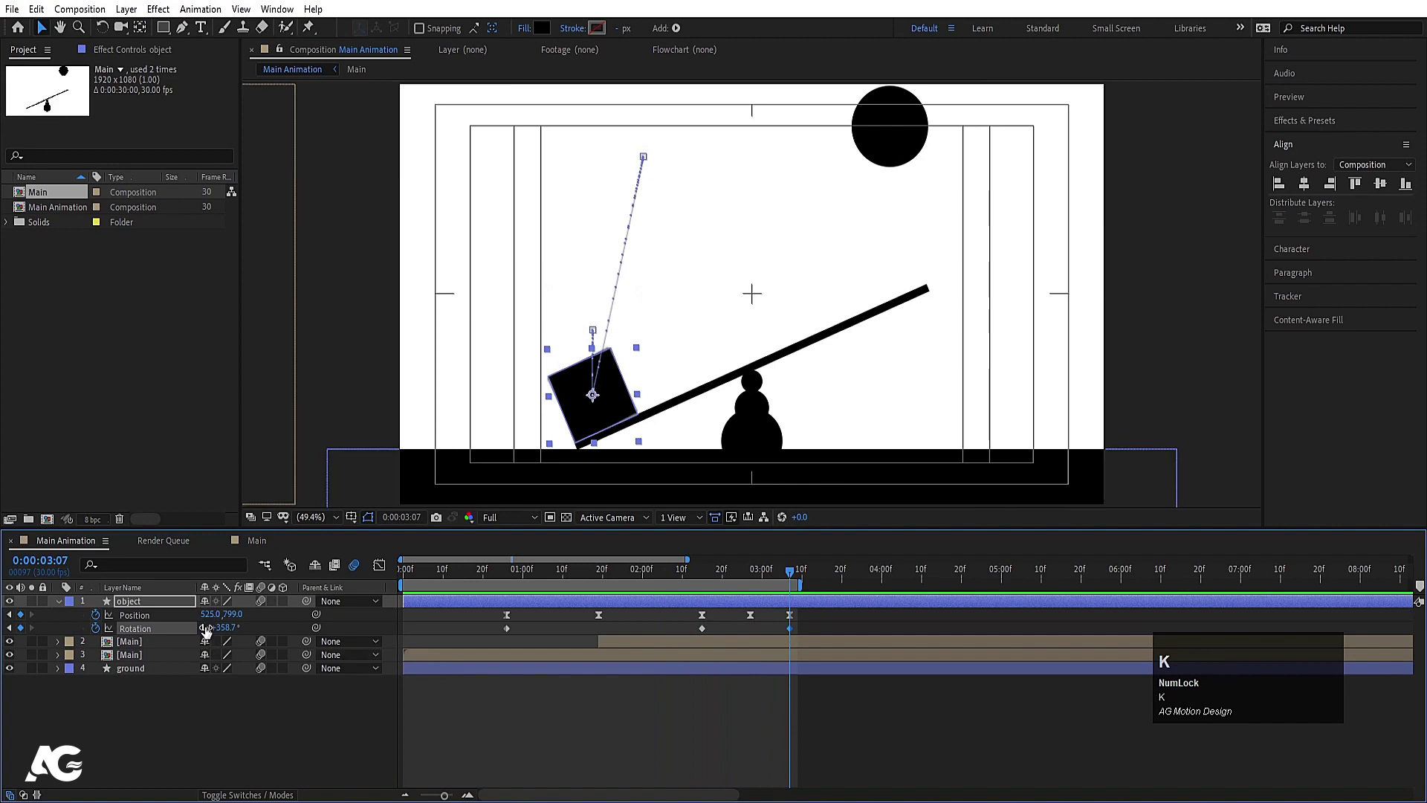
left_click(209, 636)
key("Return")
left_click(231, 640)
key("Right")
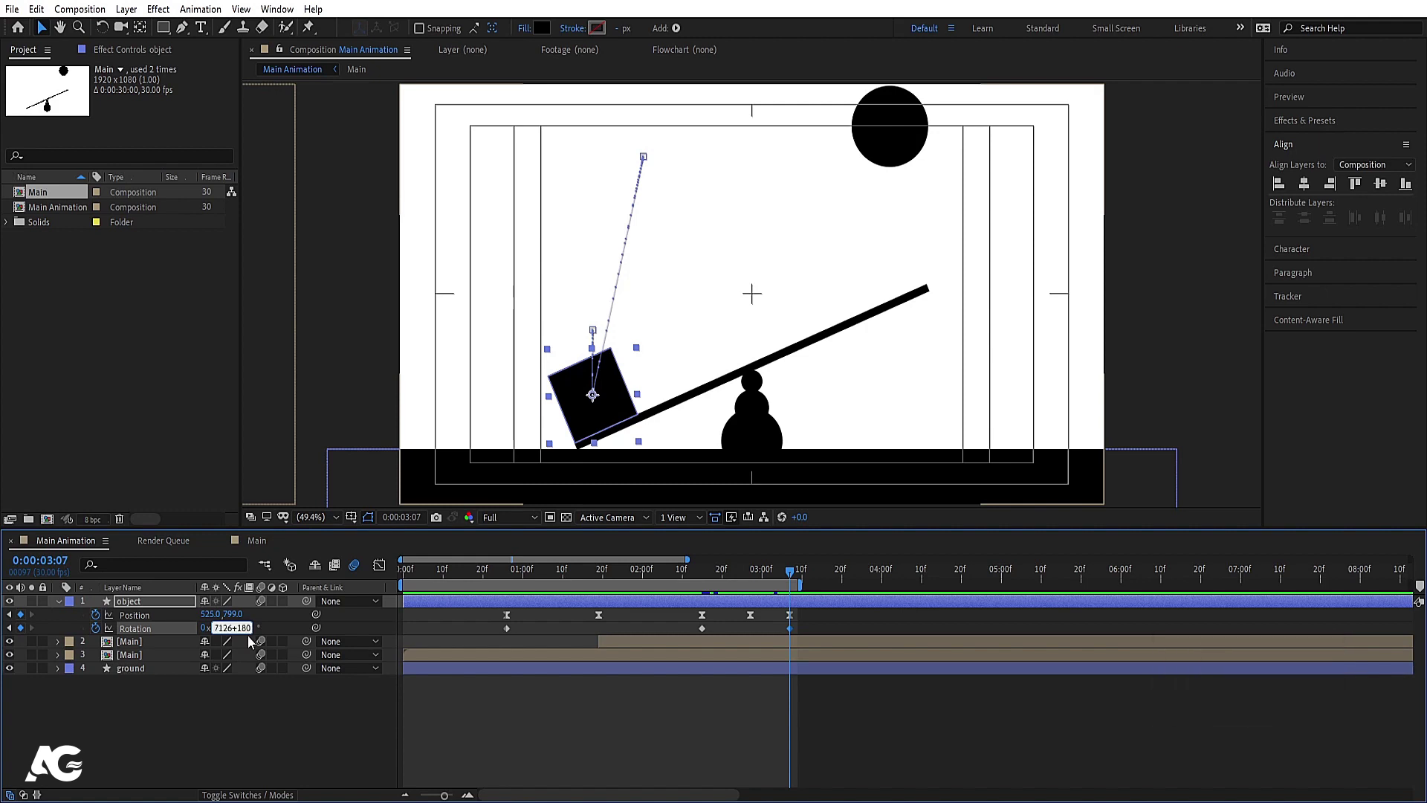
key("Right")
key("j")
key("j")
key("space")
Step: Add the extra half turn to the remaining Rotation keyframes
left_click(705, 576)
key("space")
left_click(675, 589)
key("space")
left_click(753, 586)
type("jk")
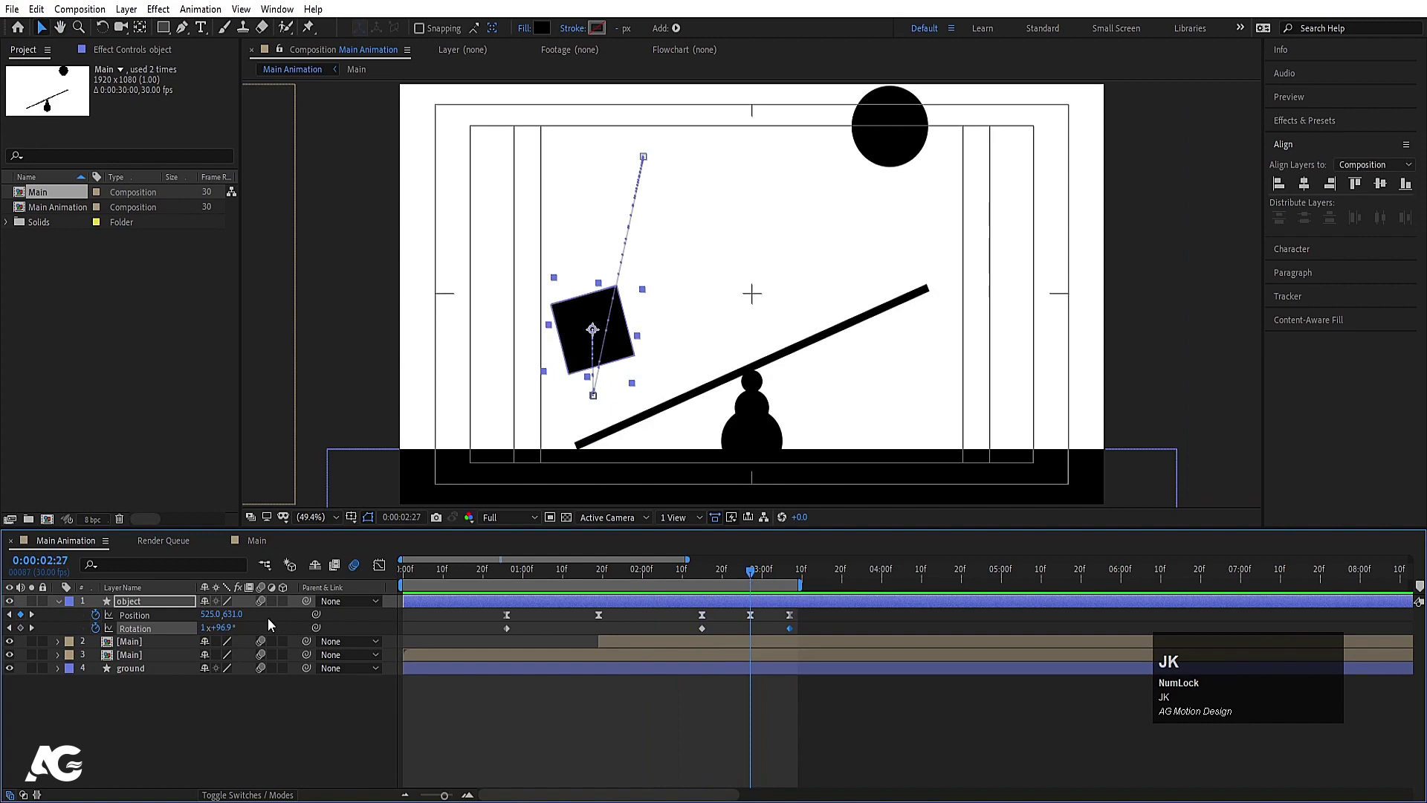
left_click(239, 625)
key("j")
key("space")
Step: Scrub to mid-flight and RAM-preview the flipping square from 0:29
left_click(691, 574)
key("space")
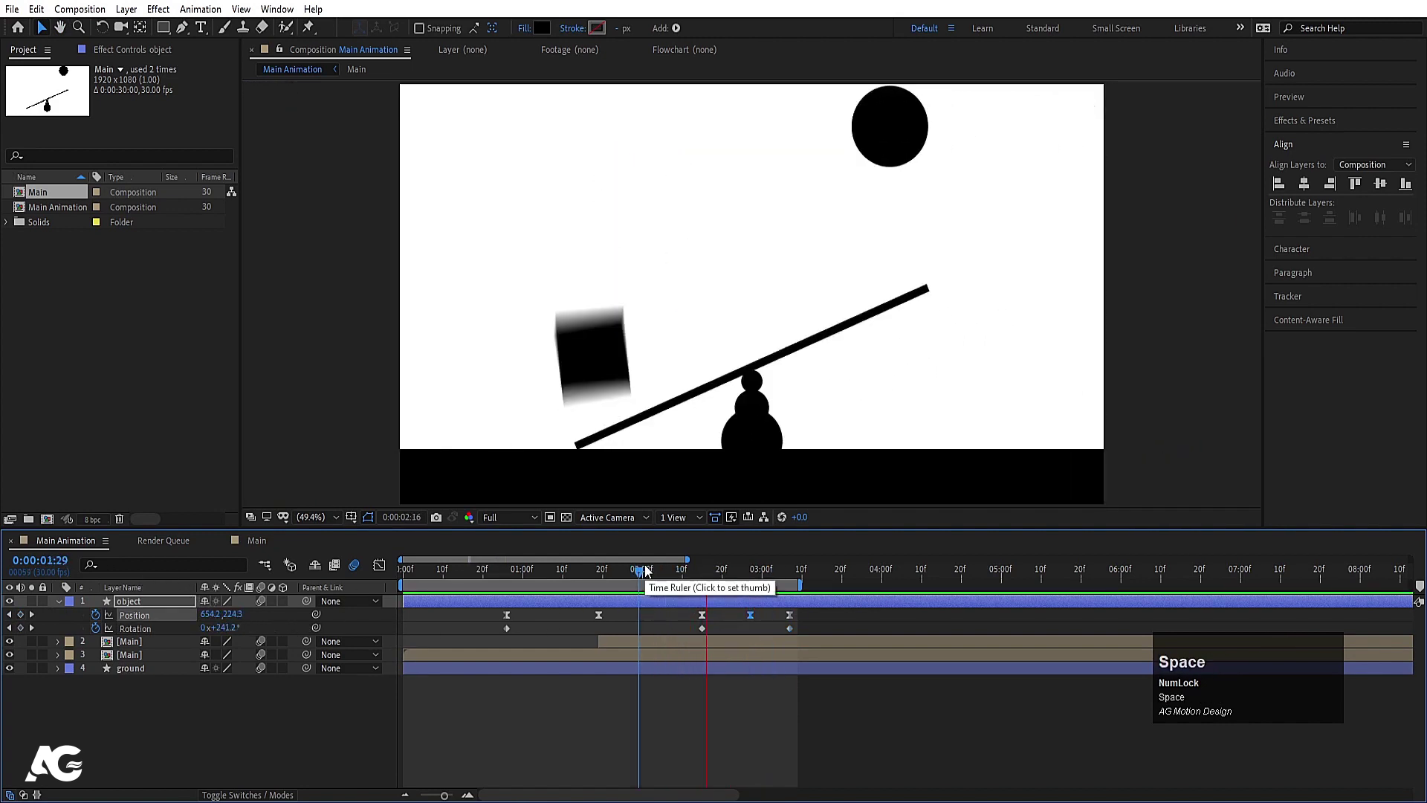
left_click(674, 575)
key("space")
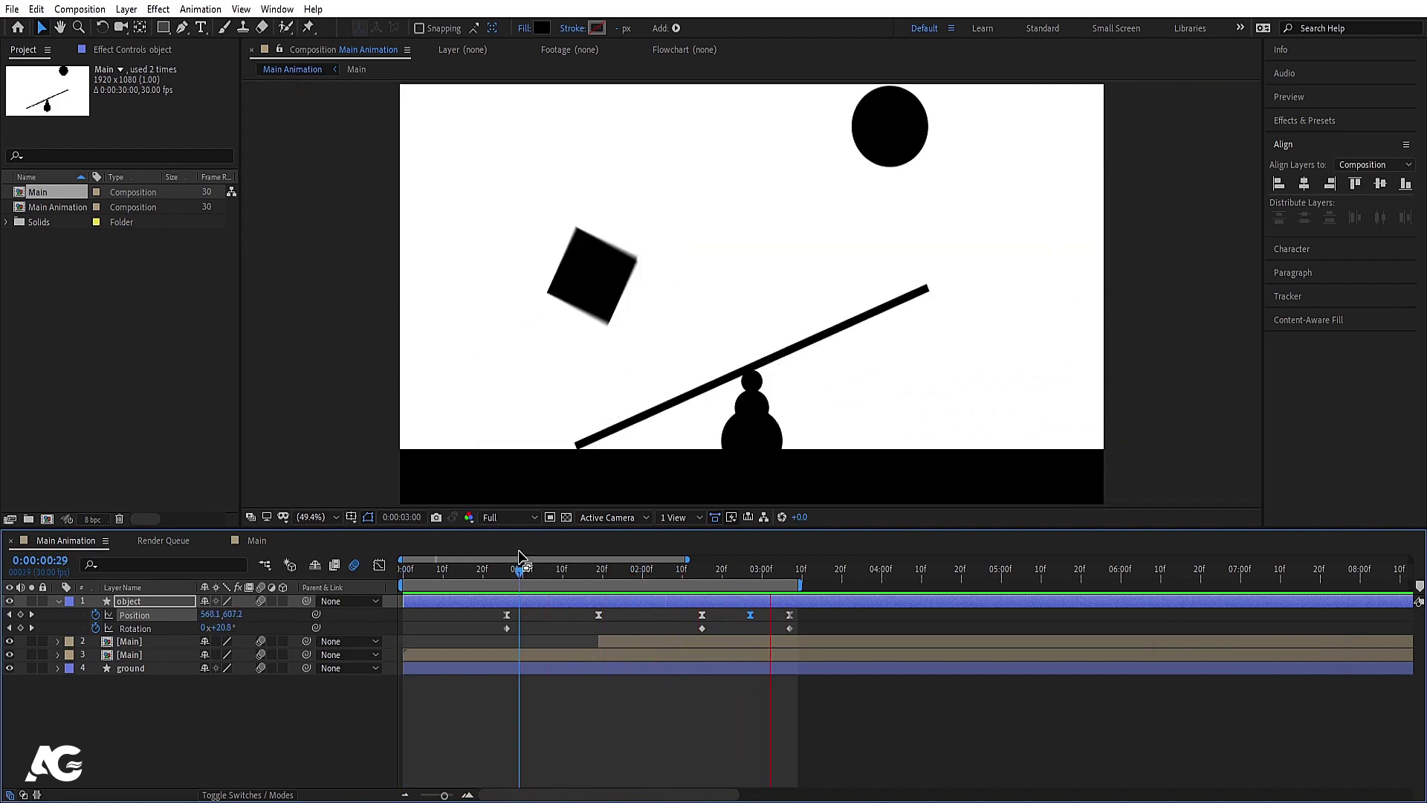
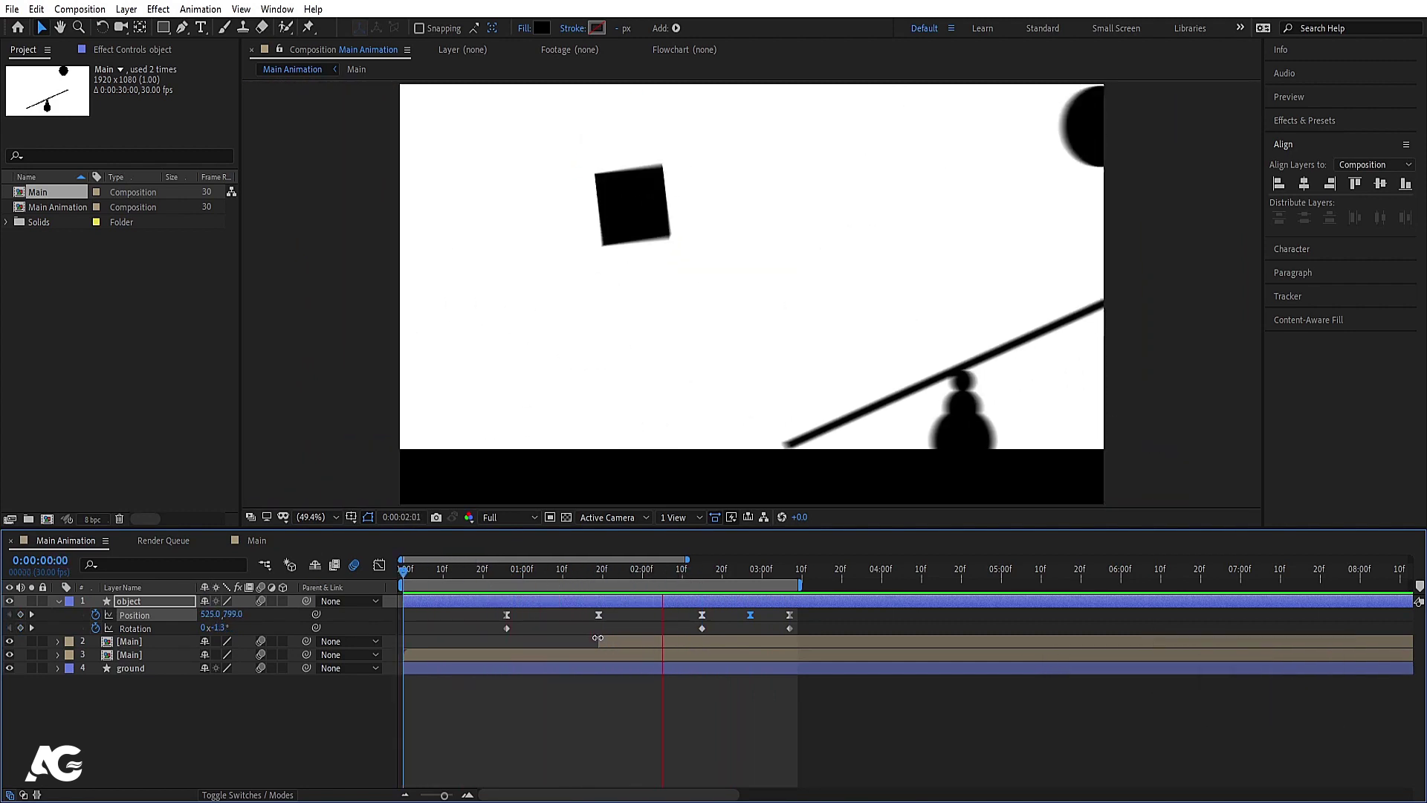
Step: At 2:15 lower the block to 525,843 with rotation 1x+22.7° so it lands flat
key("space")
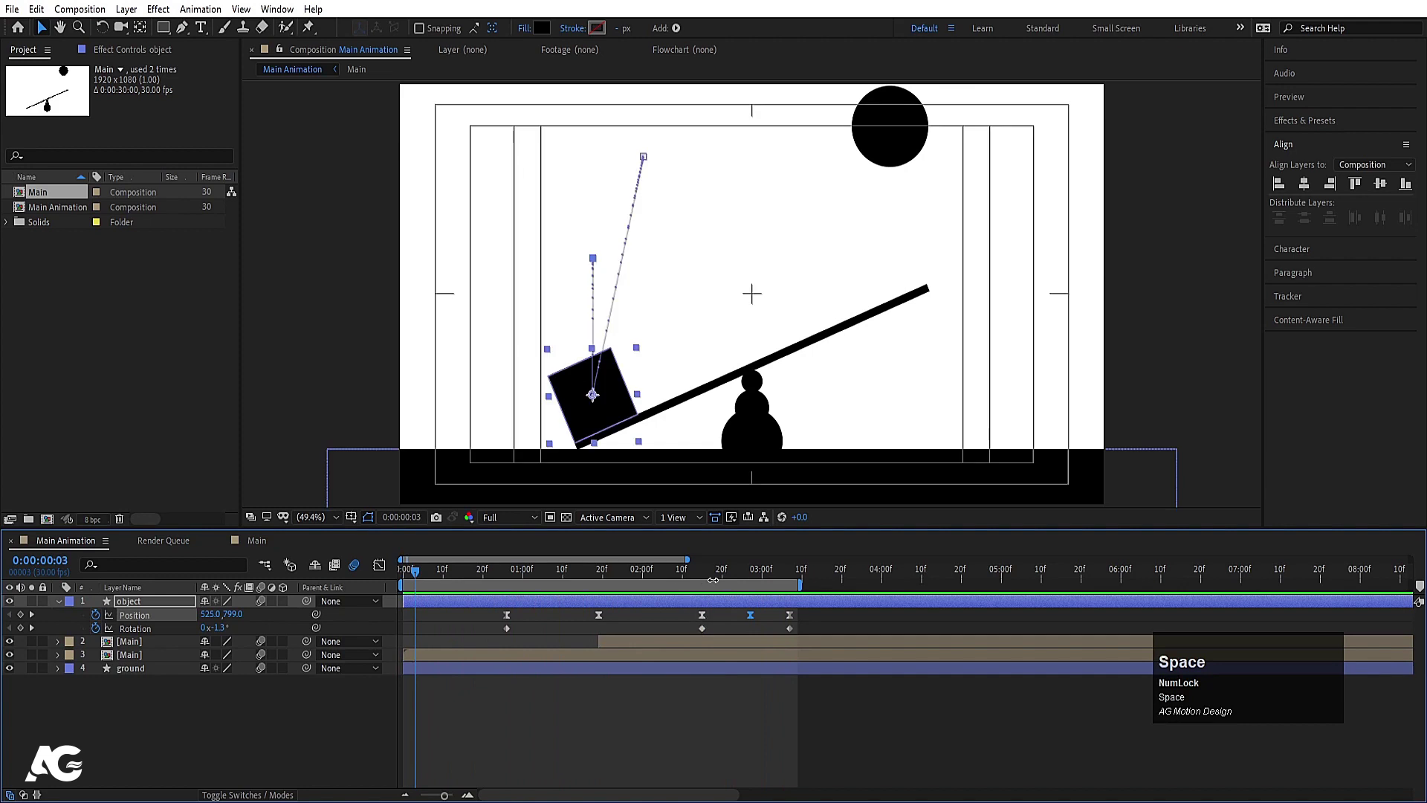
left_click_drag(711, 582, 706, 606)
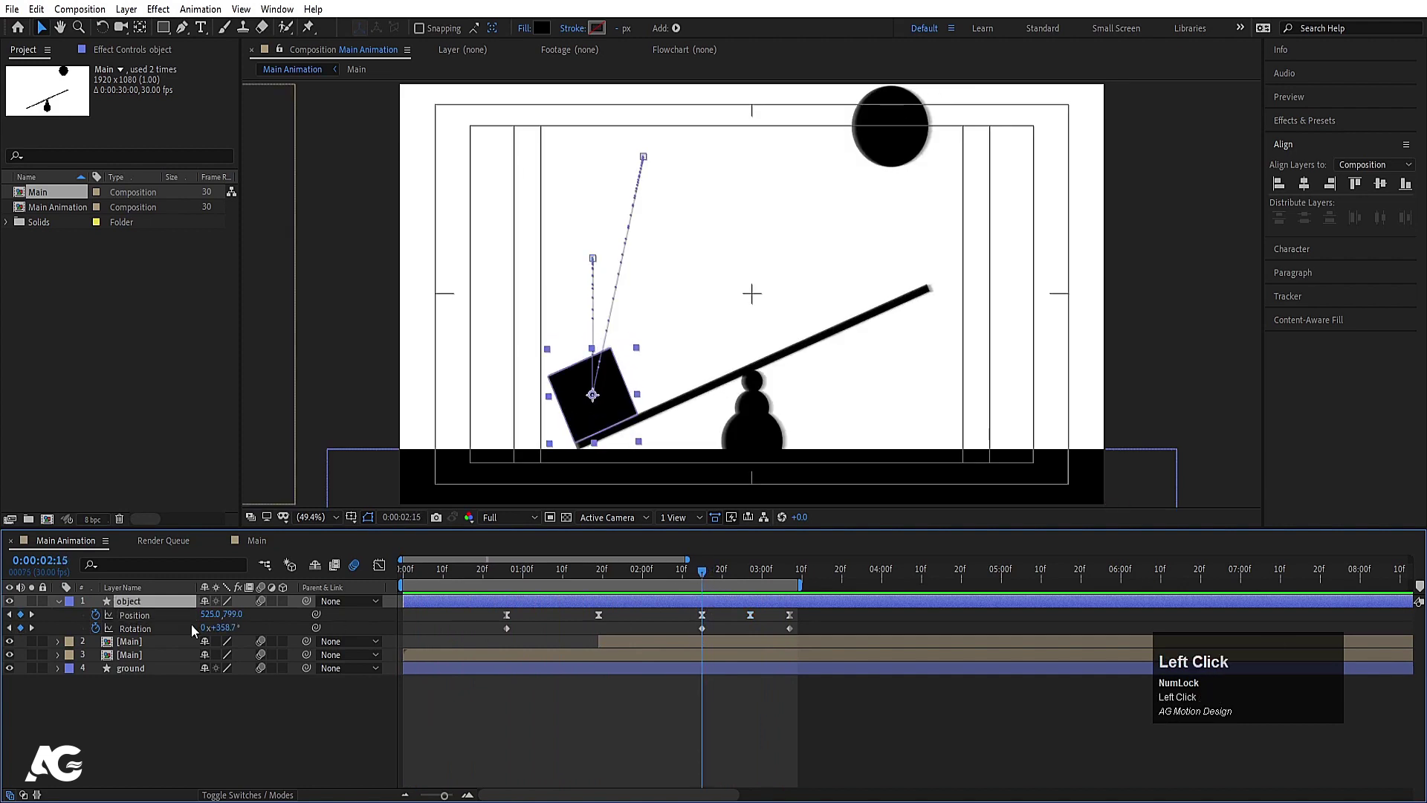
key("space")
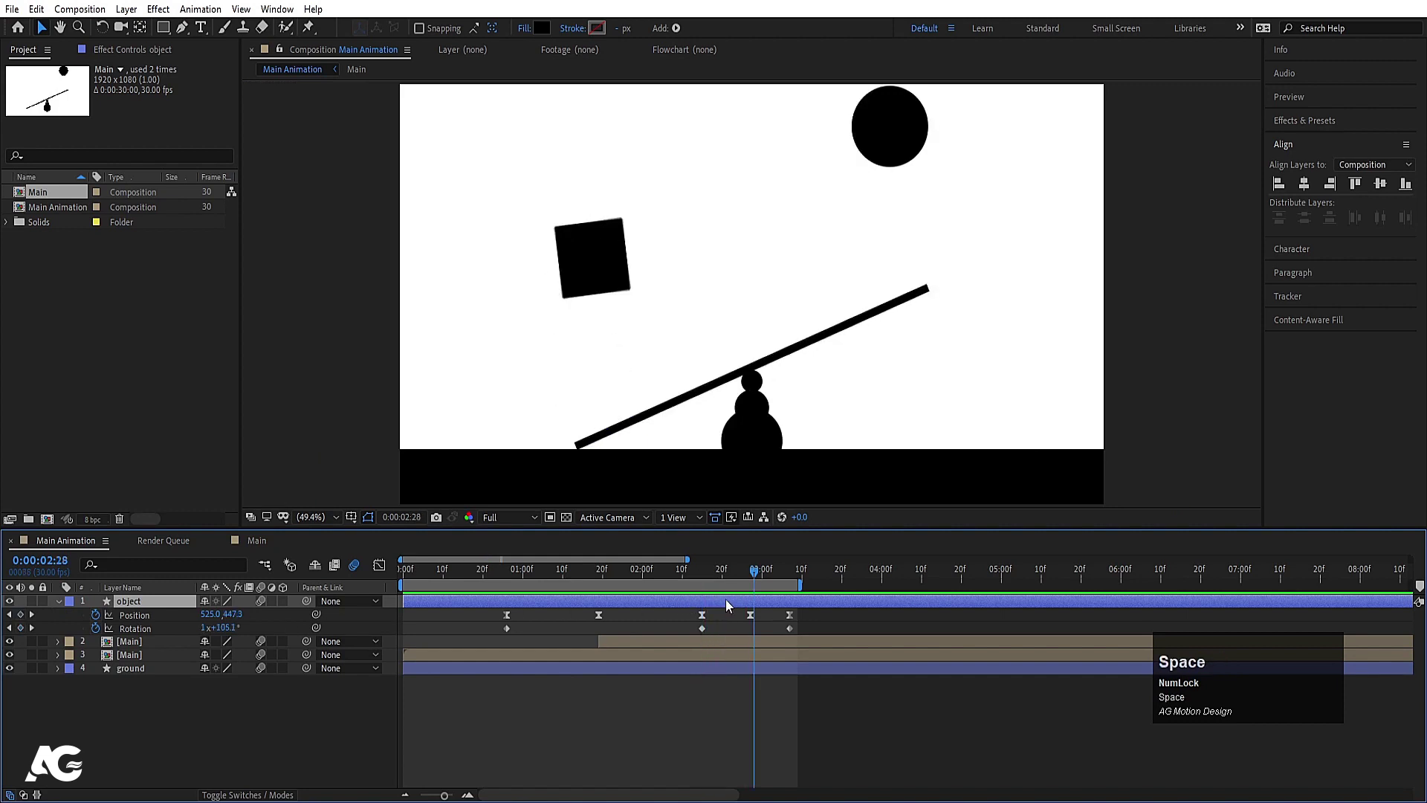
type("jj")
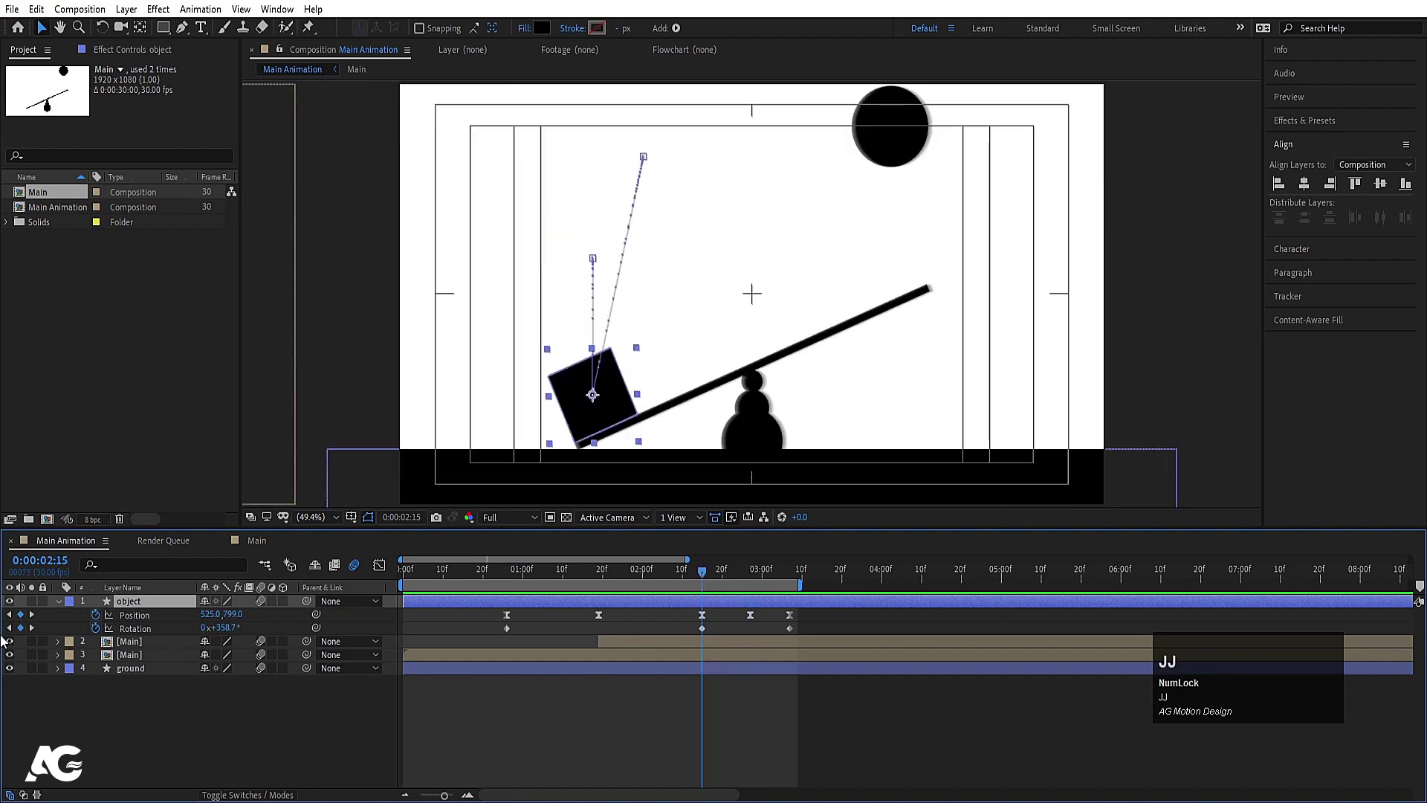
left_click_drag(16, 642, 618, 610)
Step: Hide the [Main] seesaw layers and step through the square's flight to check the landing
key("space")
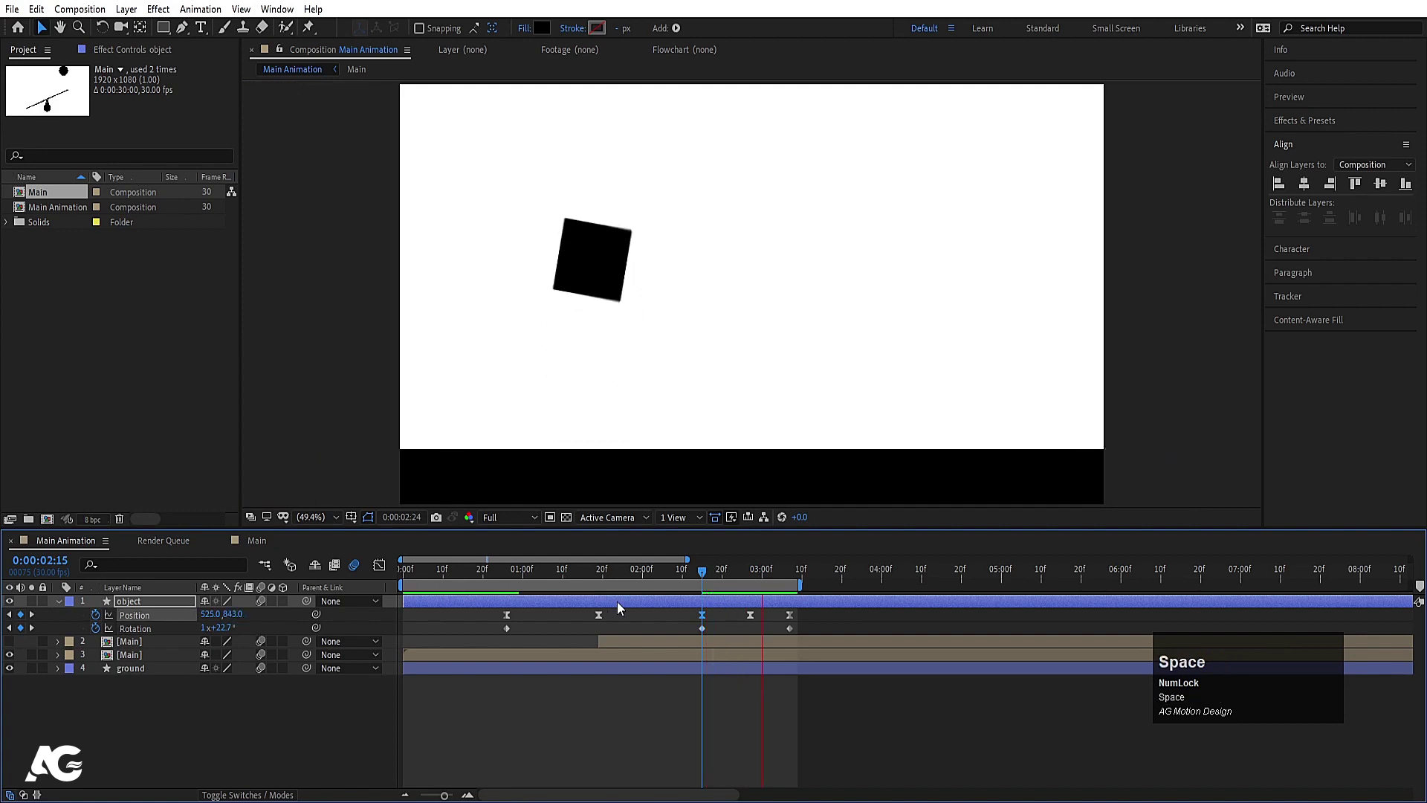
left_click(665, 579)
key("space")
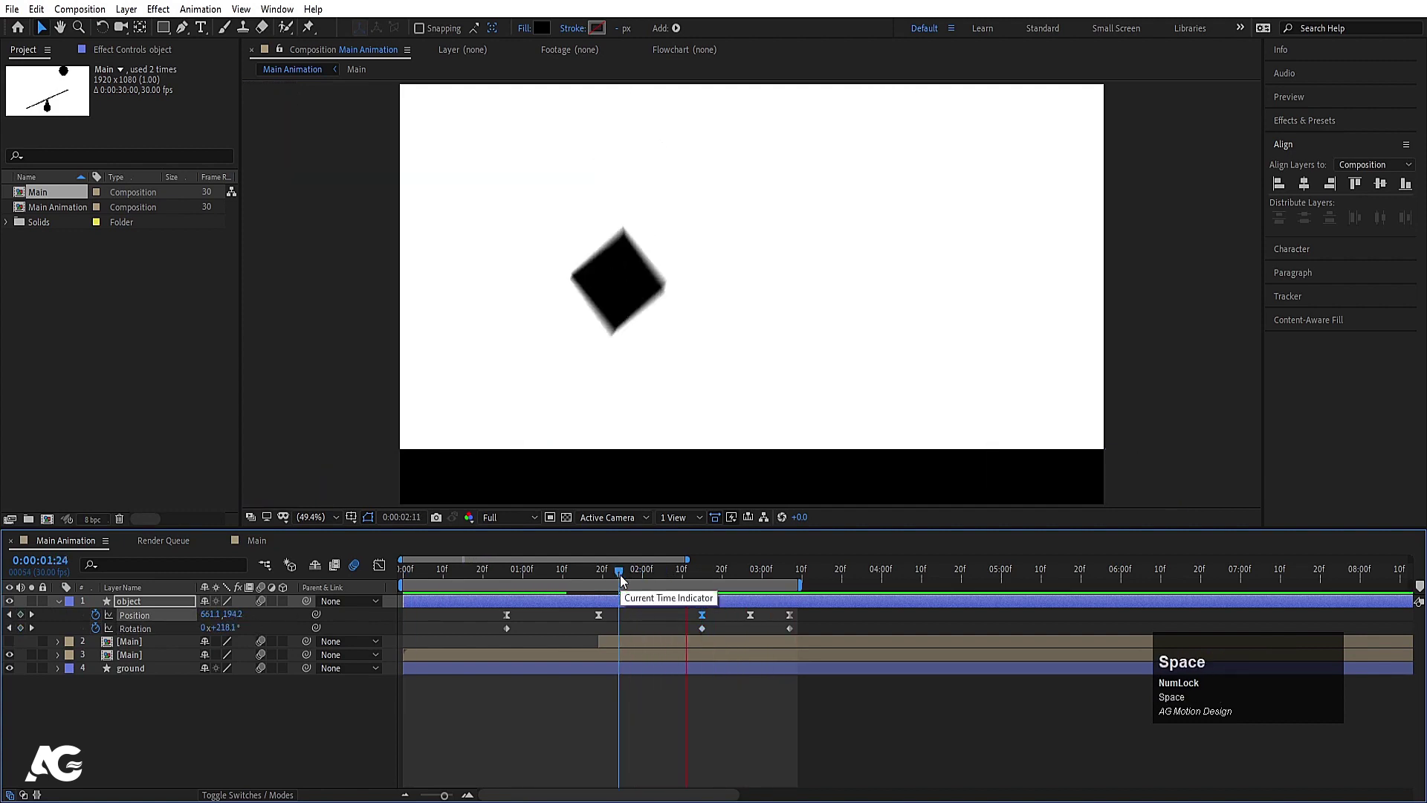
left_click_drag(706, 582, 697, 650)
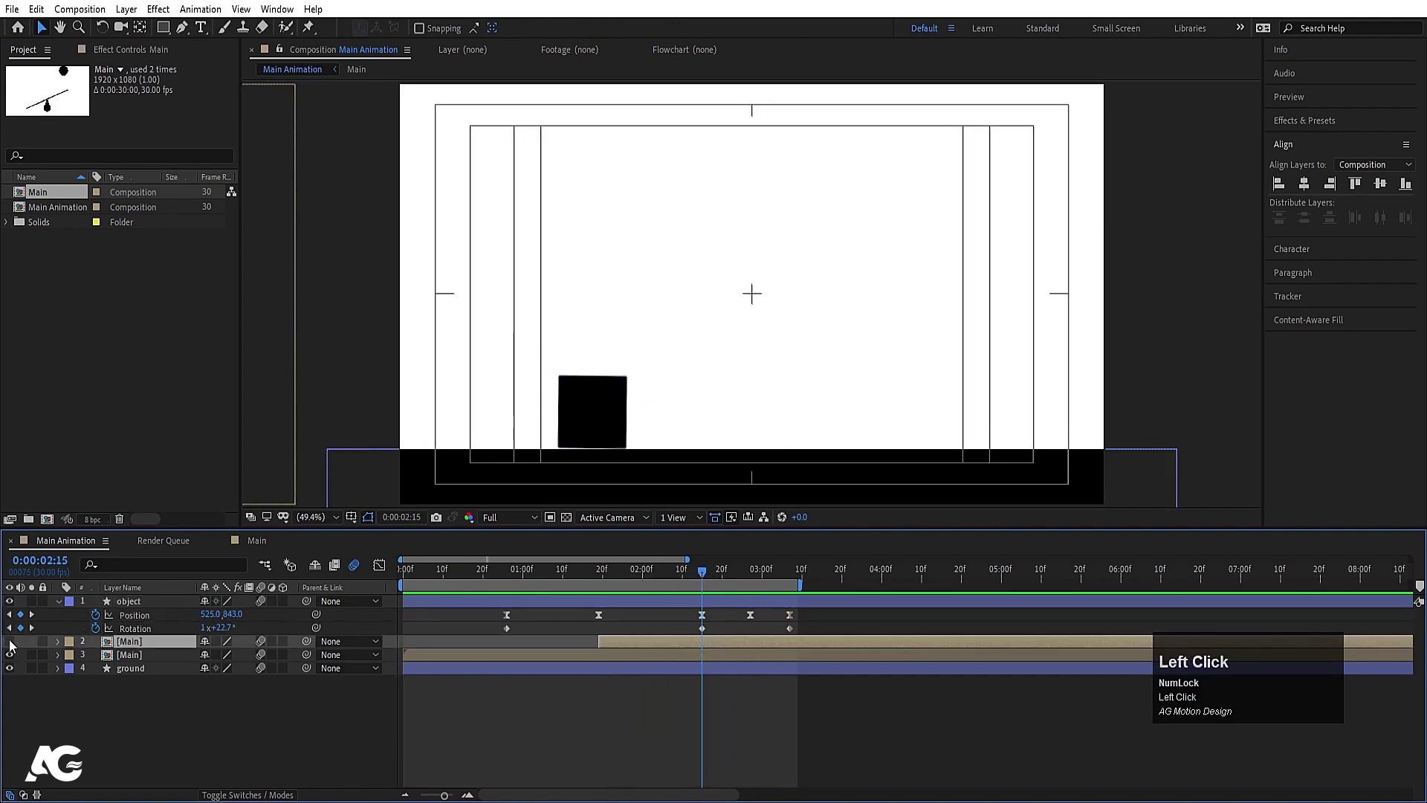
Step: Keyframe the second [Main] seesaw copy's Position X off-screen right and preview
key("u")
left_click_drag(715, 582, 593, 585)
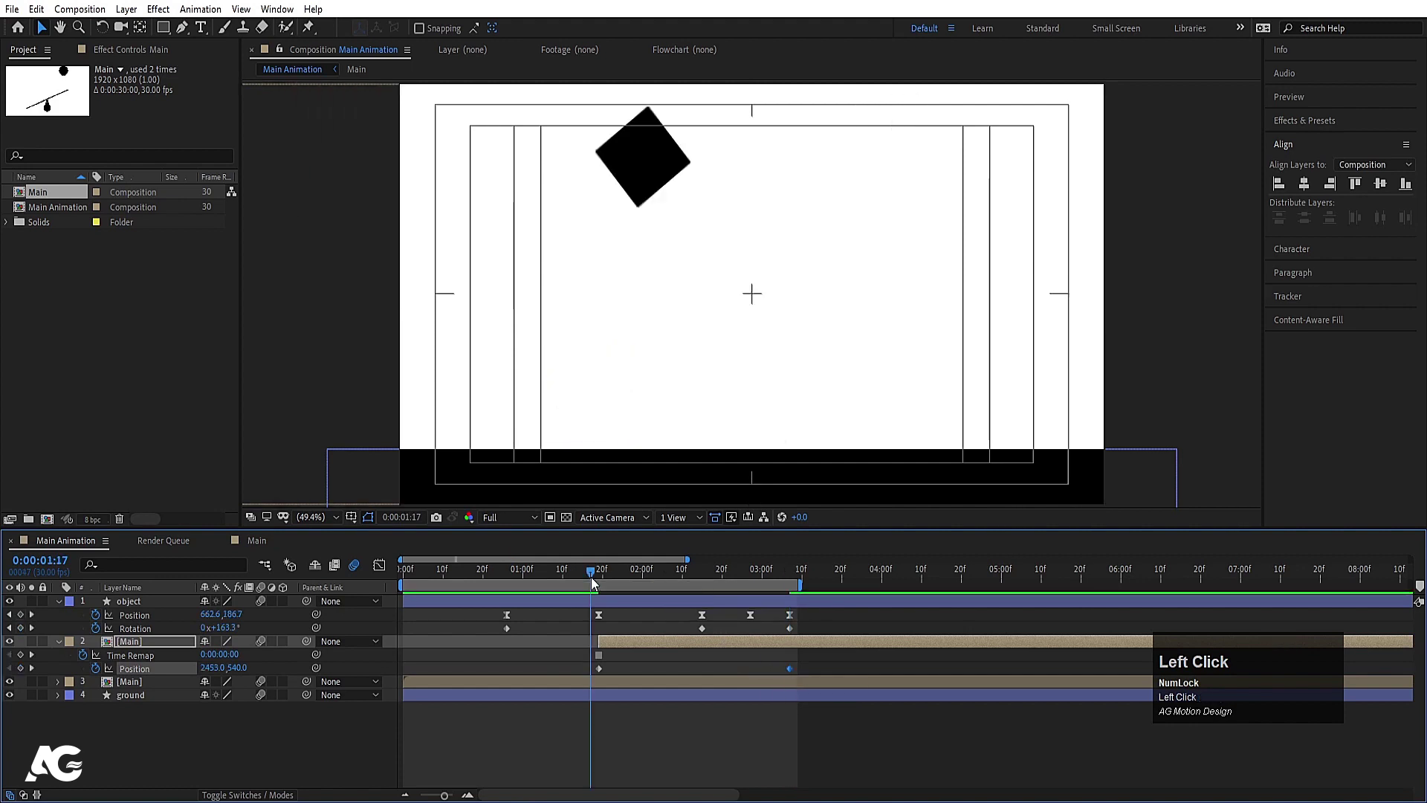
key("space")
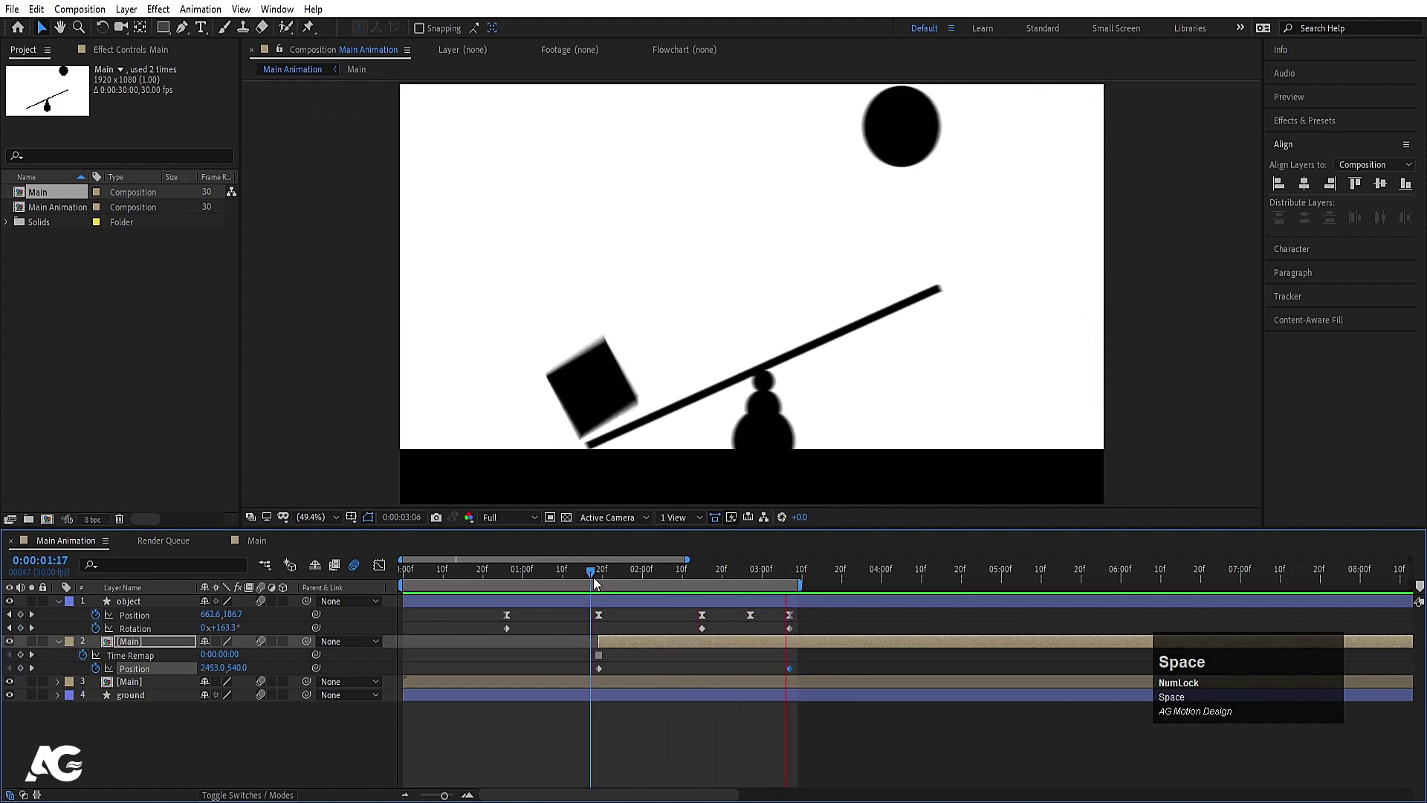
left_click(595, 585)
key("space")
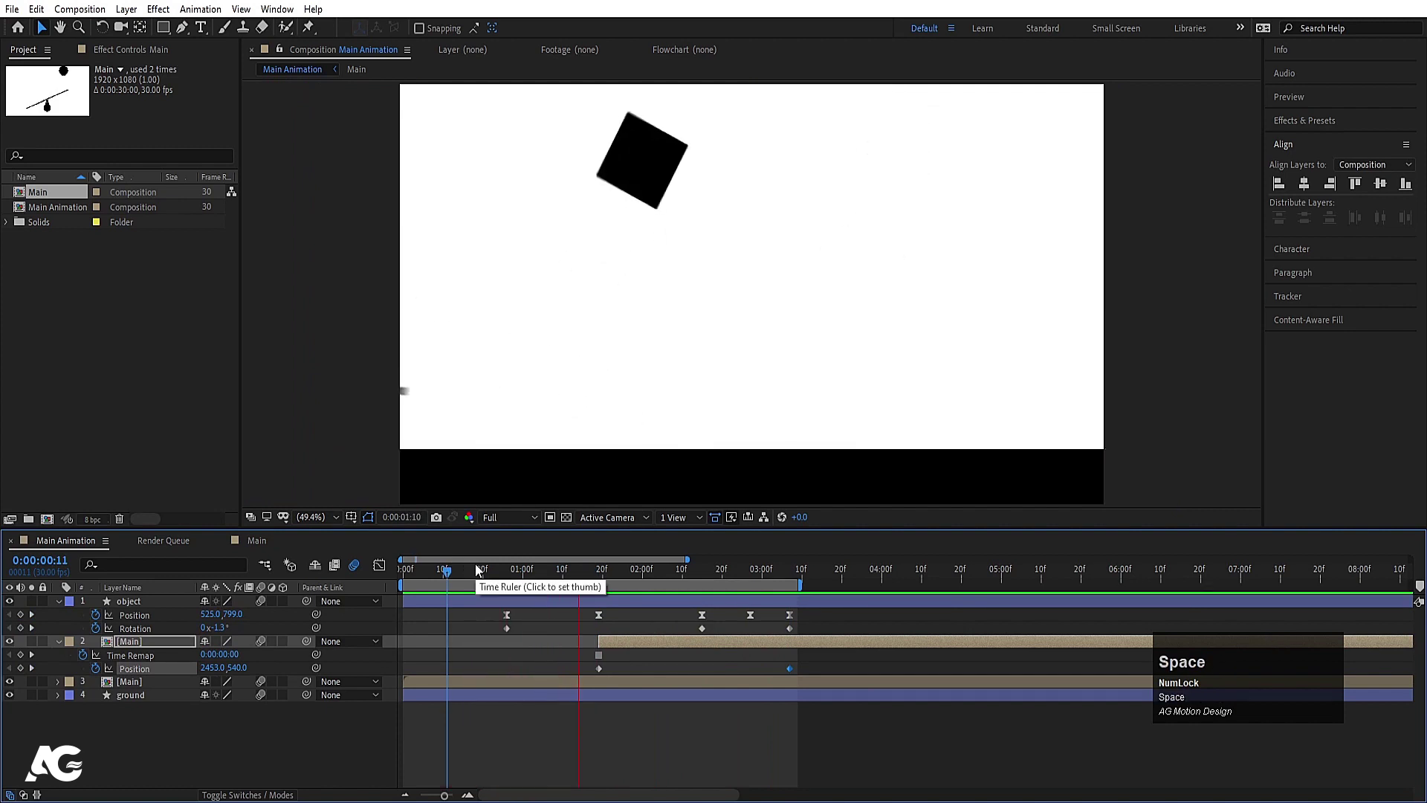
key("space")
Step: Push the copy further right so it slides in to meet the square at 2:27, then preview
left_click_drag(603, 581, 636, 658)
key("space")
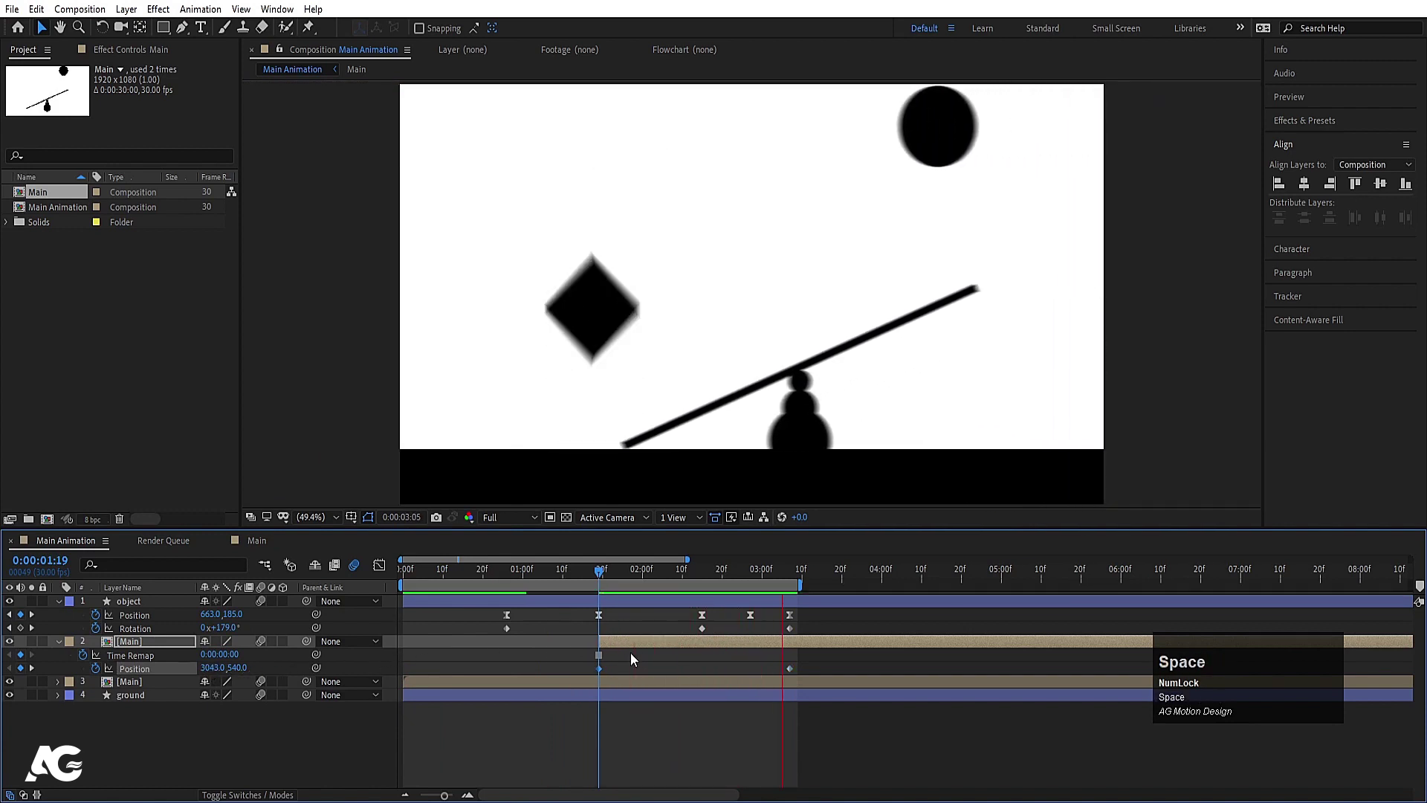
key("space")
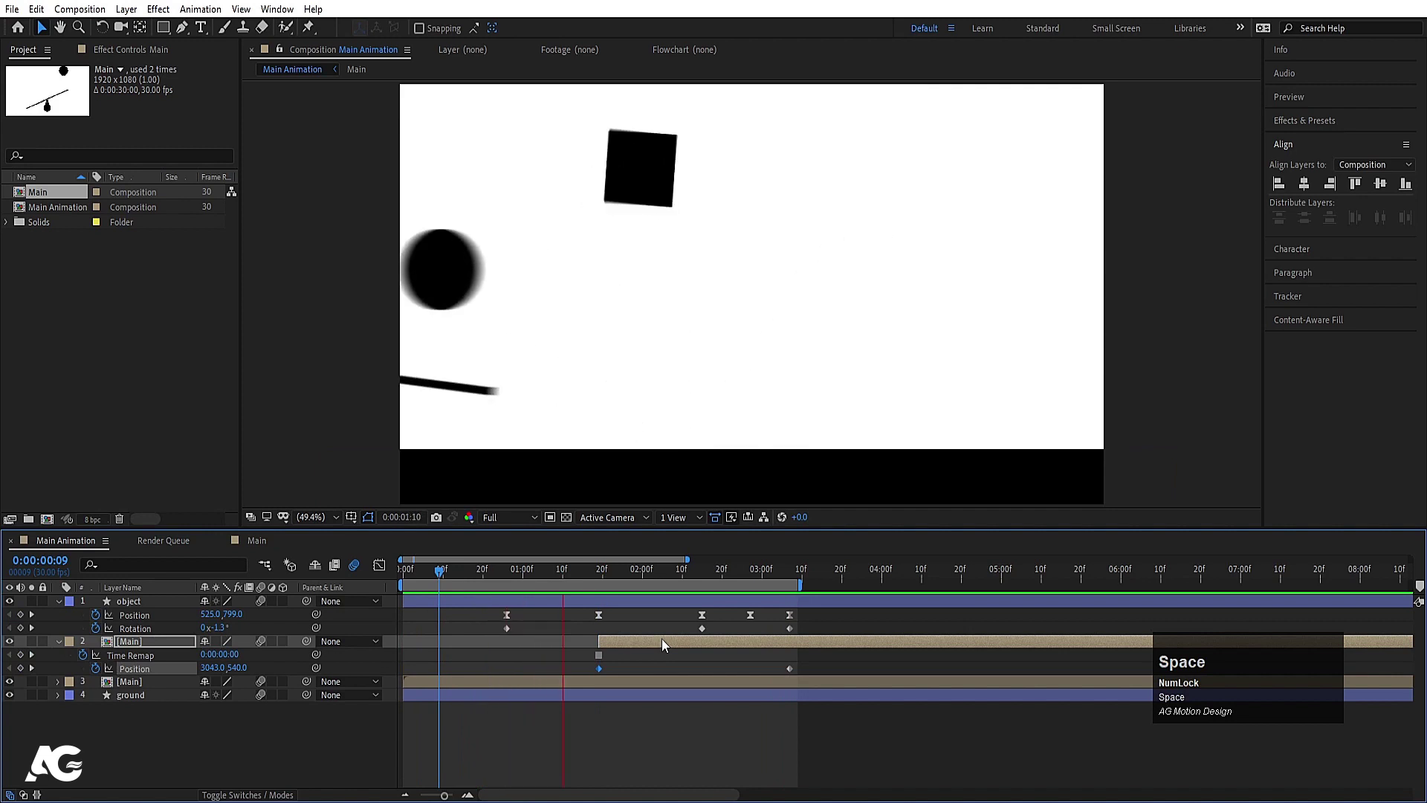
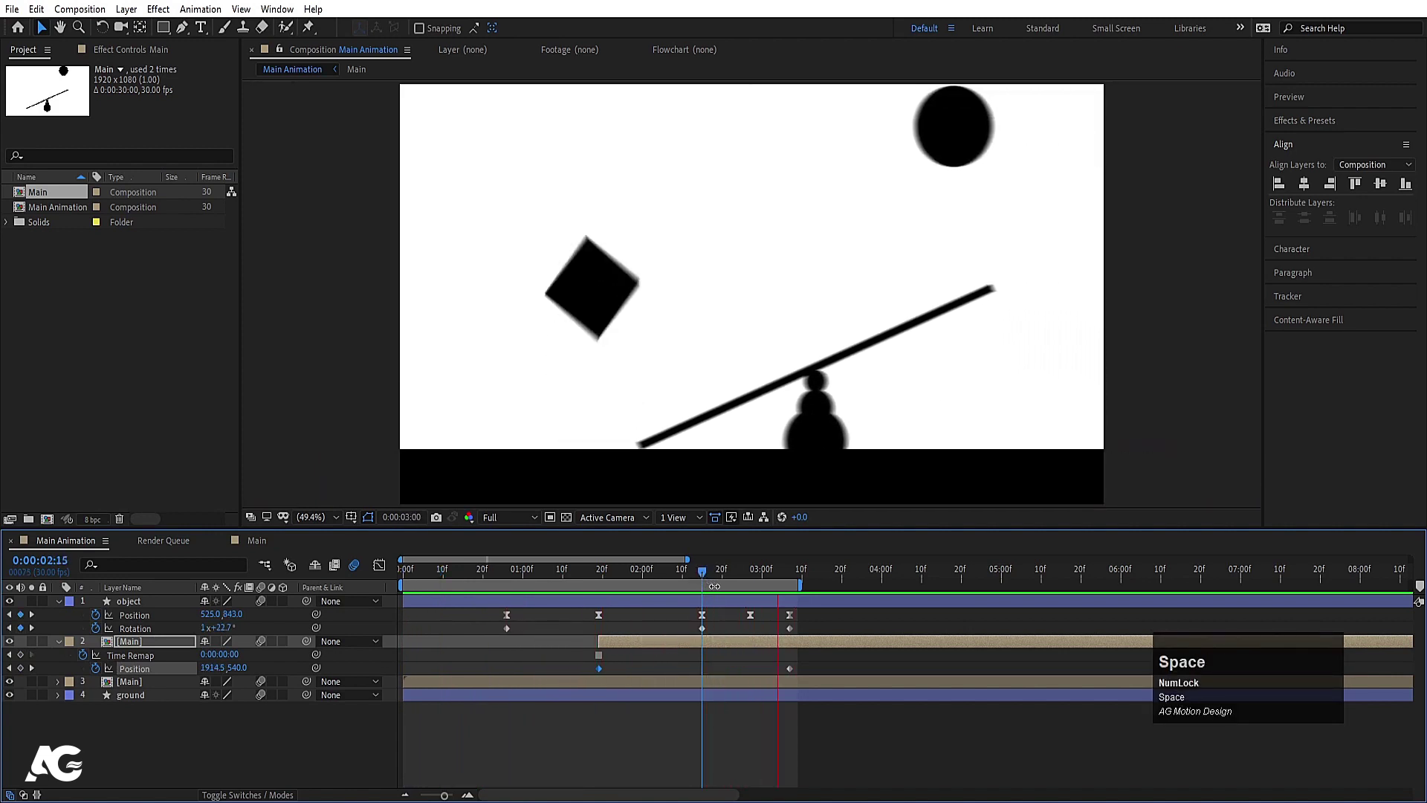
left_click(701, 578)
key("space")
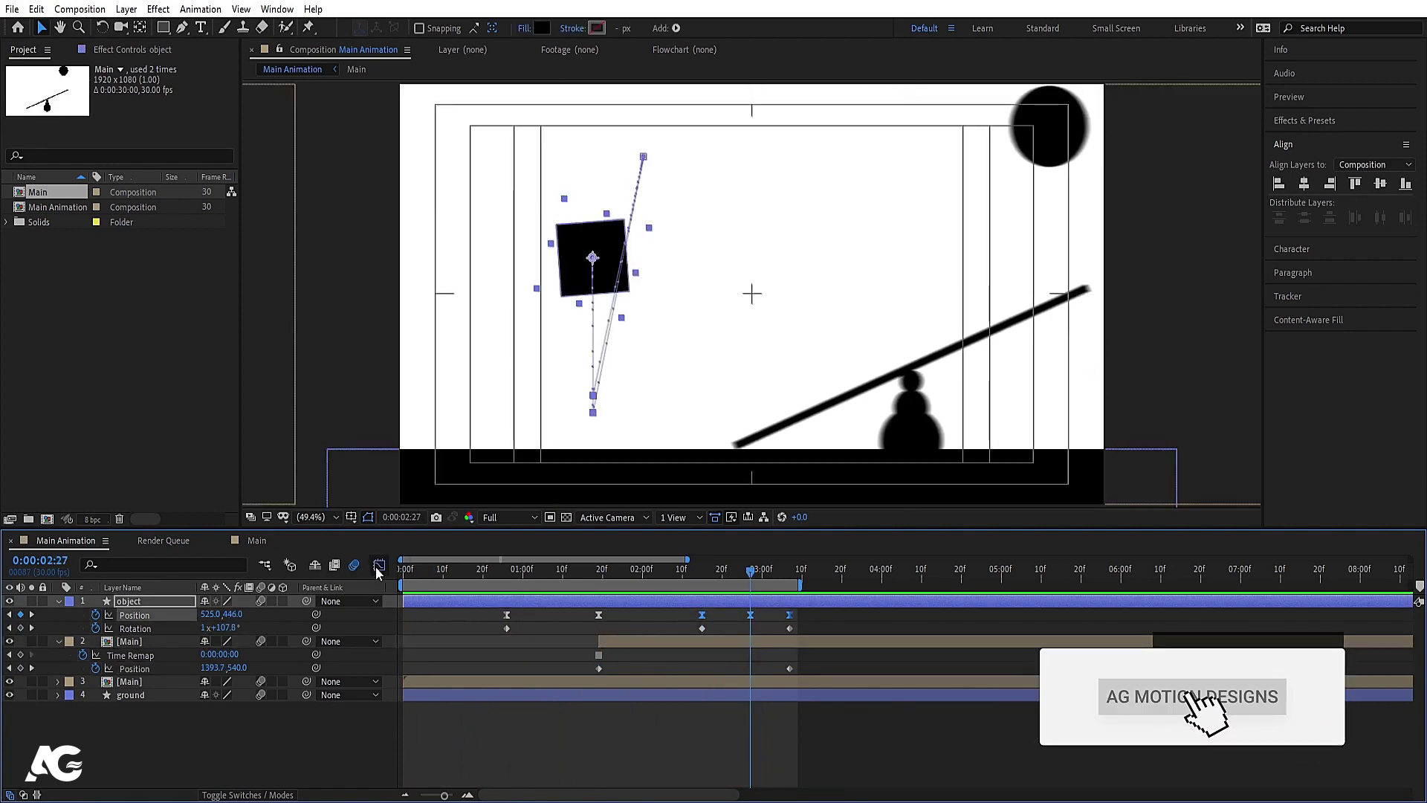
Step: Ease the square's flight in the Graph Editor by pulling the speed curve's influence handles, then preview it
left_click(665, 702)
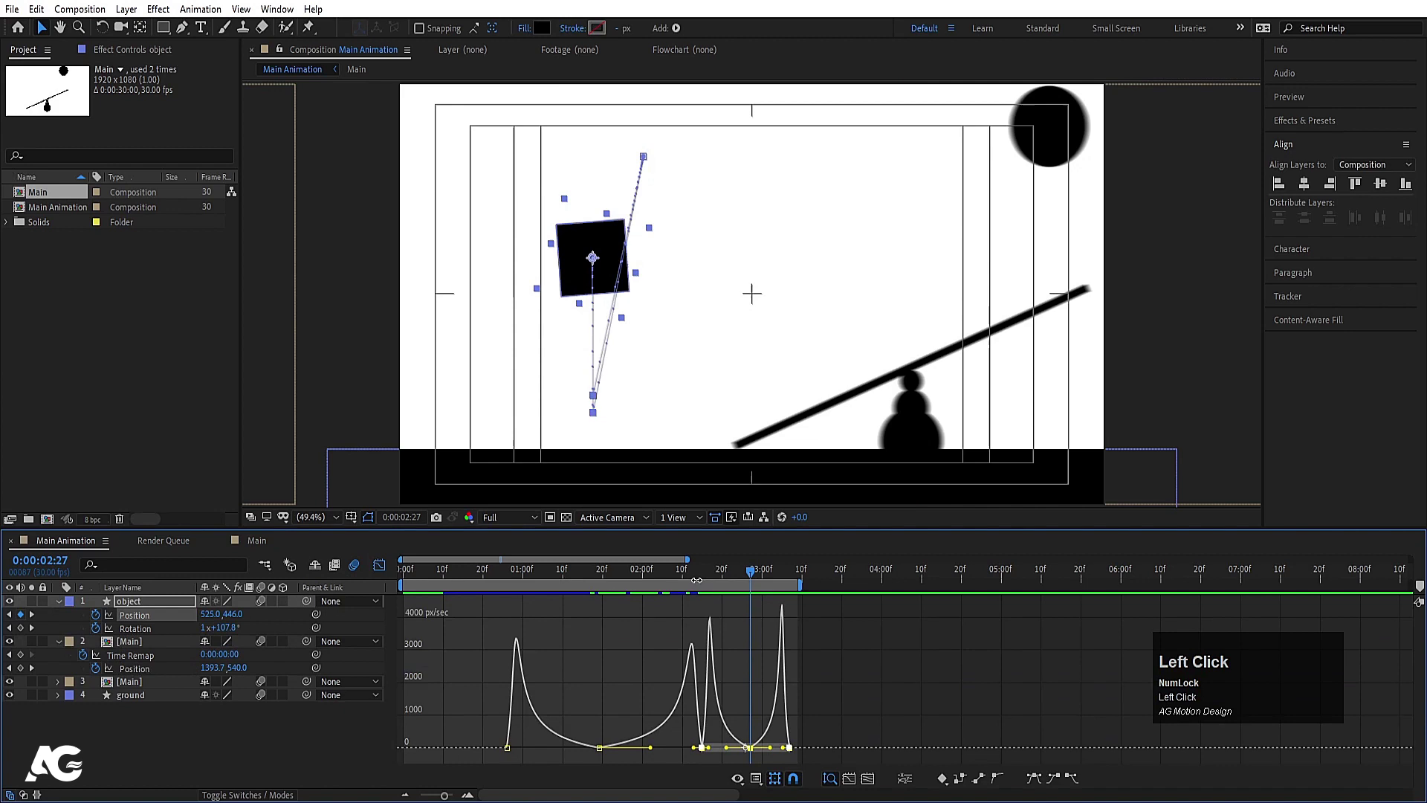
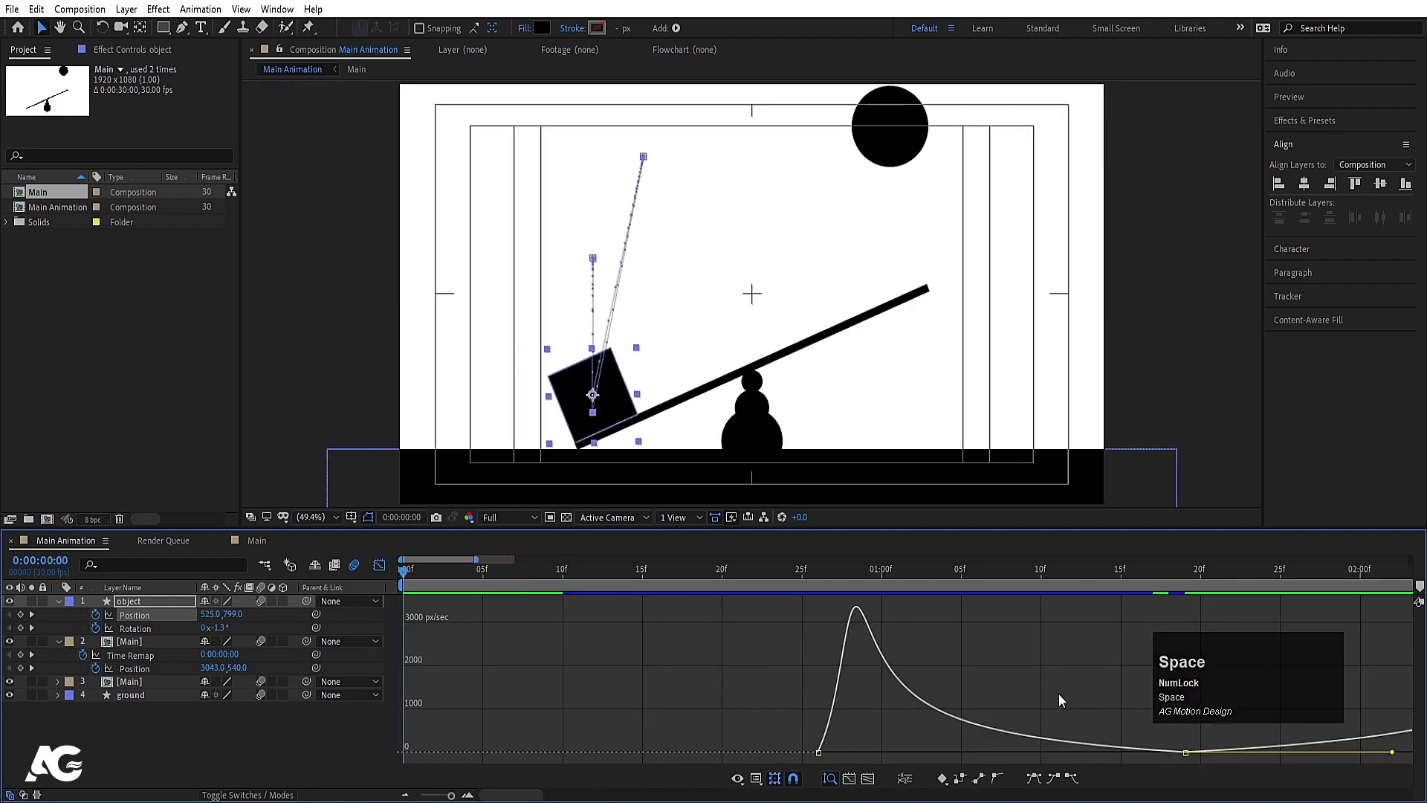
key("-")
key("-")
left_click(812, 734)
type("==-")
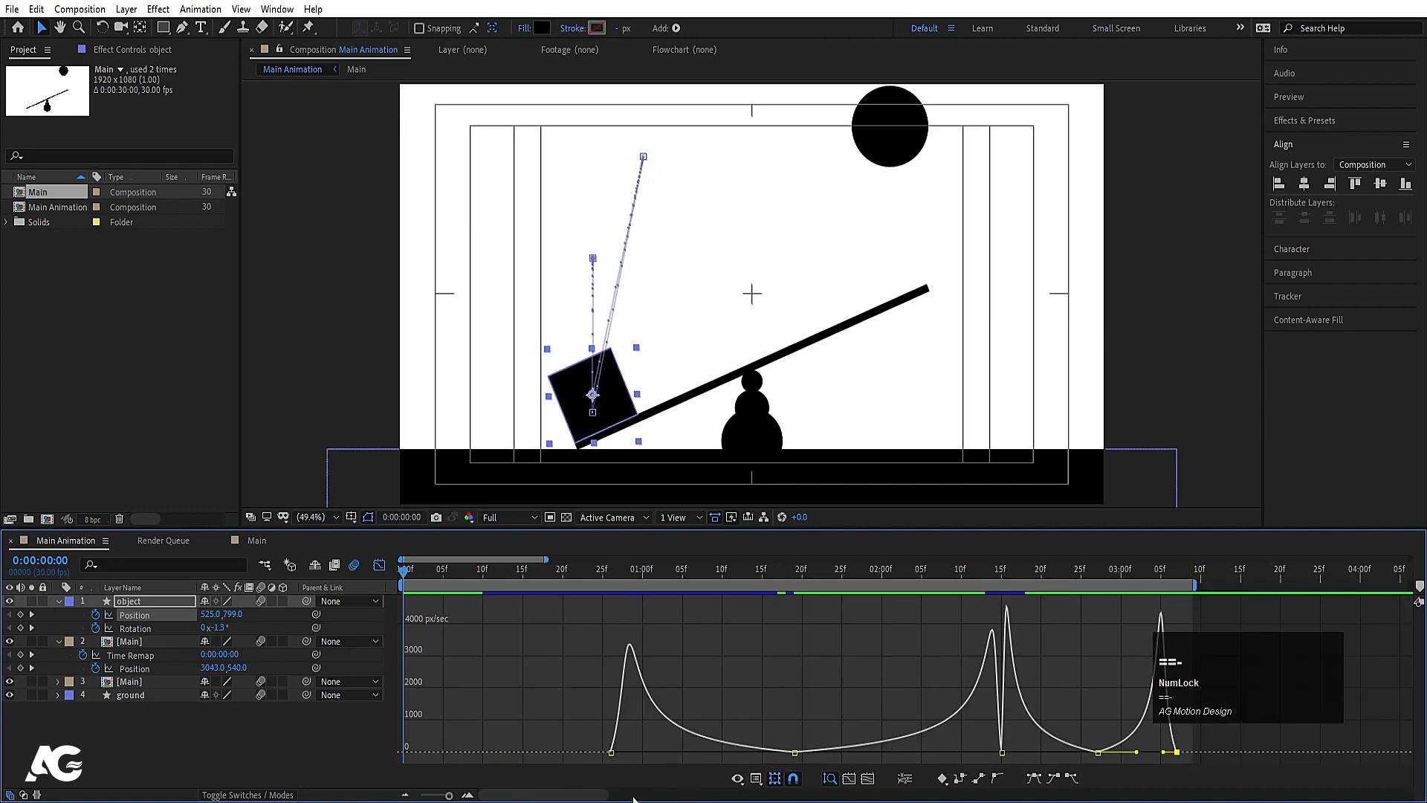
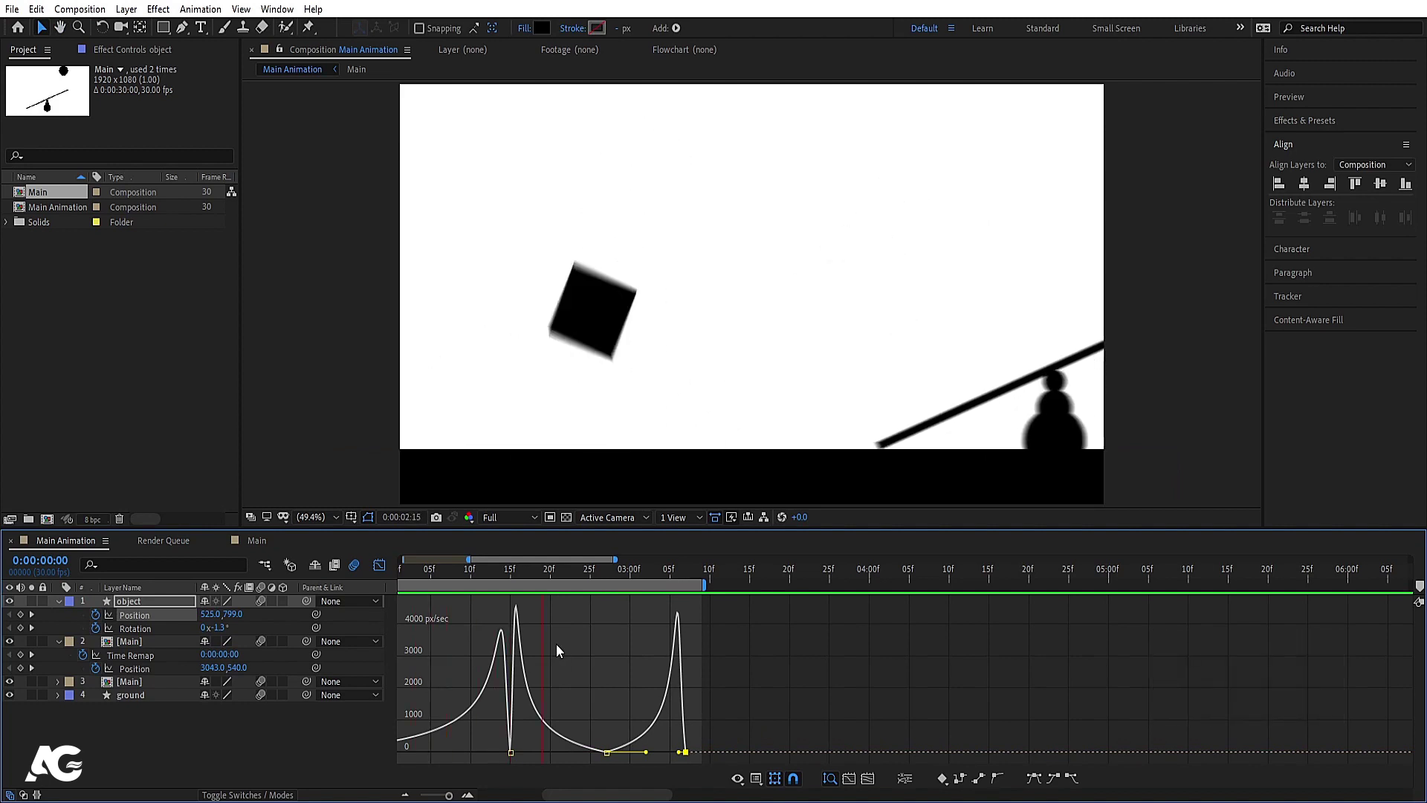
key("space")
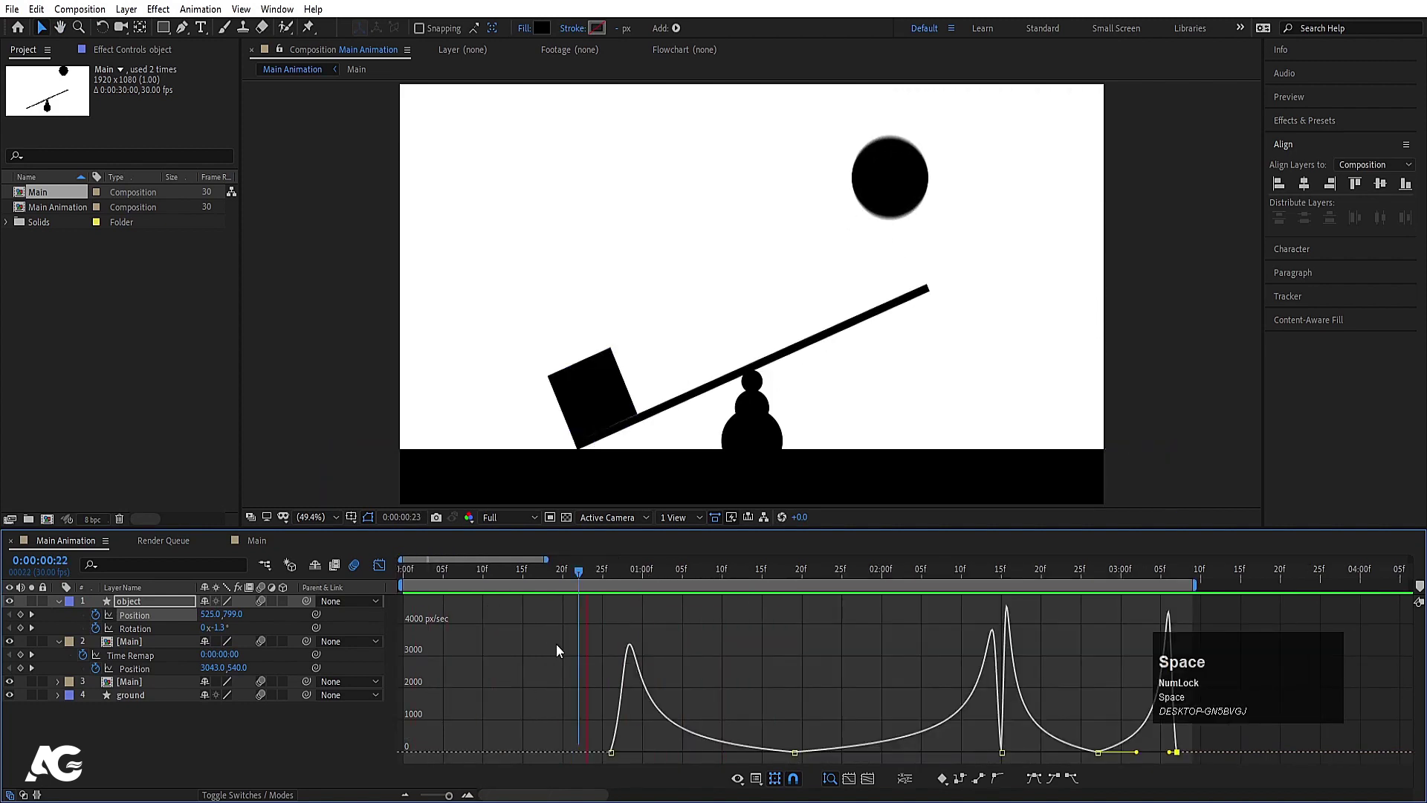
Step: Leave the Graph Editor and collapse the timeline back to its keyframe view
left_click(387, 573)
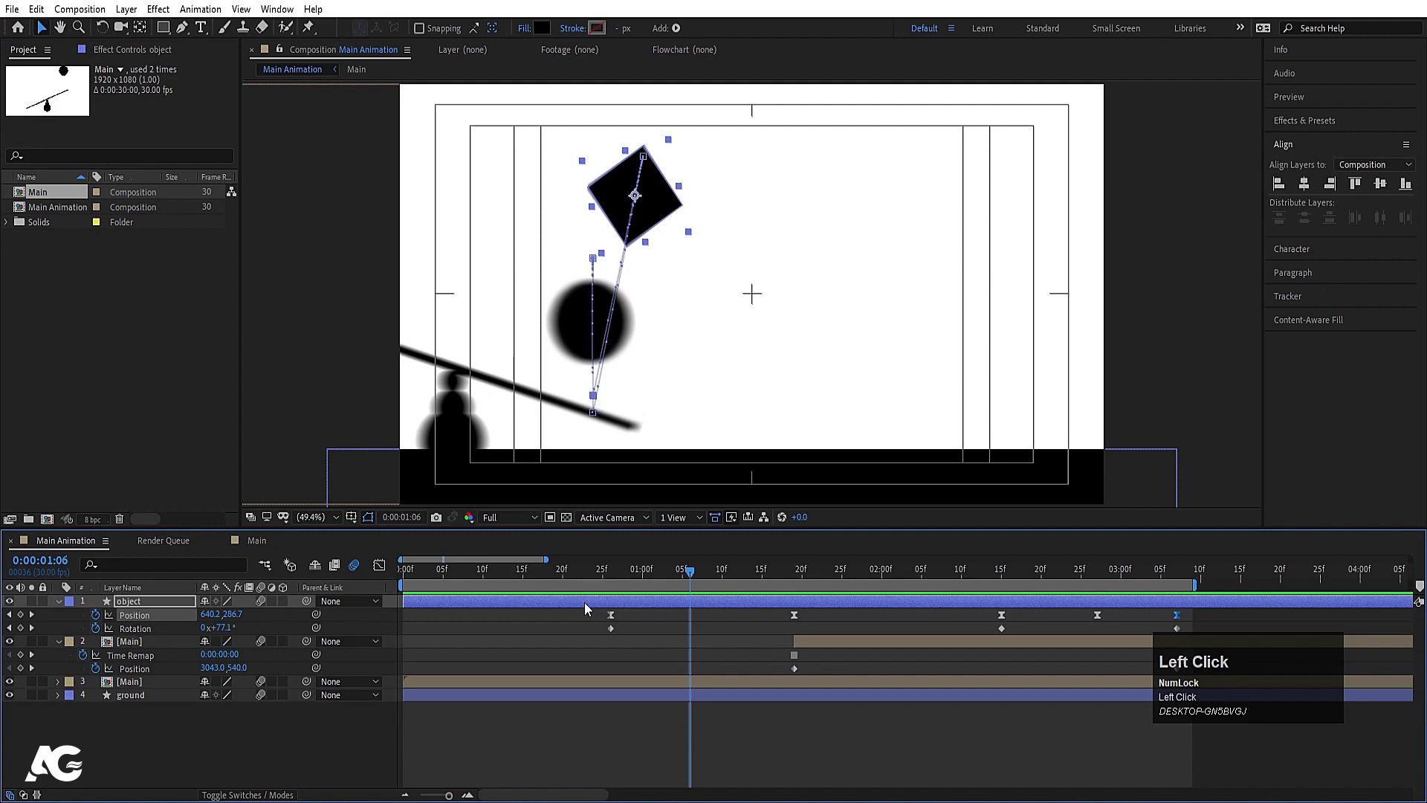
key("-")
key("-")
left_click_drag(495, 576, 443, 739)
Step: Reveal the keyframed properties with U, return near the start and go back to Main Animation
type("uuu")
left_click_drag(423, 580, 440, 638)
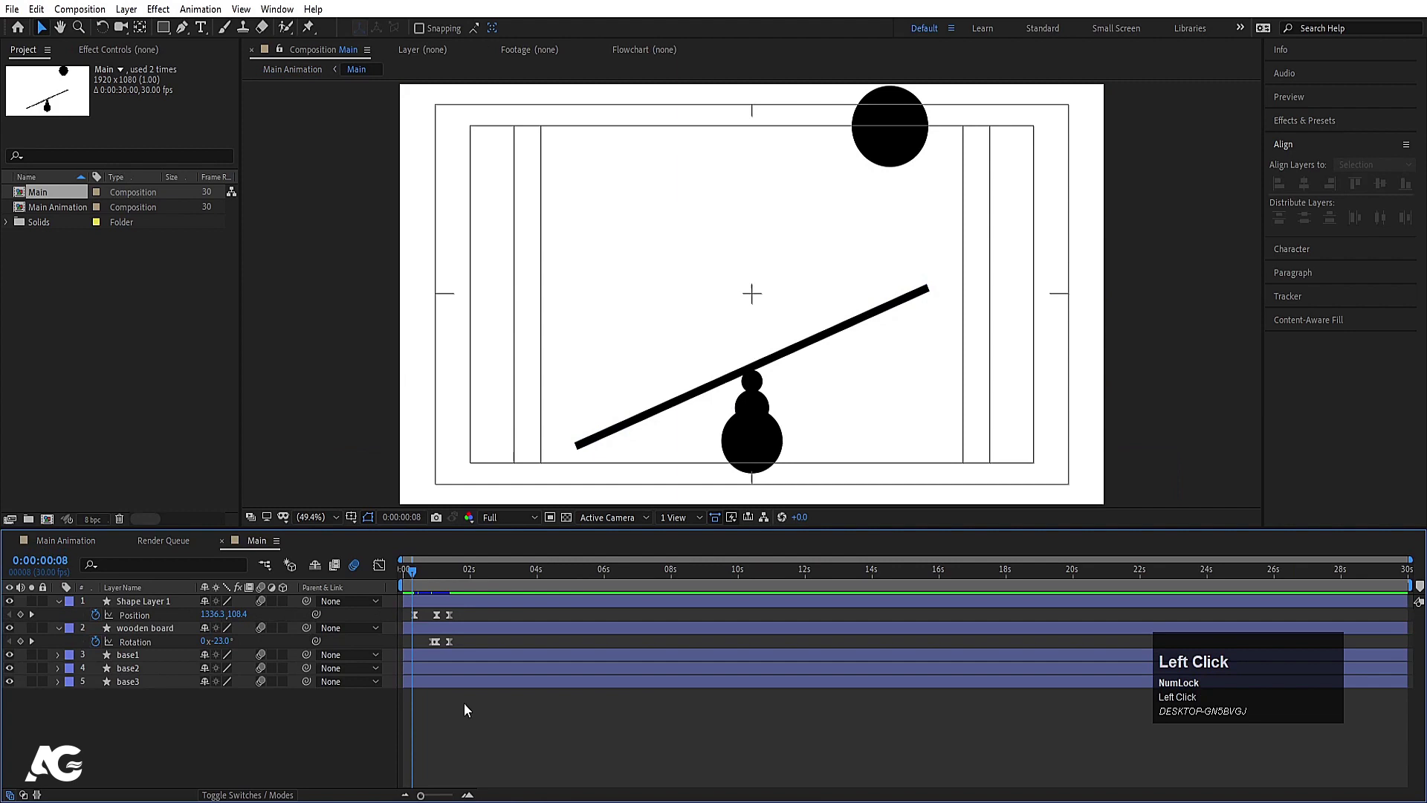
key("k")
left_click(98, 547)
Step: Set the work-area start and RAM-preview the complete motion-blurred seesaw launch
key("b")
key("space")
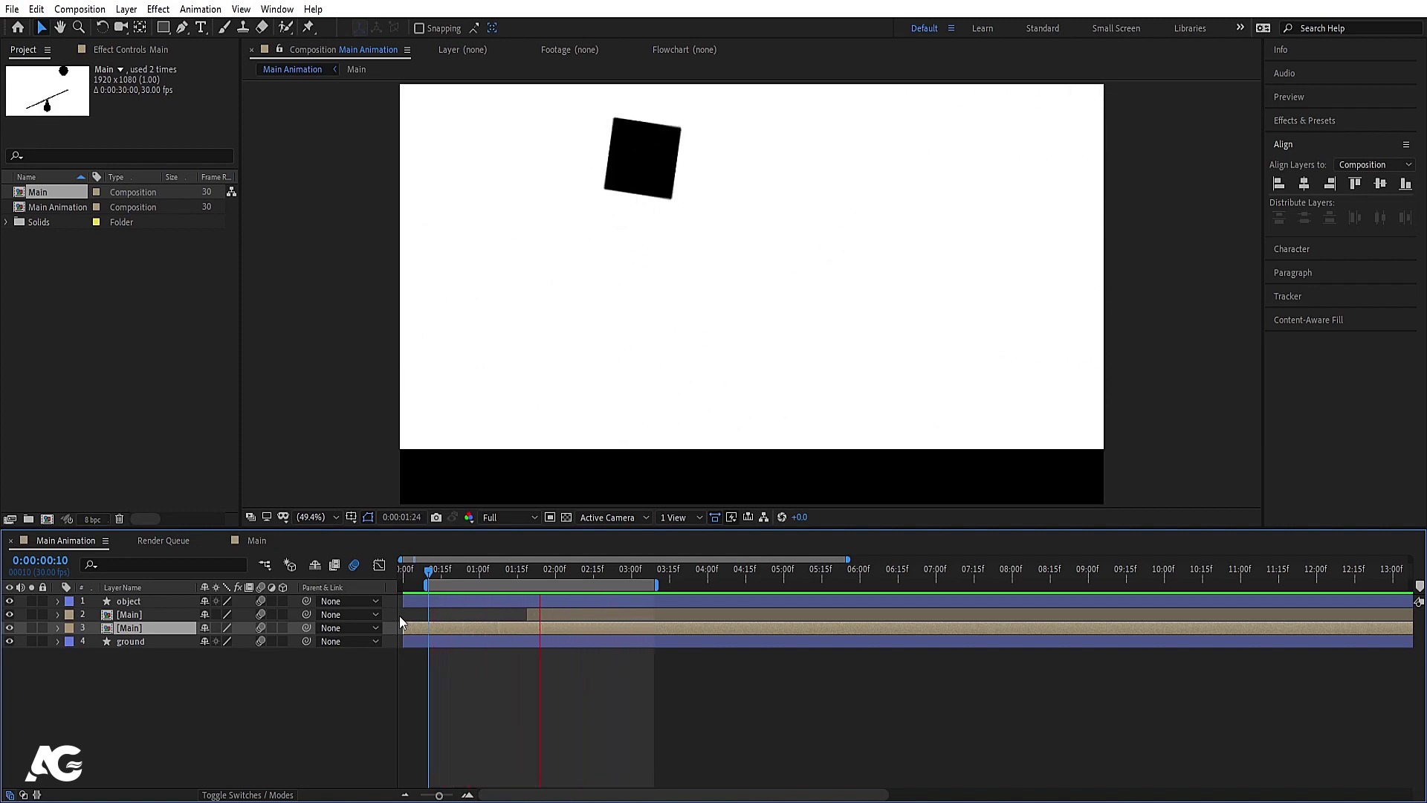
key("space")
left_click(524, 748)
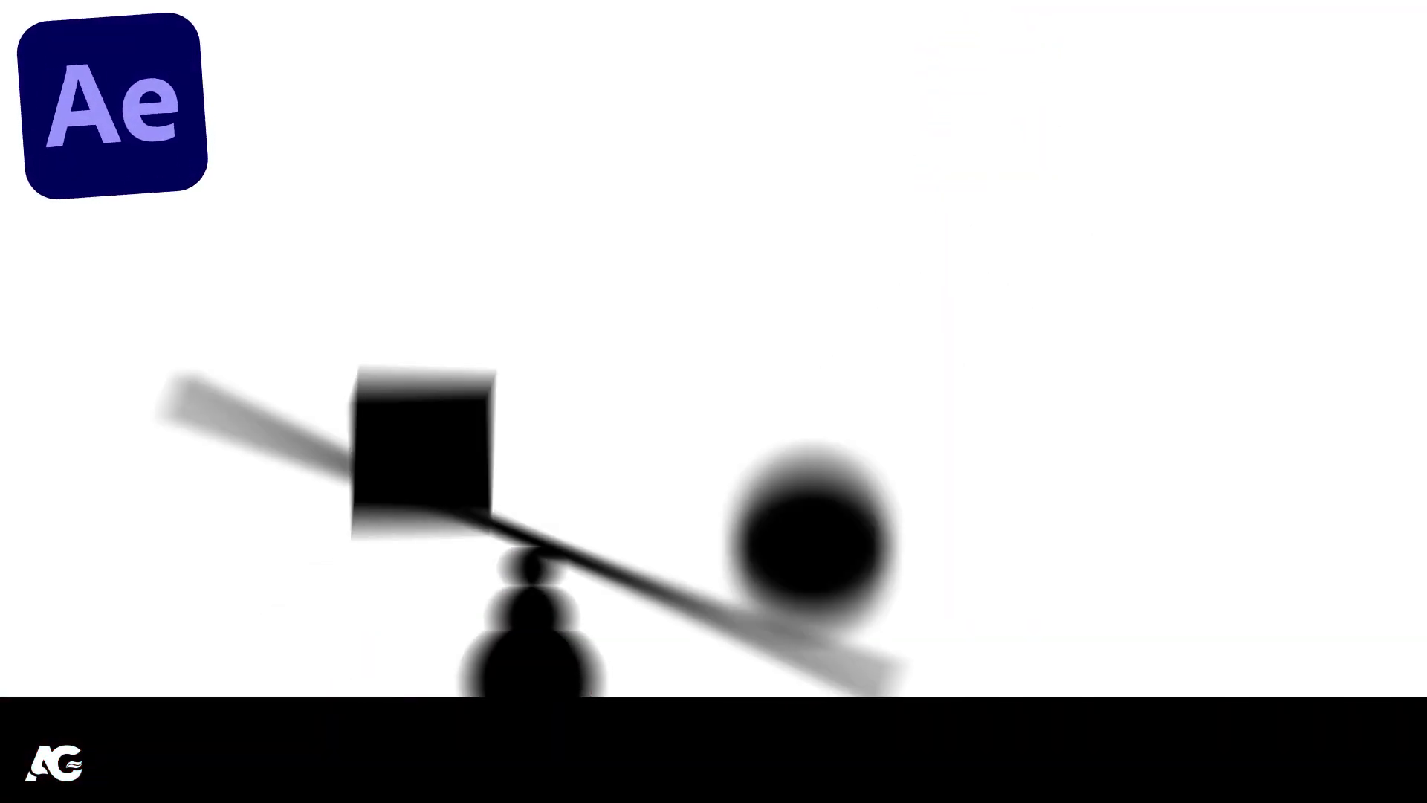